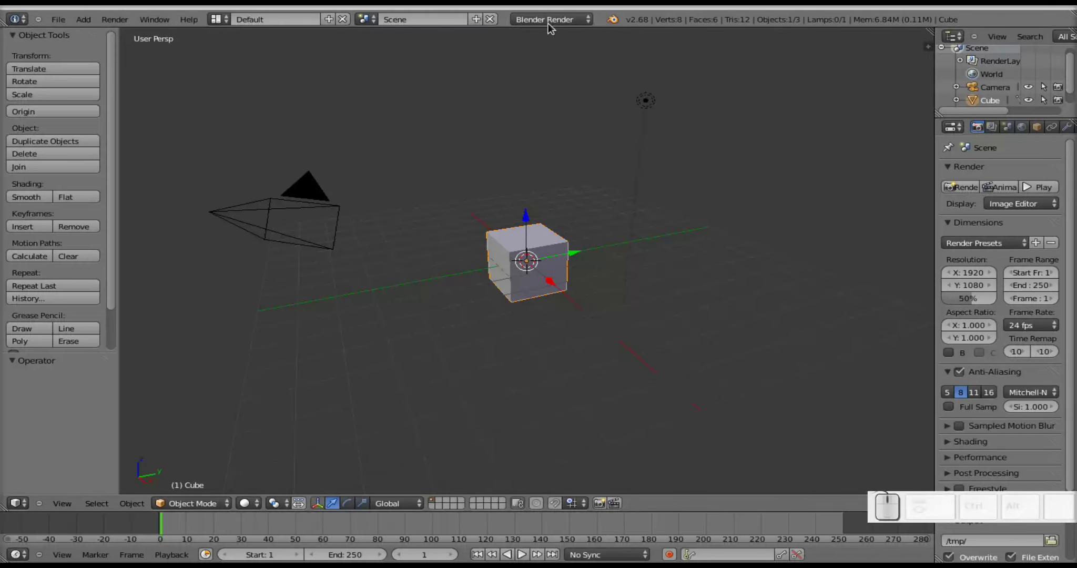
Switch the scene's render engine to Blender Game.
left_click(556, 24)
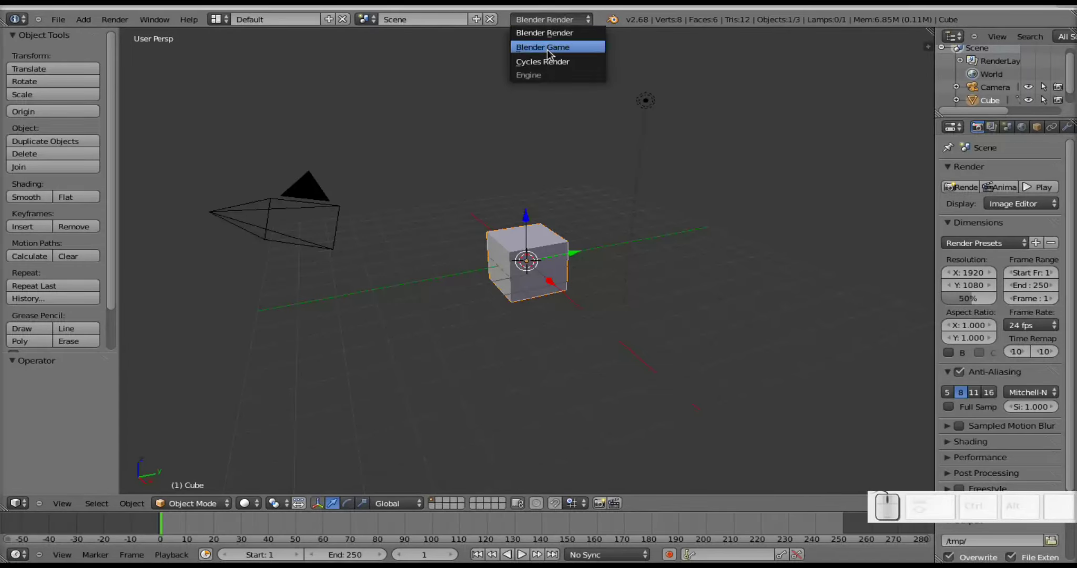
left_click(552, 55)
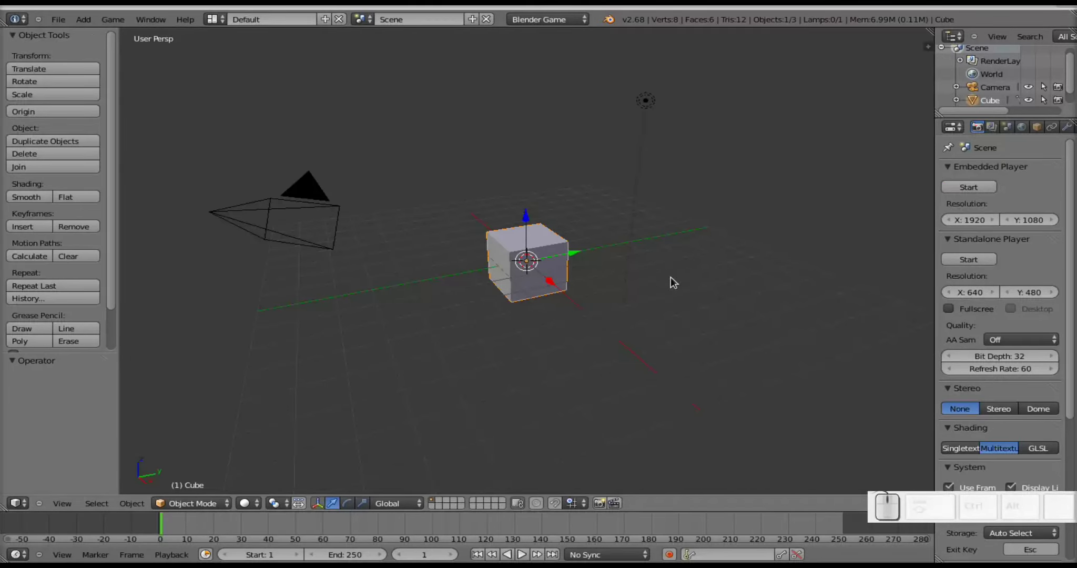
left_click_drag(1031, 517, 1038, 477)
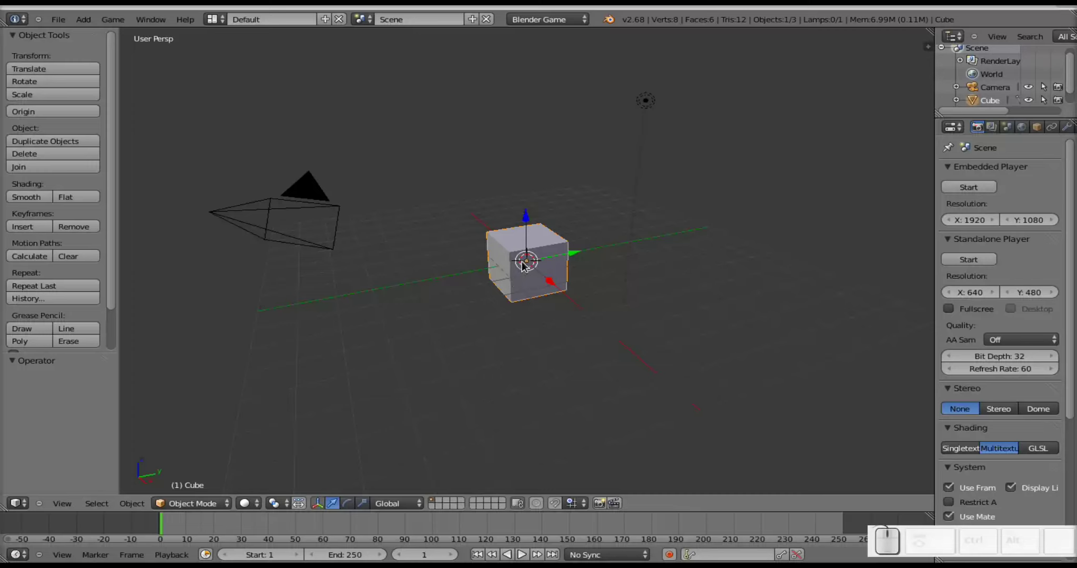
Move the cube upward along Z, then undo the move.
left_click(530, 223)
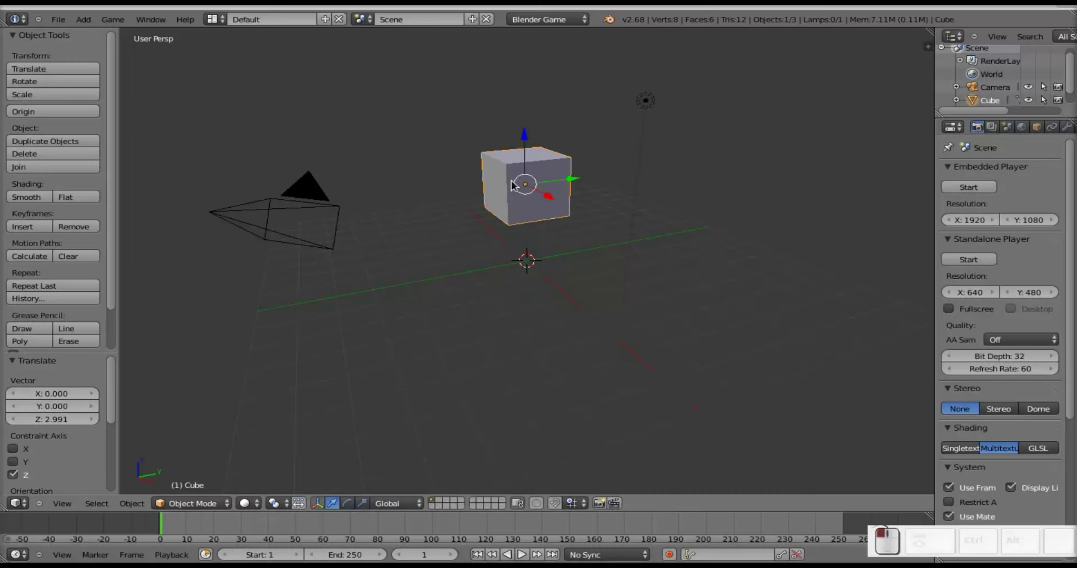
key("shift+a")
left_click(567, 357)
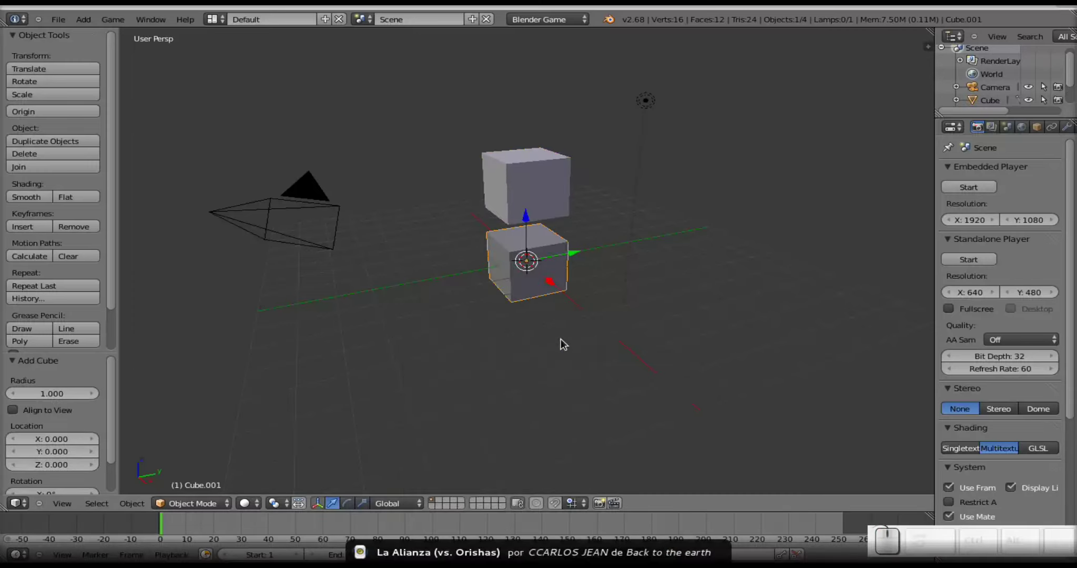
key("ctrl+z")
Add a plane mesh and scale it up into a large floor.
key("ctrl+shift+a")
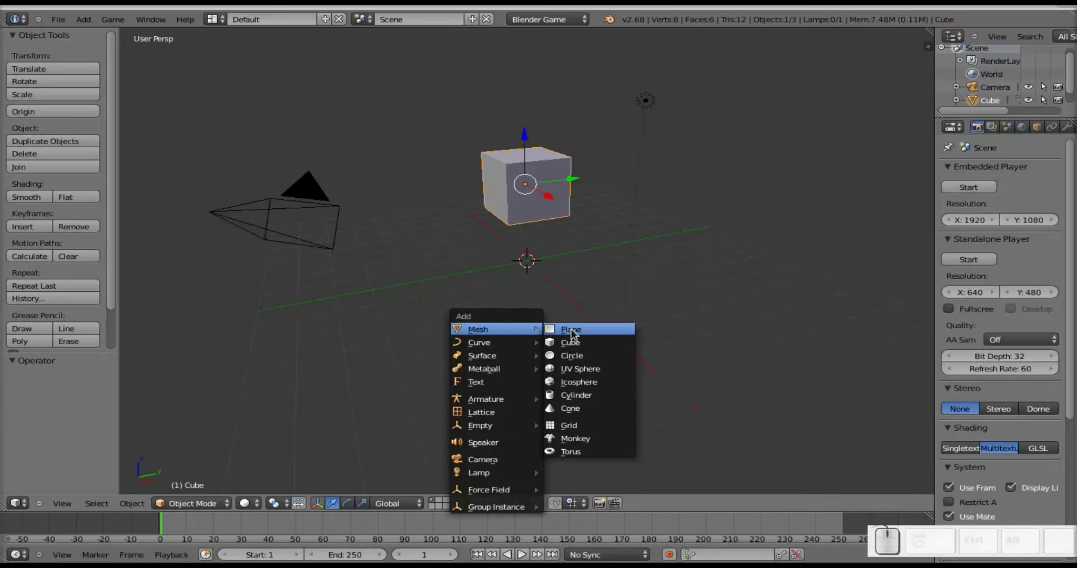
left_click(576, 334)
key("s")
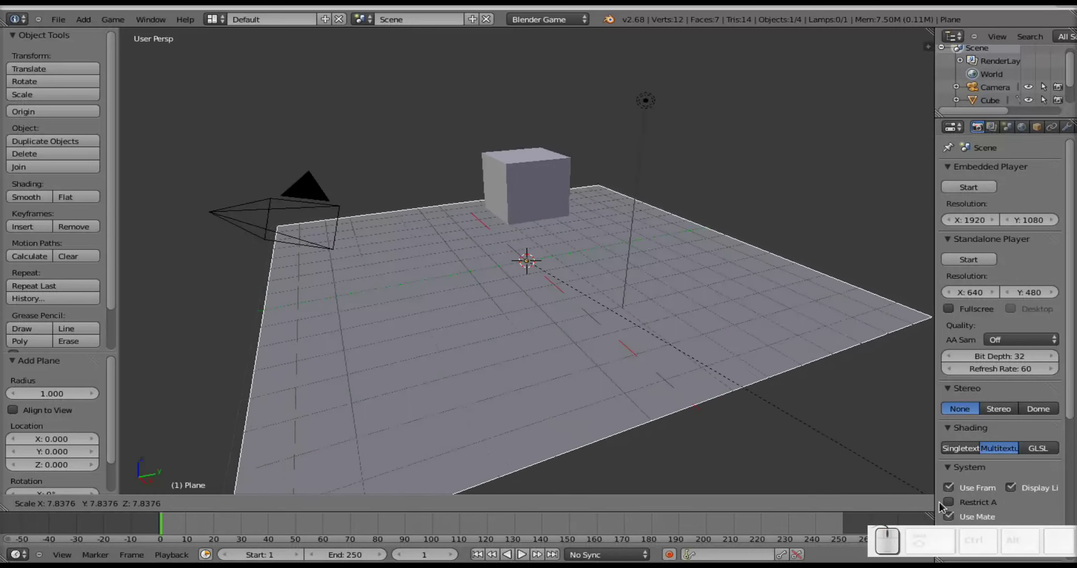
left_click(950, 509)
Lower the cube so it rests on the plane.
right_click(494, 191)
key("s")
left_click(586, 236)
Orbit to look across the plane and switch the render engine to Cycles.
left_click_drag(531, 146, 415, 297)
left_click_drag(421, 302, 549, 285)
left_click(558, 25)
left_click(552, 71)
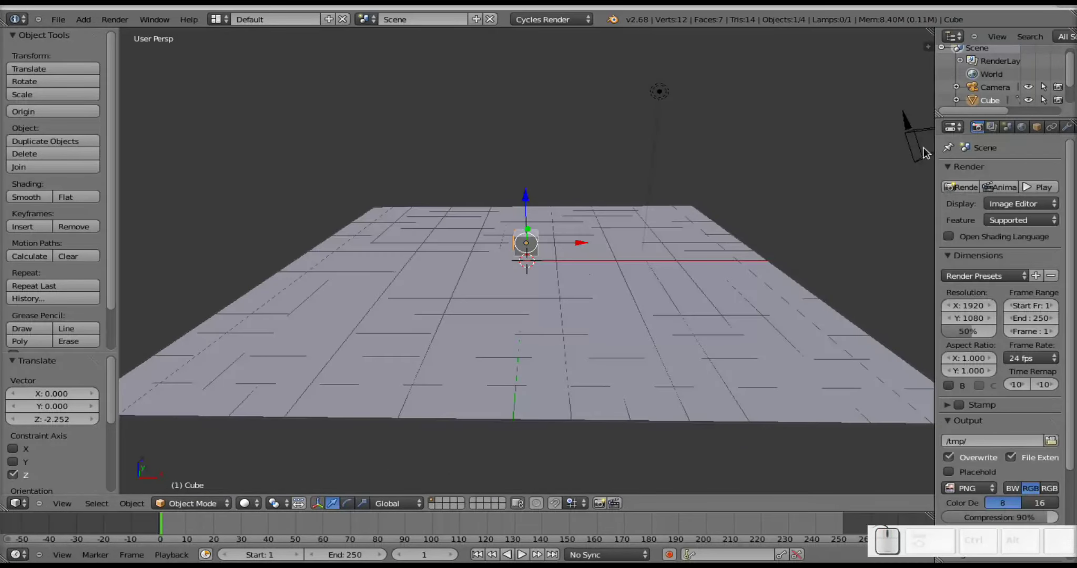
Show the cube's Material properties and switch the render engine back to Blender Game.
left_click_drag(1055, 129, 963, 128)
left_click(984, 134)
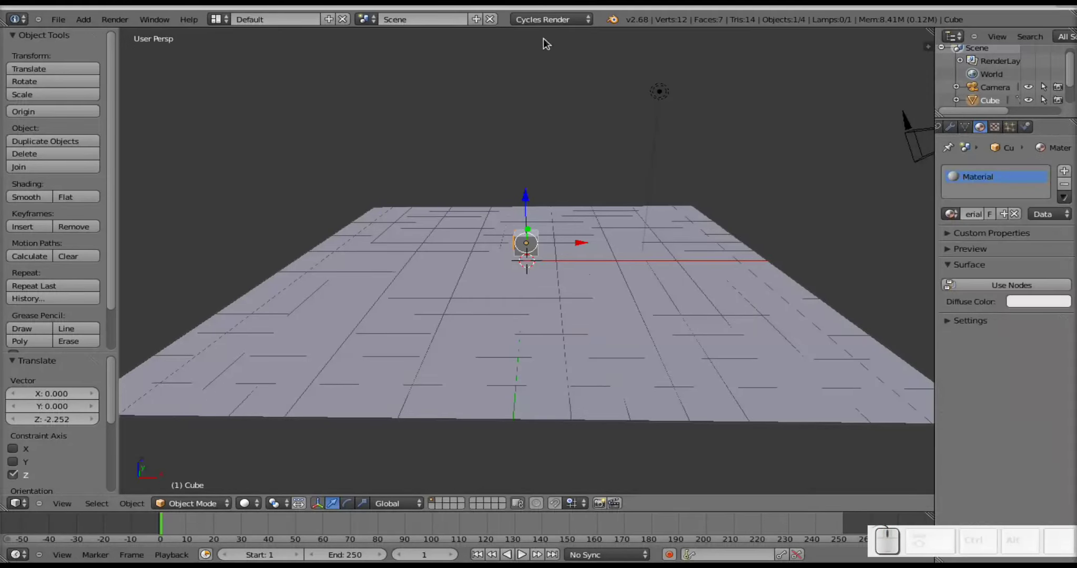
left_click(562, 21)
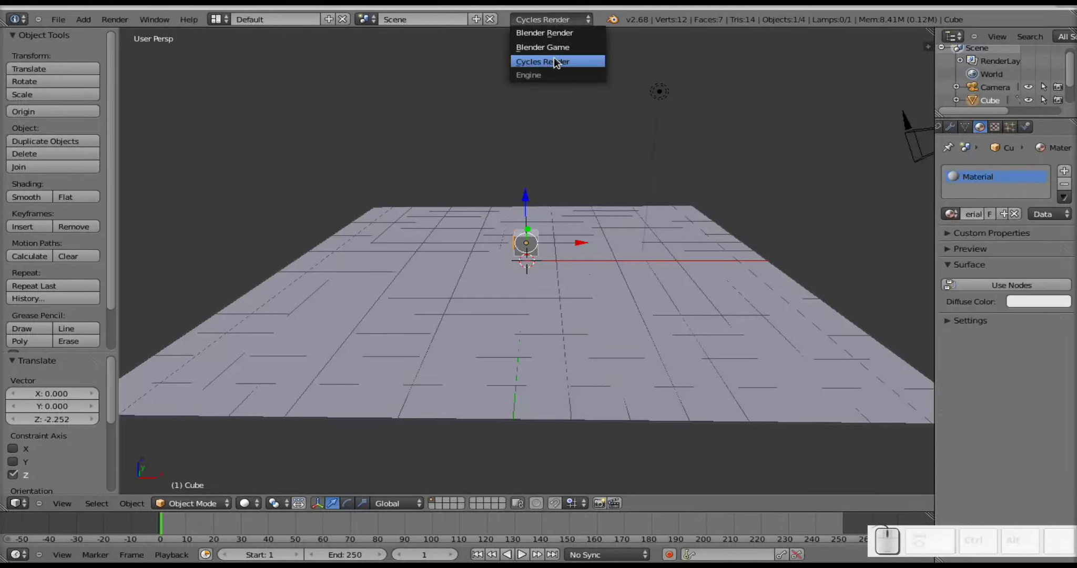
left_click(560, 52)
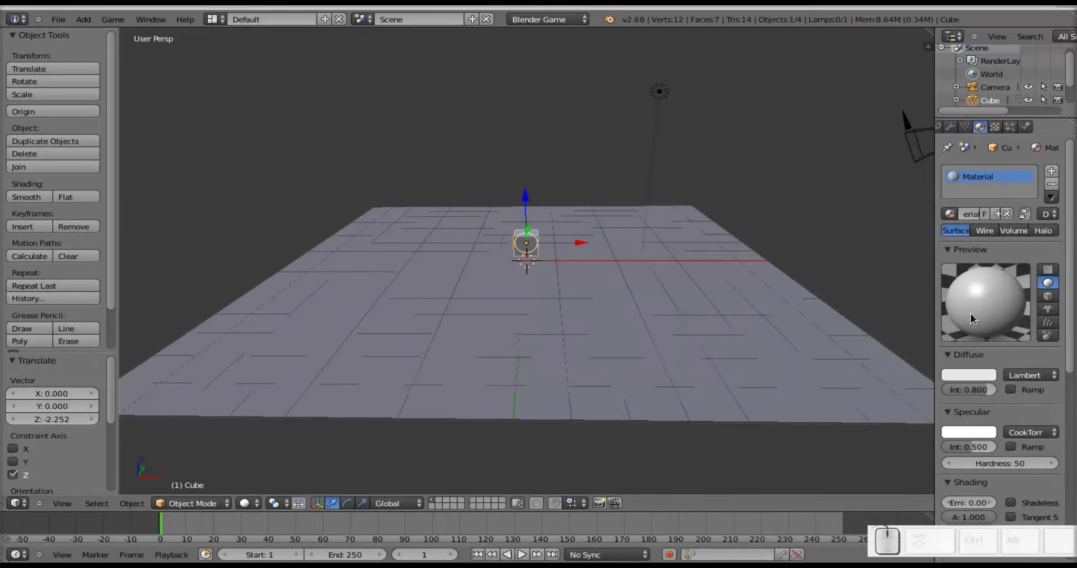
scroll("down", 3)
scroll("up", 3)
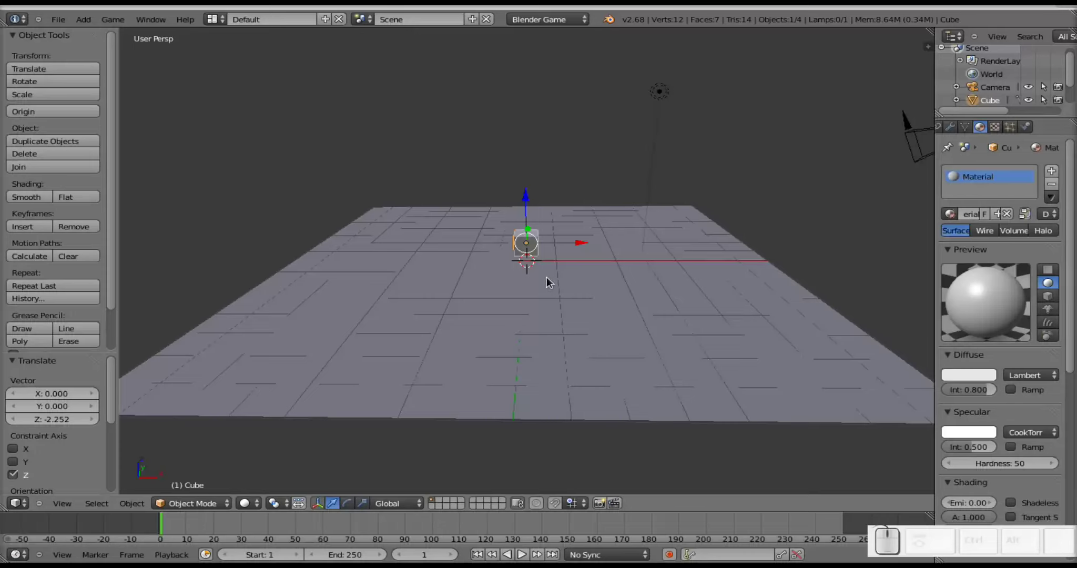
key("t")
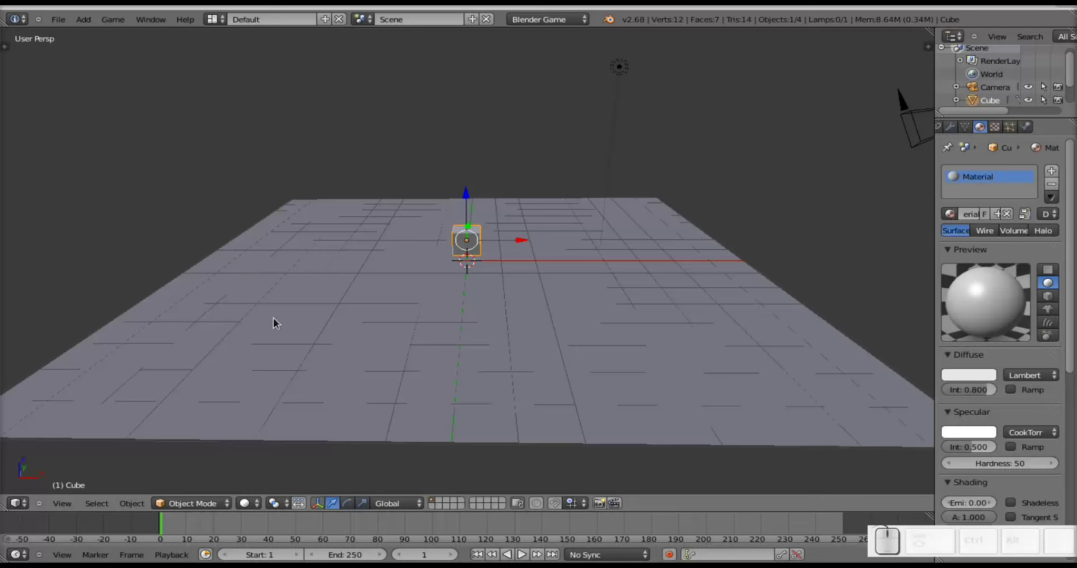
key("t")
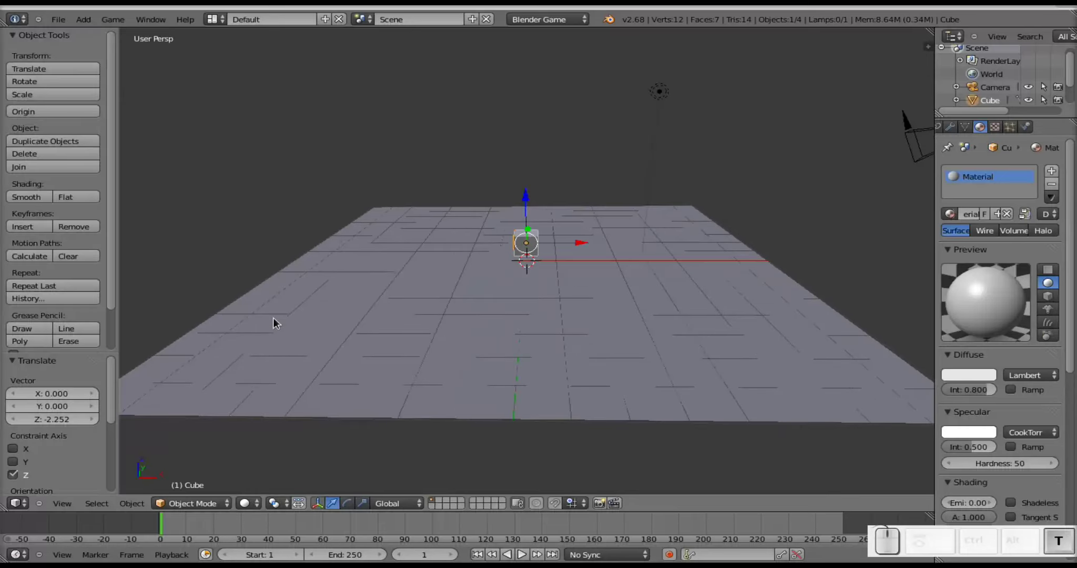
key("t")
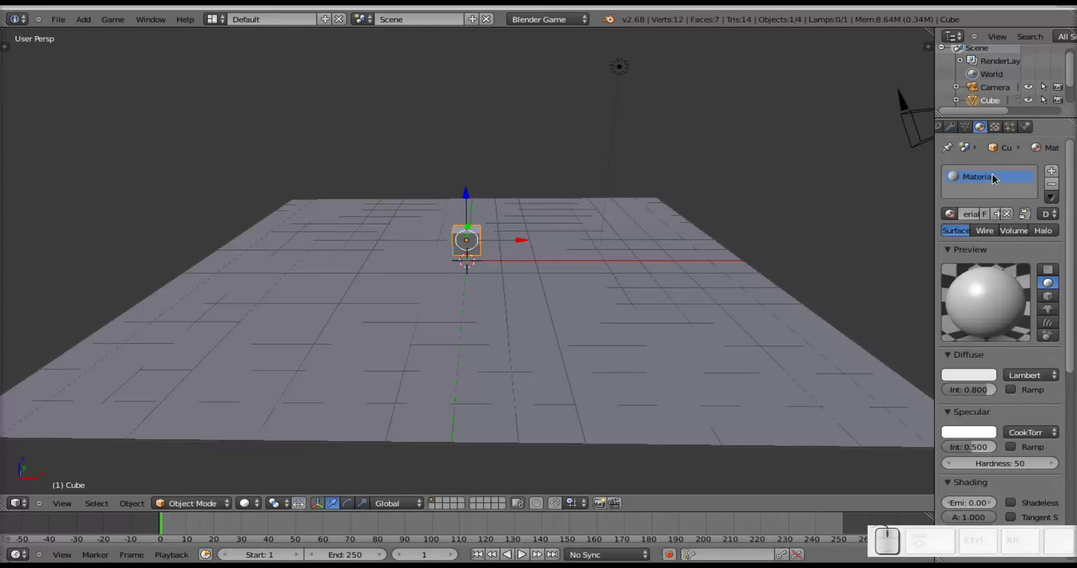
Show Physics properties and select the plane and cube in turn, both still Static.
left_click(1029, 132)
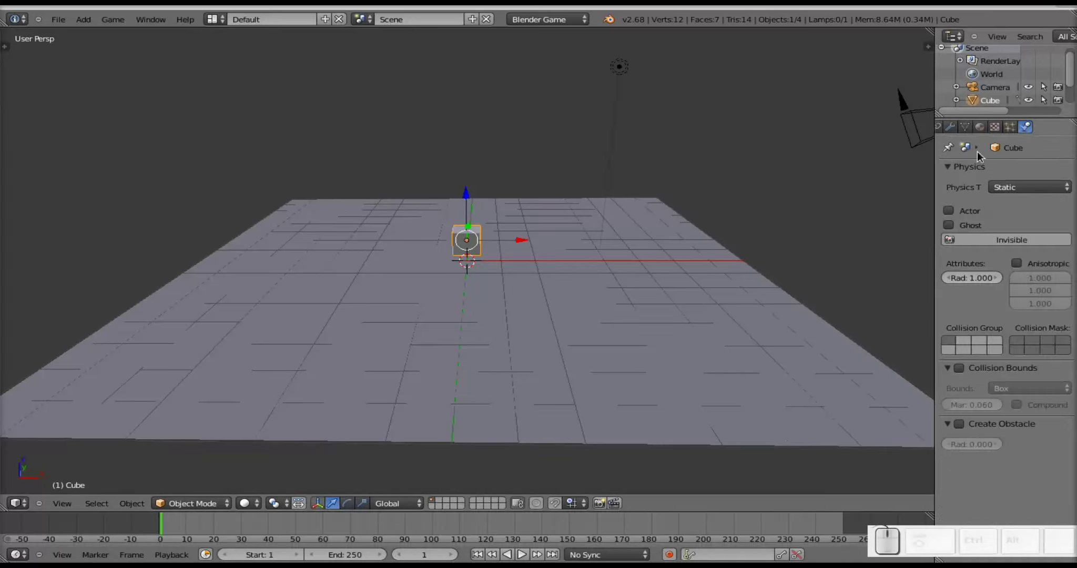
right_click(598, 338)
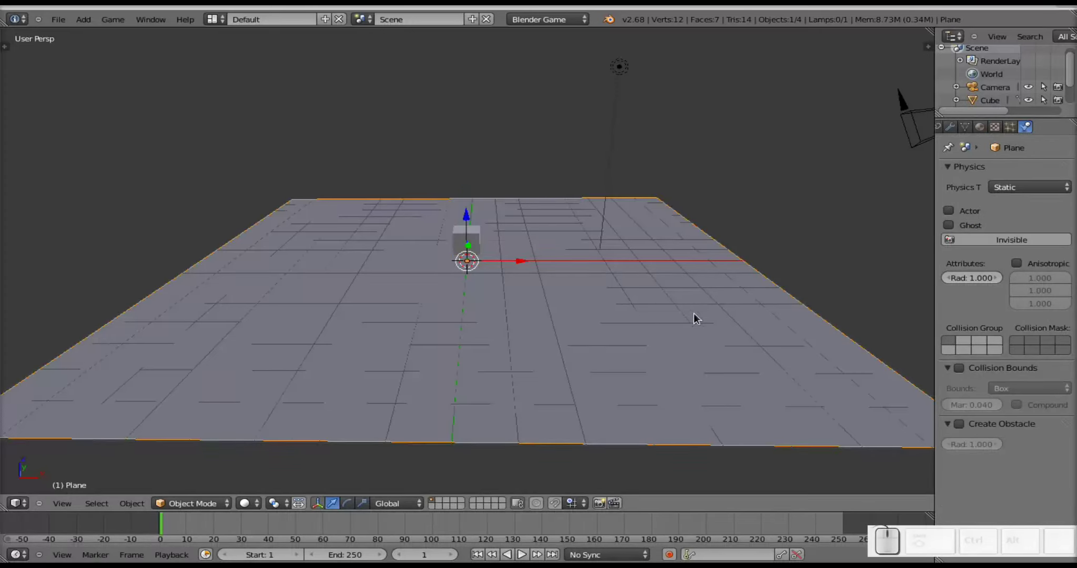
left_click(1045, 192)
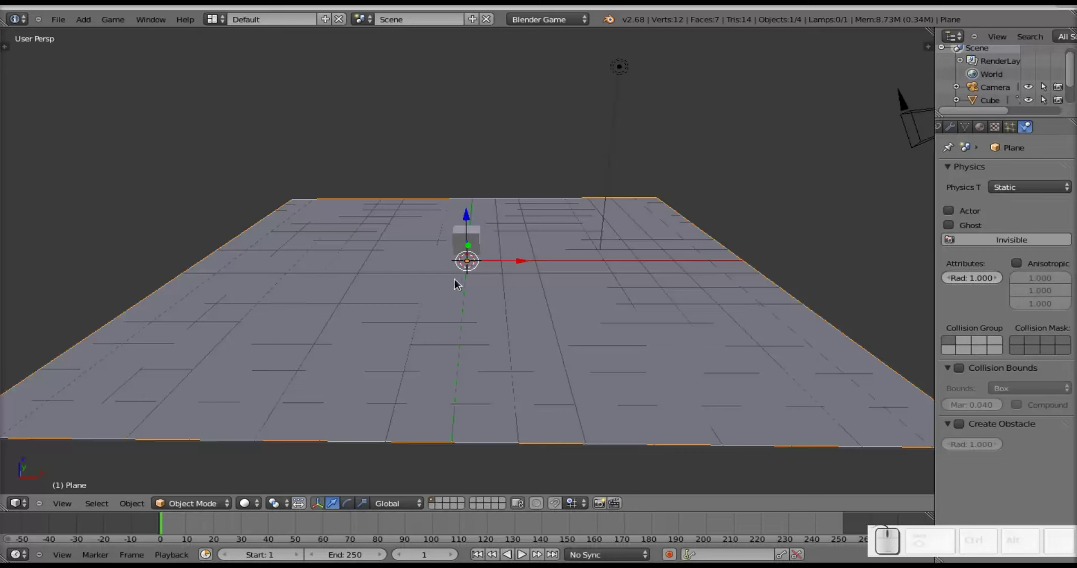
right_click(471, 240)
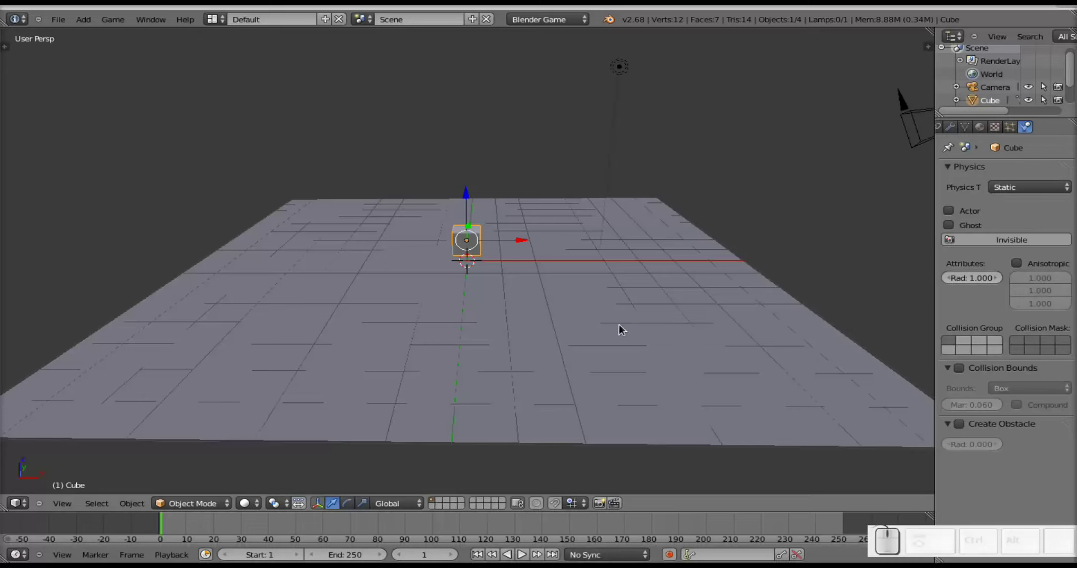
right_click(761, 302)
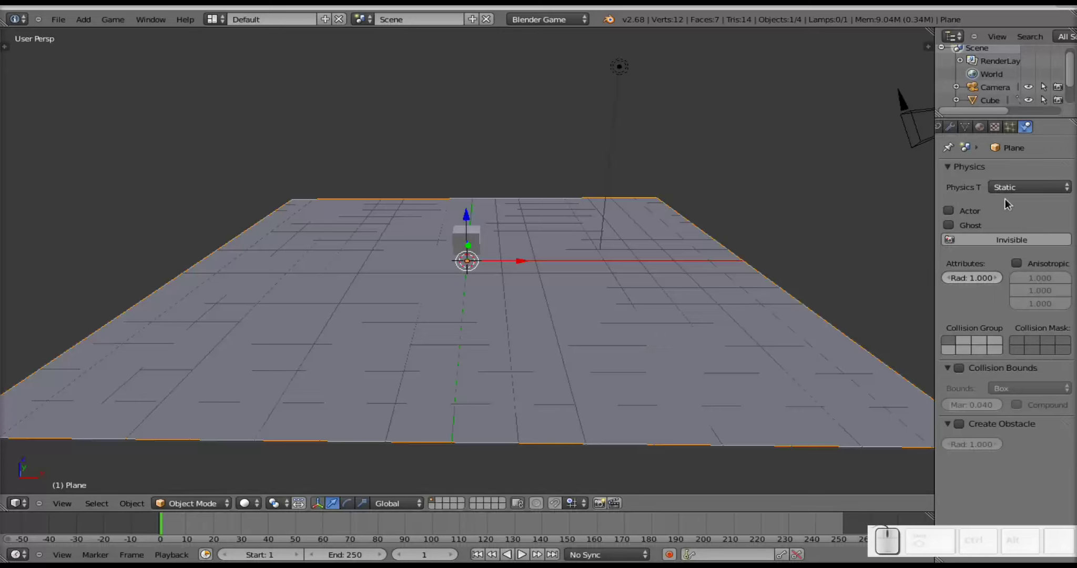
right_click(486, 246)
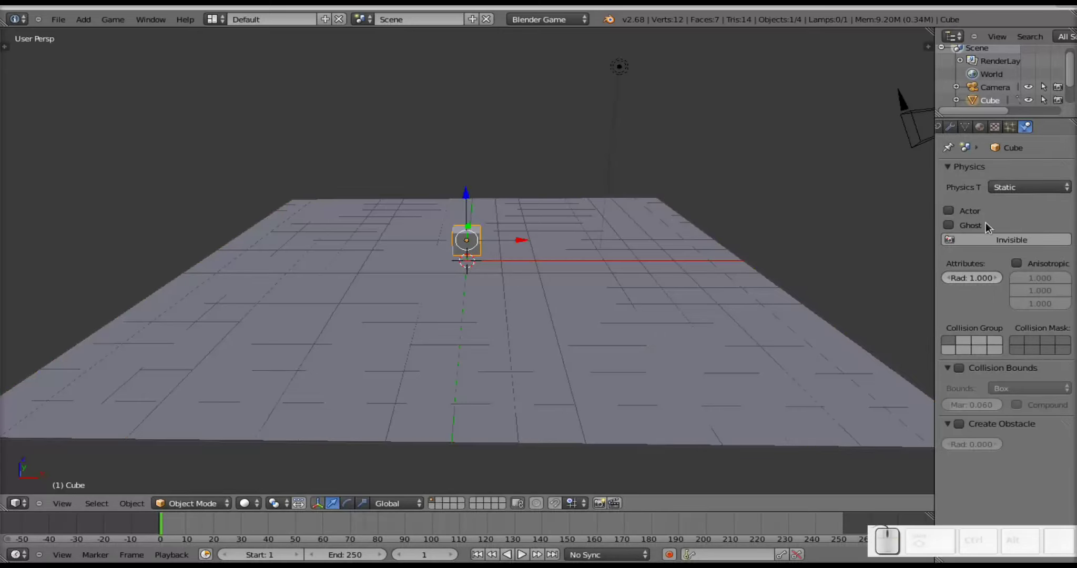
Set the cube's physics type to Dynamic.
left_click(1017, 189)
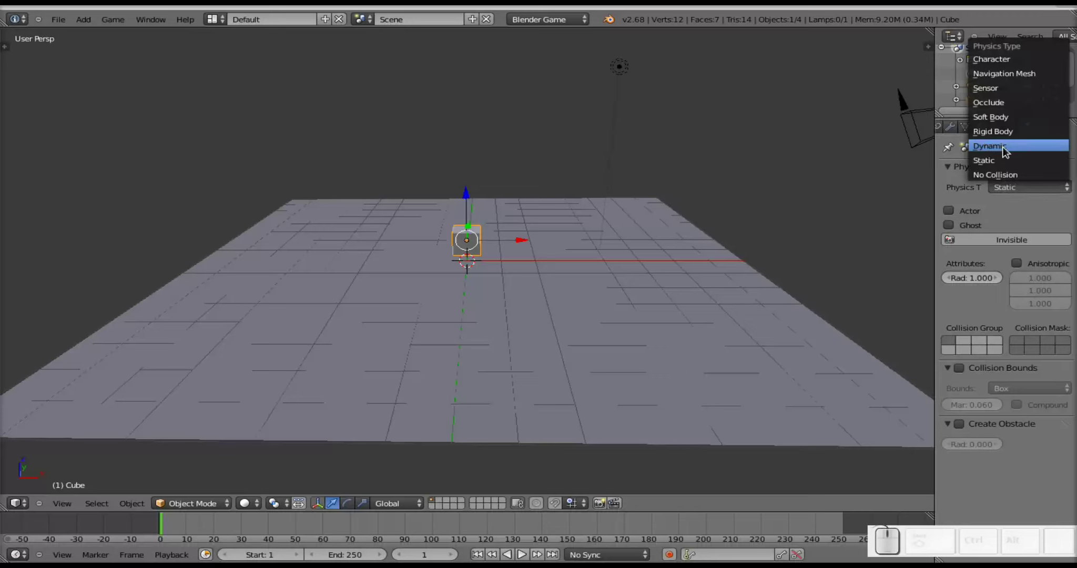
left_click(1006, 153)
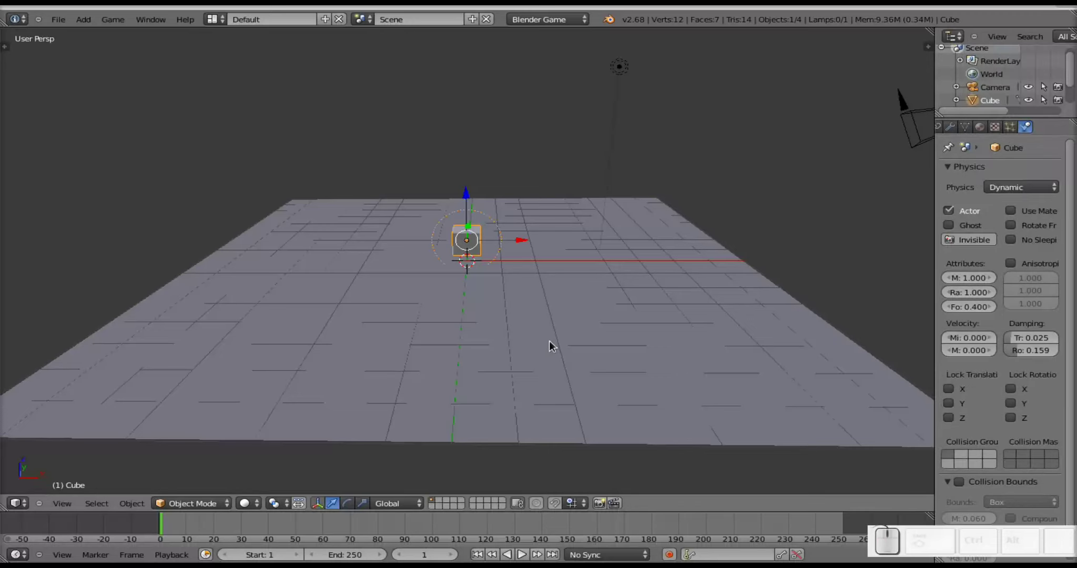
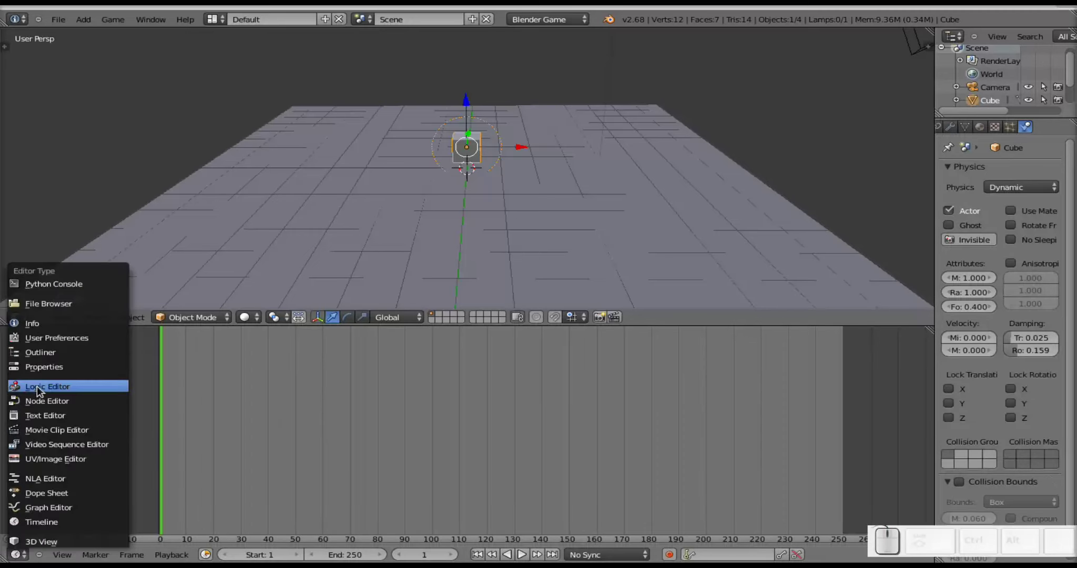
Turn the lower area into the Logic Editor and arrange its header controls.
left_click(45, 394)
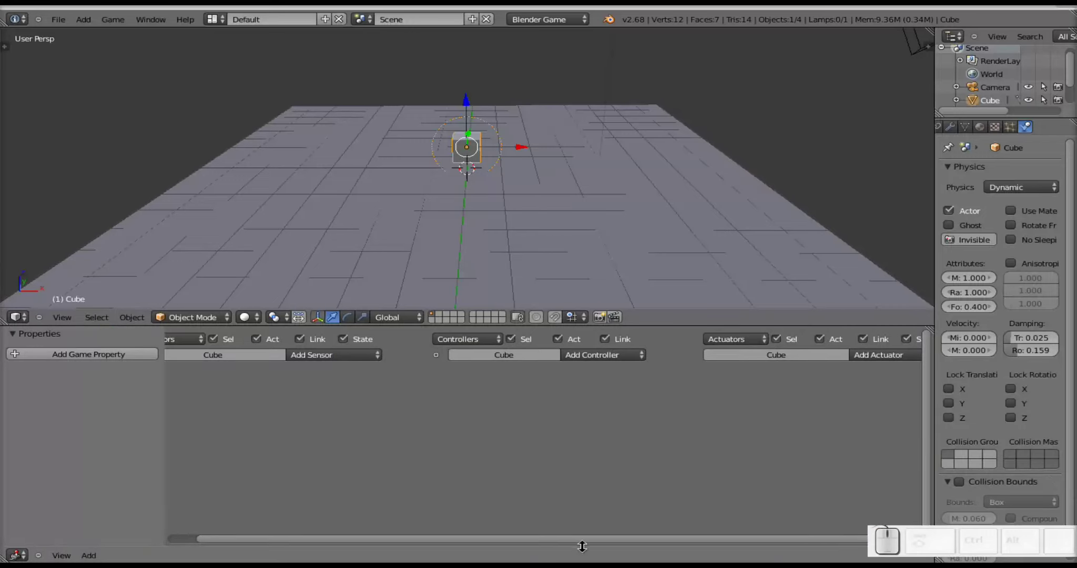
left_click(582, 541)
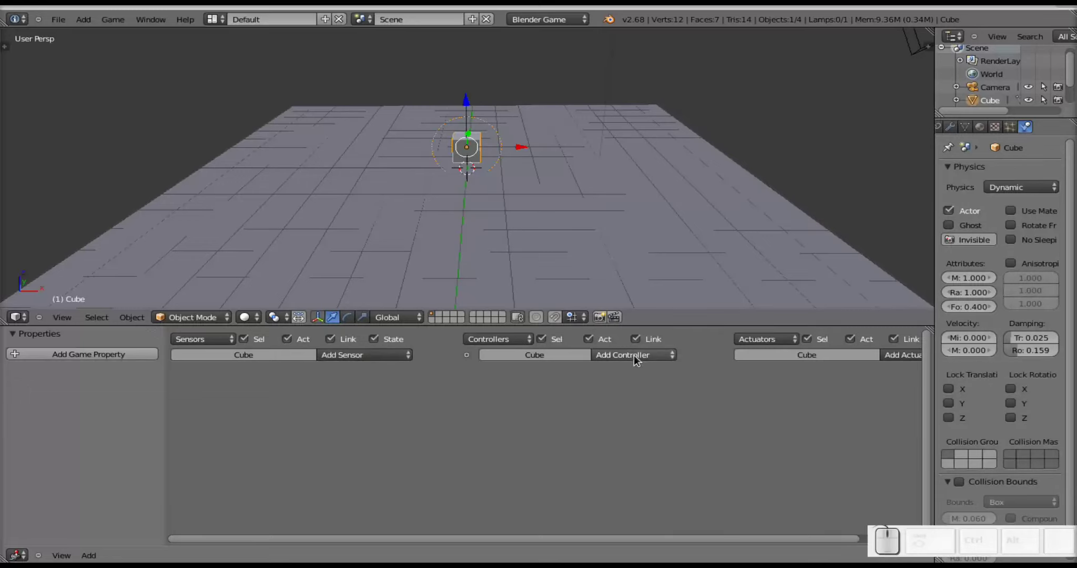
left_click(618, 545)
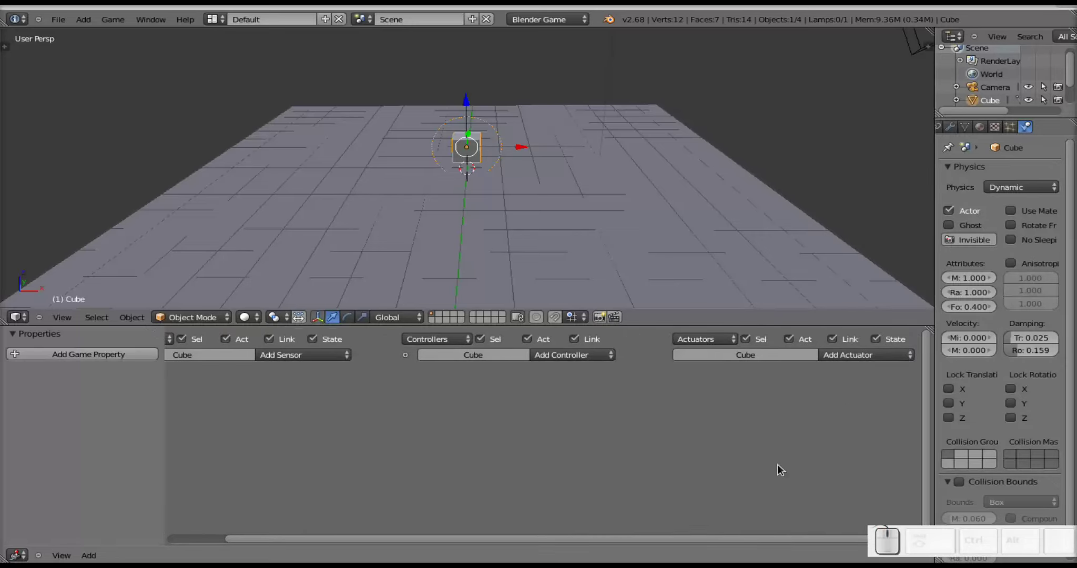
left_click_drag(733, 545, 511, 541)
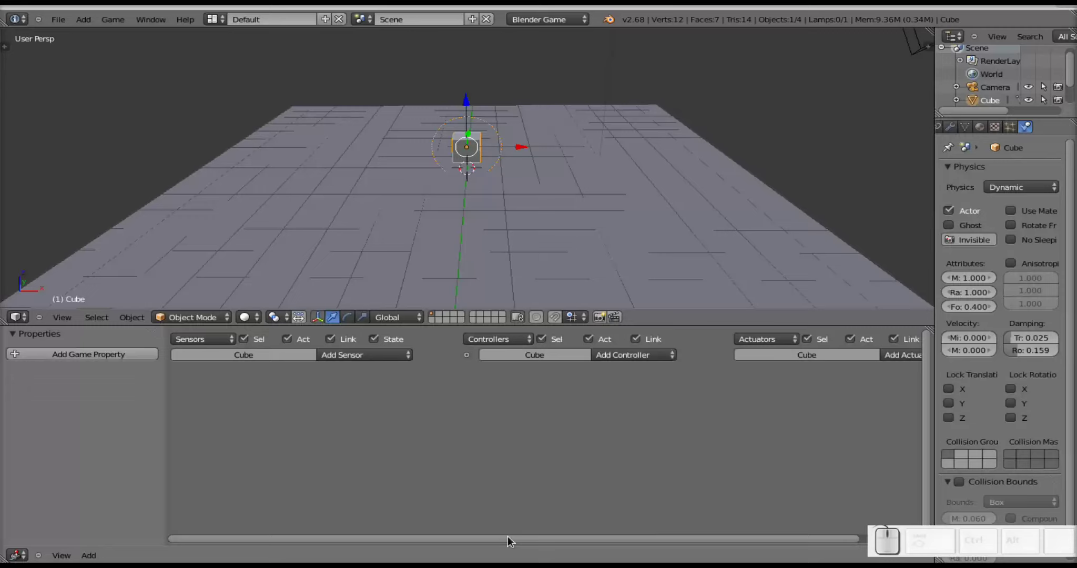
left_click_drag(514, 543, 586, 546)
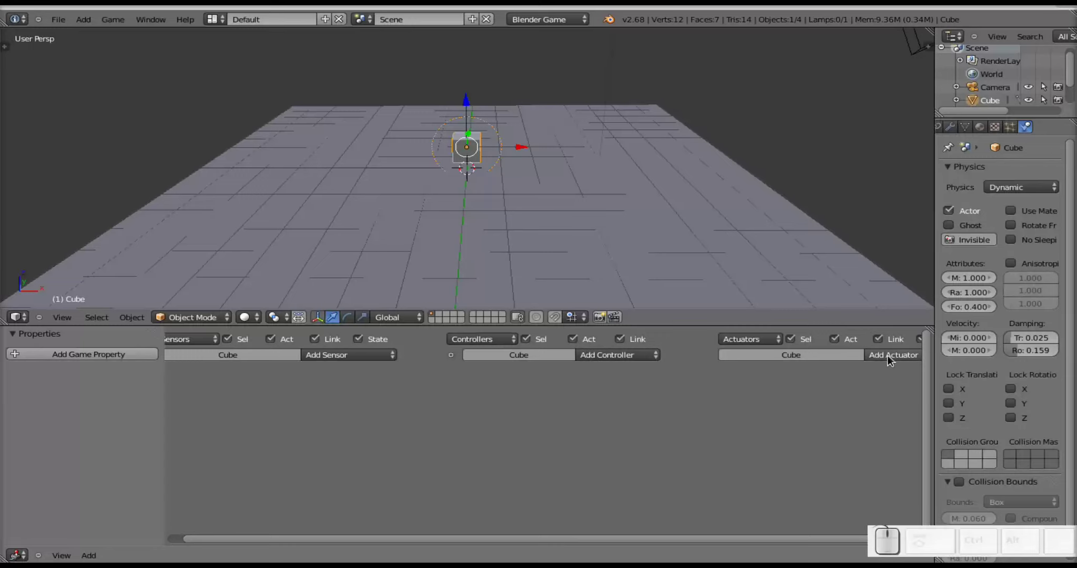
left_click(686, 544)
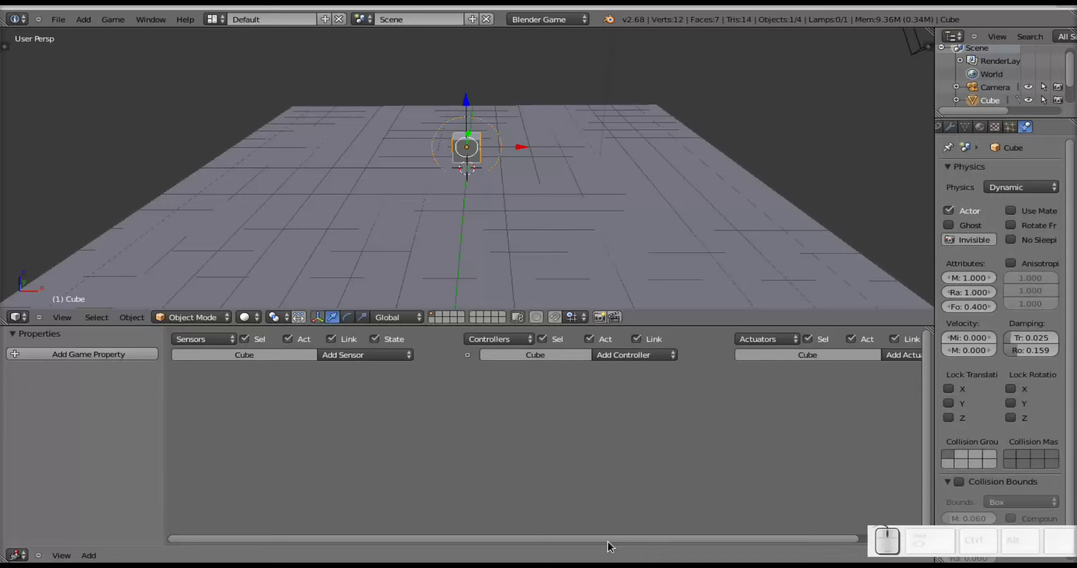
left_click_drag(613, 546, 752, 539)
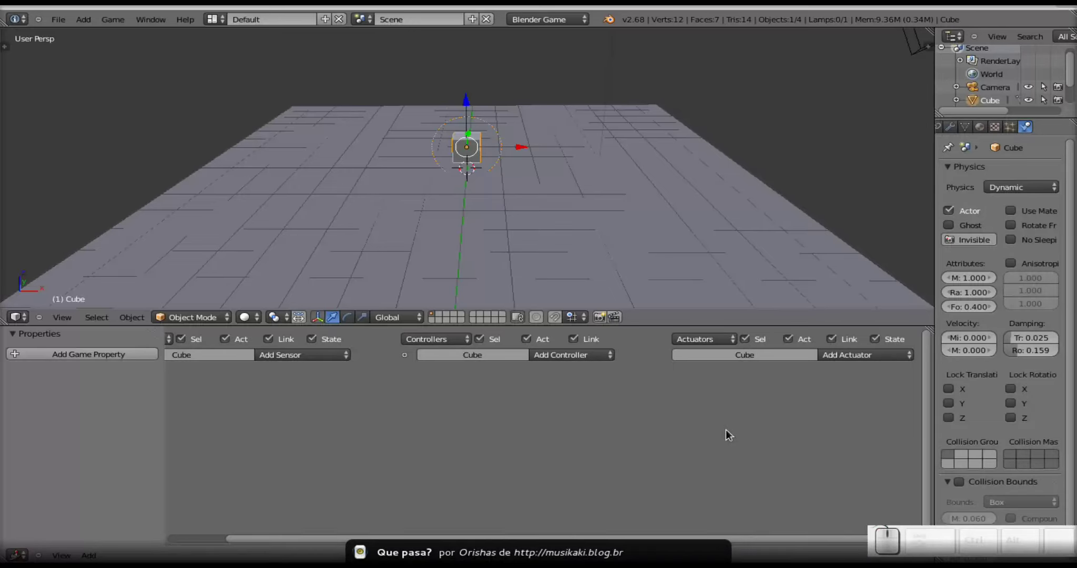
left_click(729, 544)
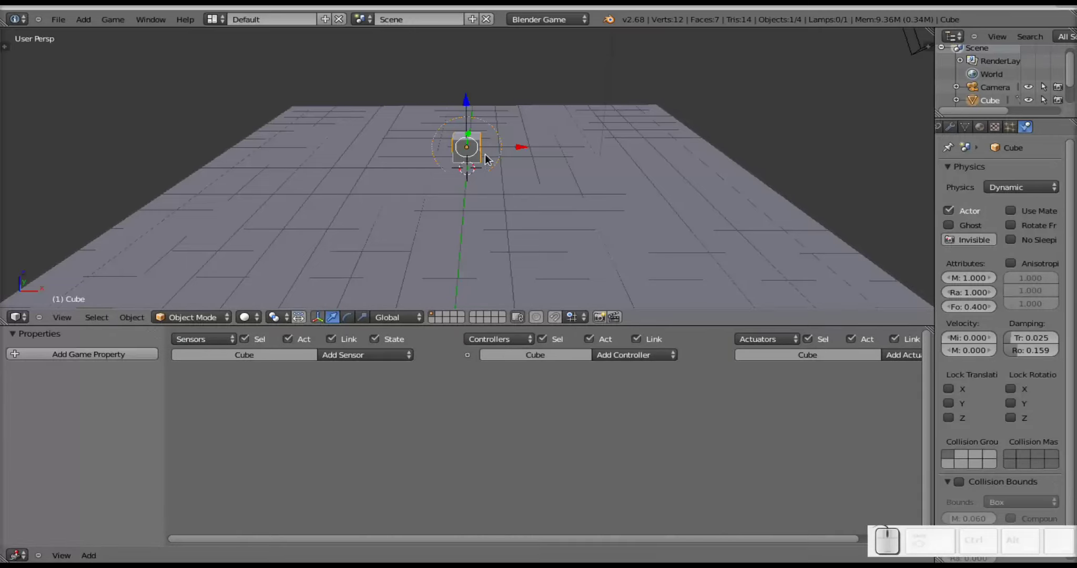
Orbit and zoom the viewport to look down on the cube from above.
left_click_drag(486, 149, 460, 164)
scroll("down", 3)
left_click_drag(520, 186, 509, 197)
scroll("up", 3)
scroll("down", 3)
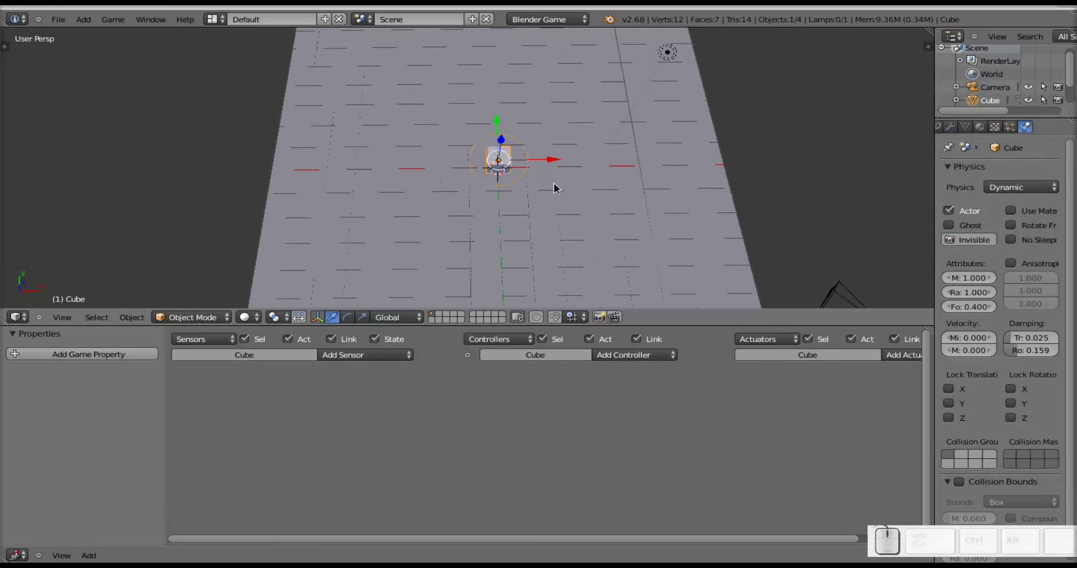
key("s")
left_click(563, 197)
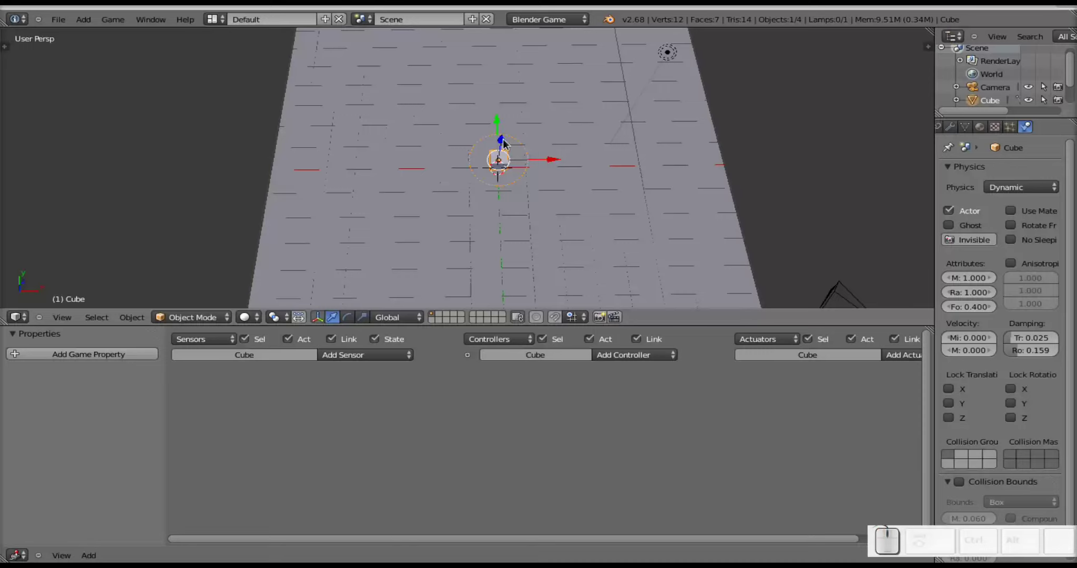
left_click(508, 144)
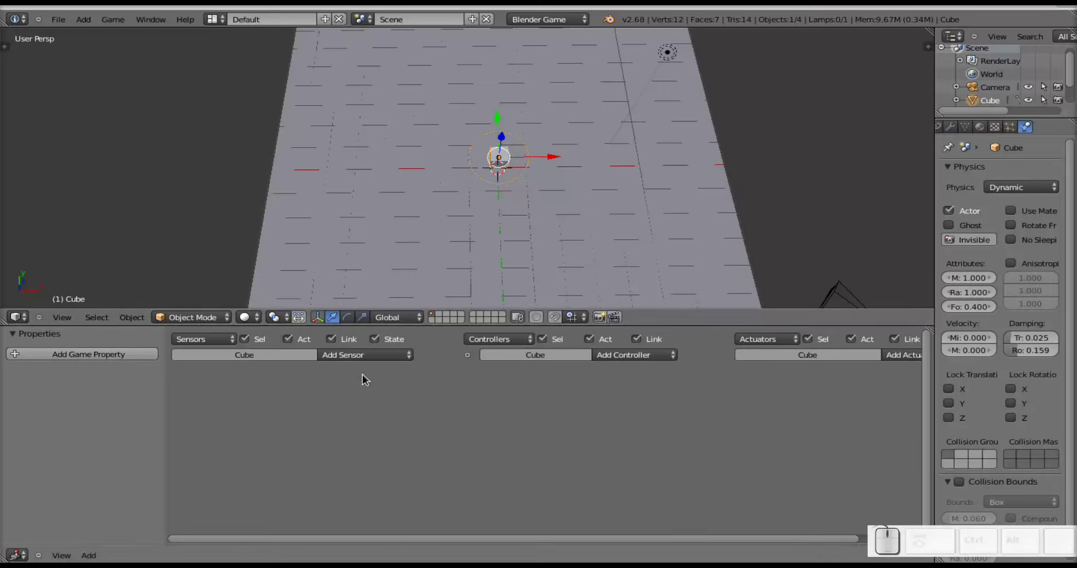
Add a Keyboard sensor to the cube and rename it Arriba.
left_click(368, 362)
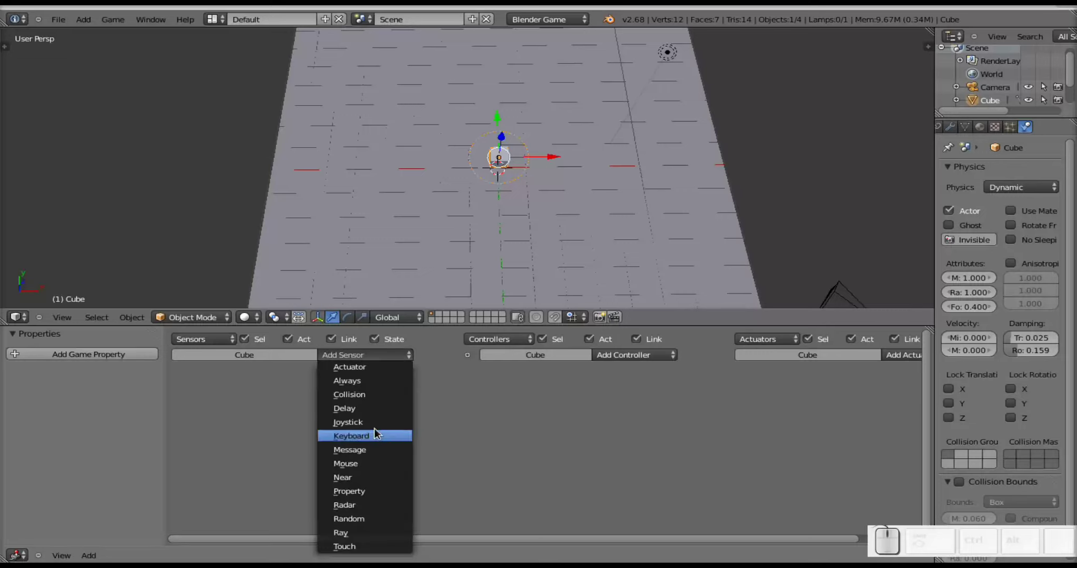
left_click(376, 438)
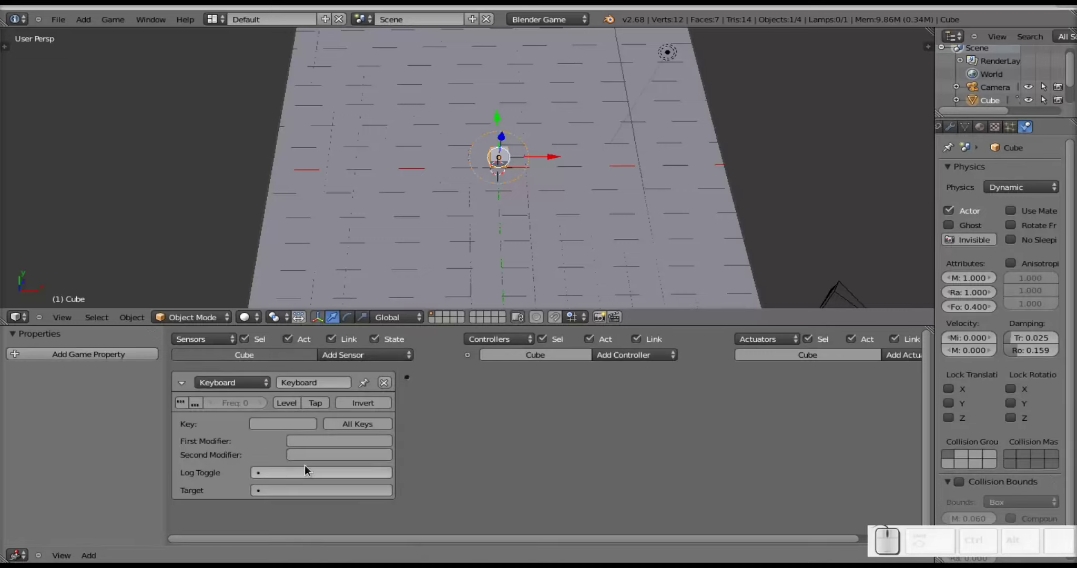
left_click(324, 380)
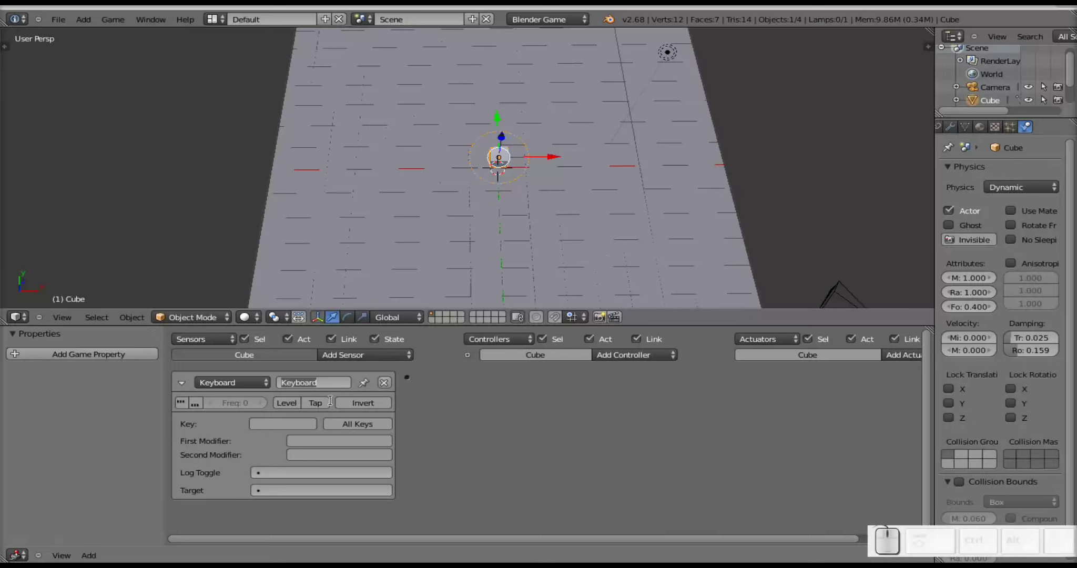
key("shift+a")
key("shift+r")
key("shift+i")
key("shift+b")
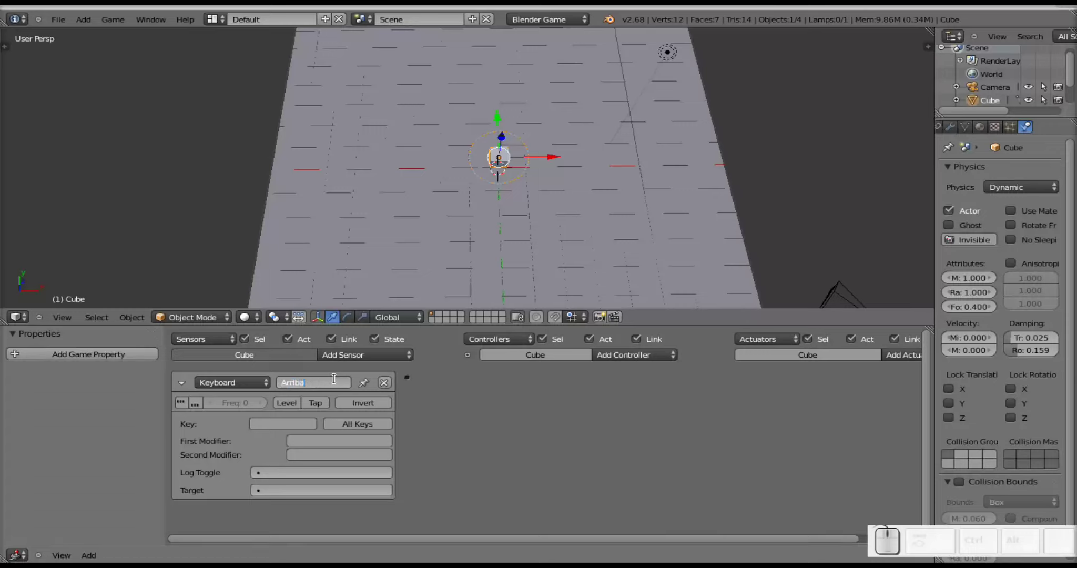
left_click(296, 428)
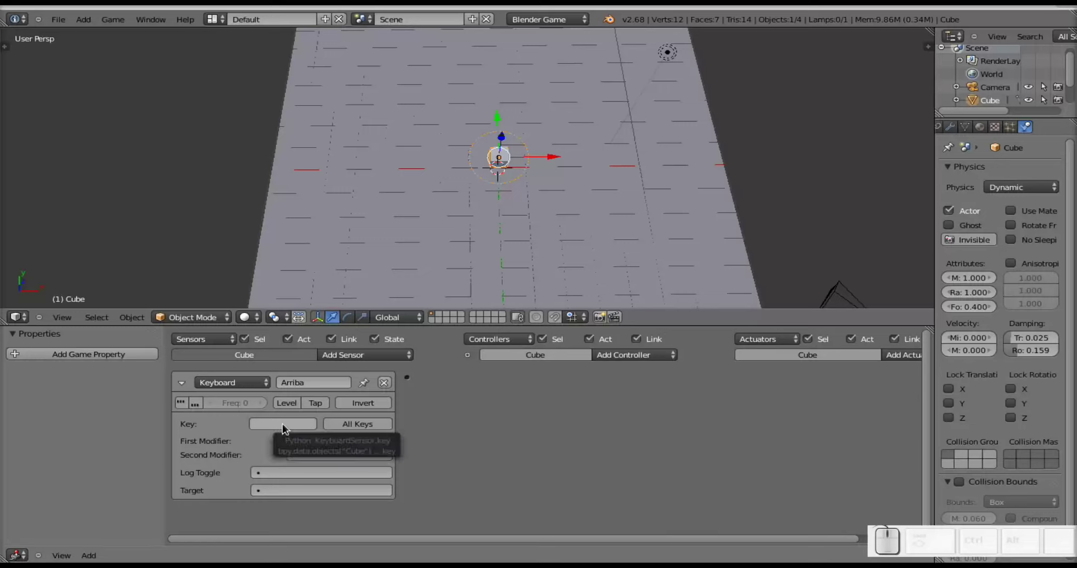
left_click(287, 429)
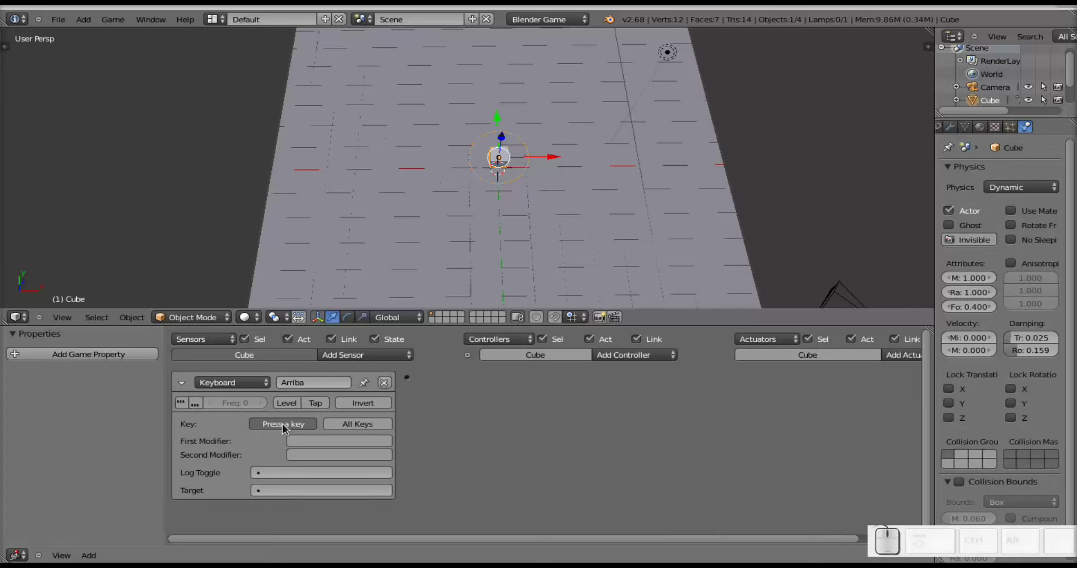
Assign Up Arrow as Arriba's trigger key and add an And controller.
key("Up")
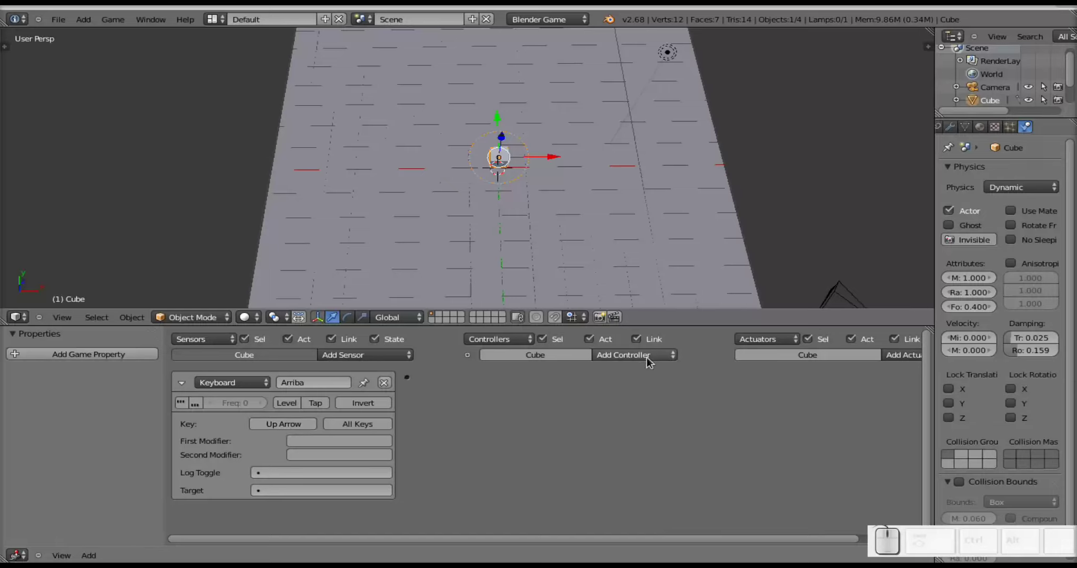
left_click_drag(651, 362, 623, 409)
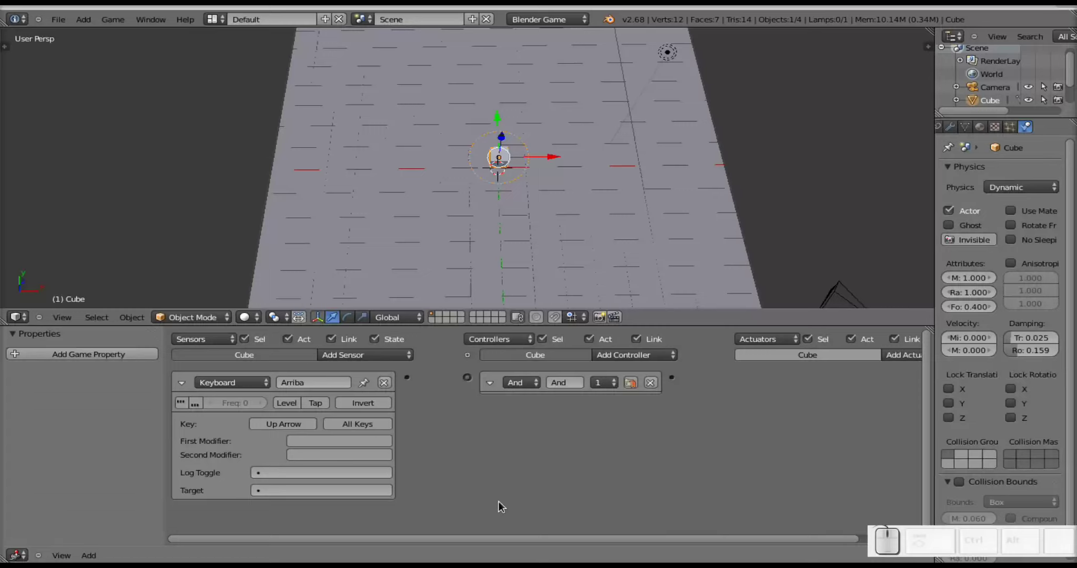
left_click_drag(646, 543, 881, 412)
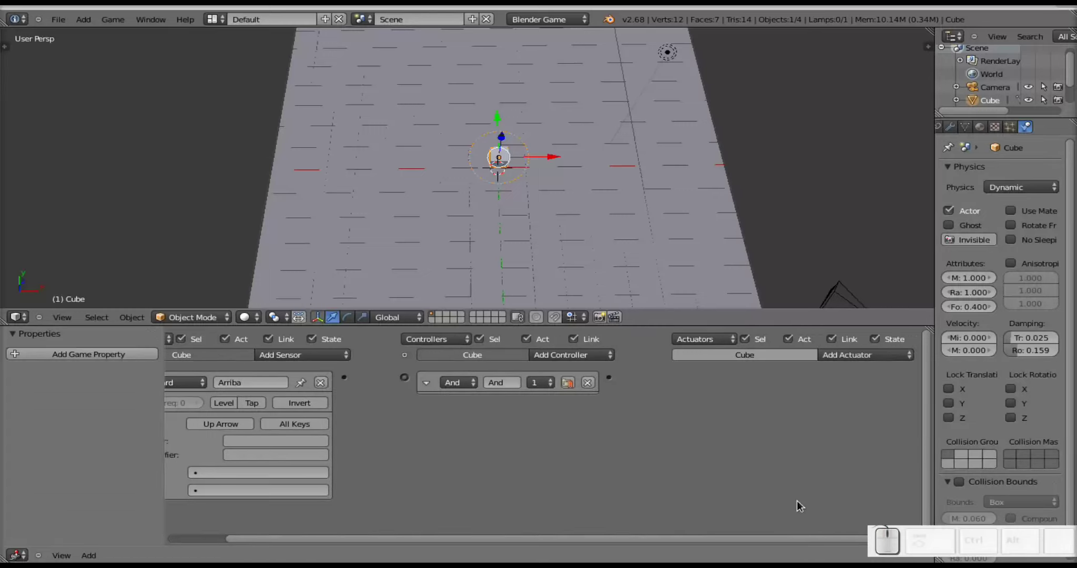
Link the Arriba sensor's output to the And controller's input.
left_click(797, 542)
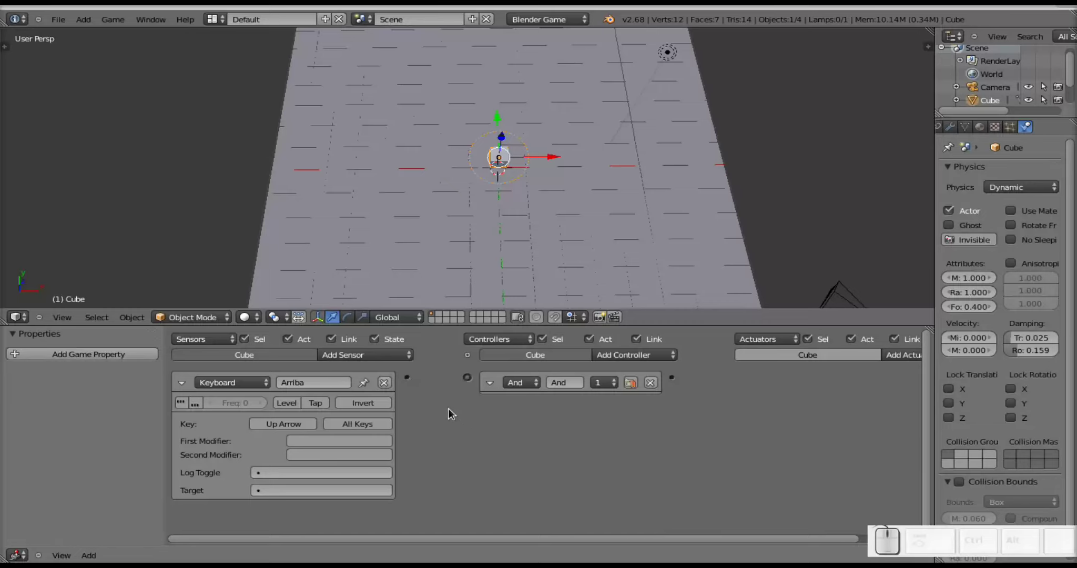
left_click_drag(411, 381, 477, 393)
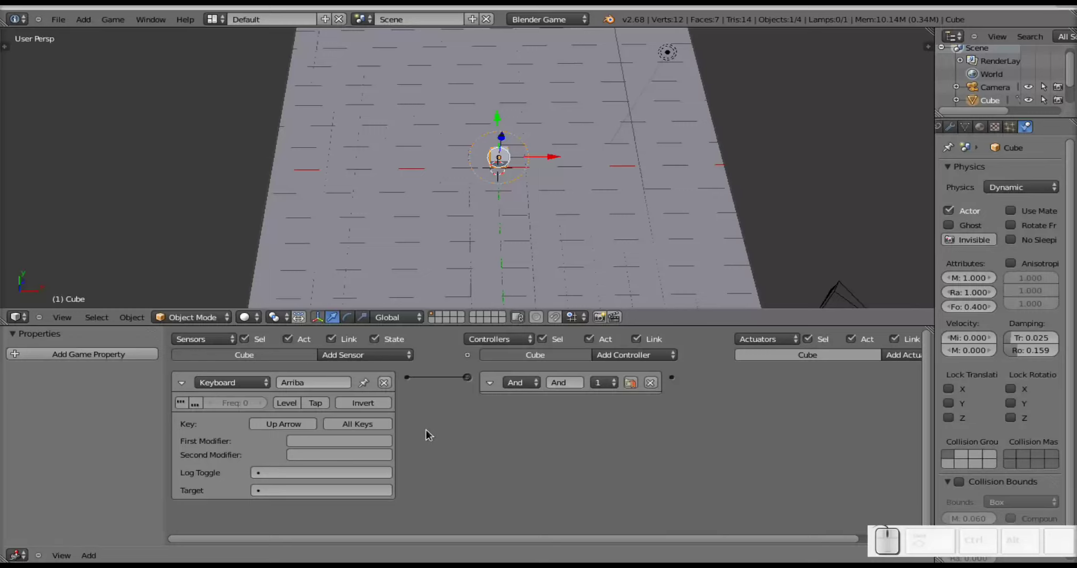
left_click_drag(579, 544, 690, 546)
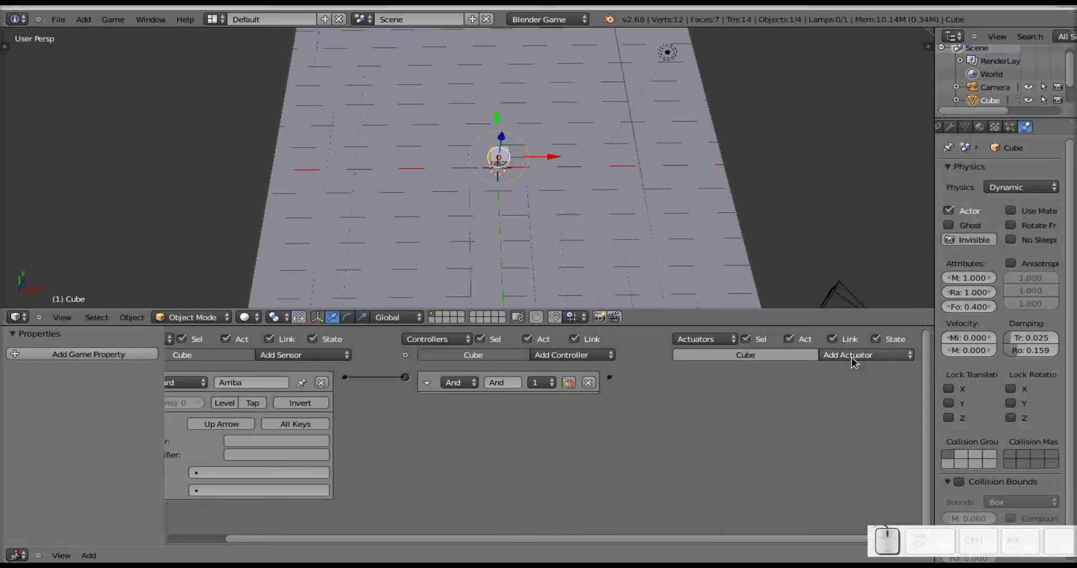
Add a Motion actuator to the cube from the actuator type list, left at zero values.
left_click(855, 364)
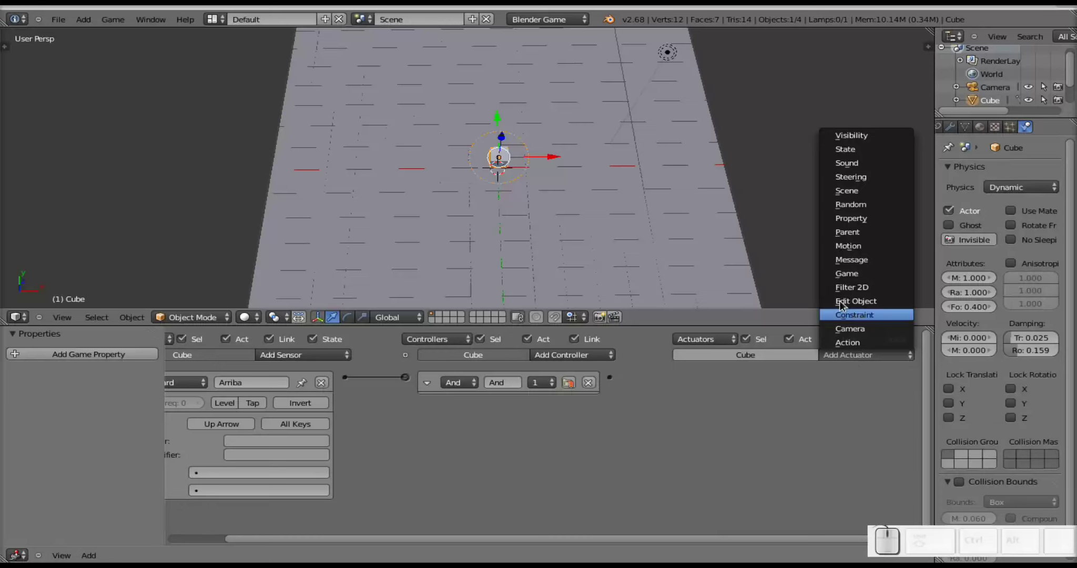
left_click(858, 253)
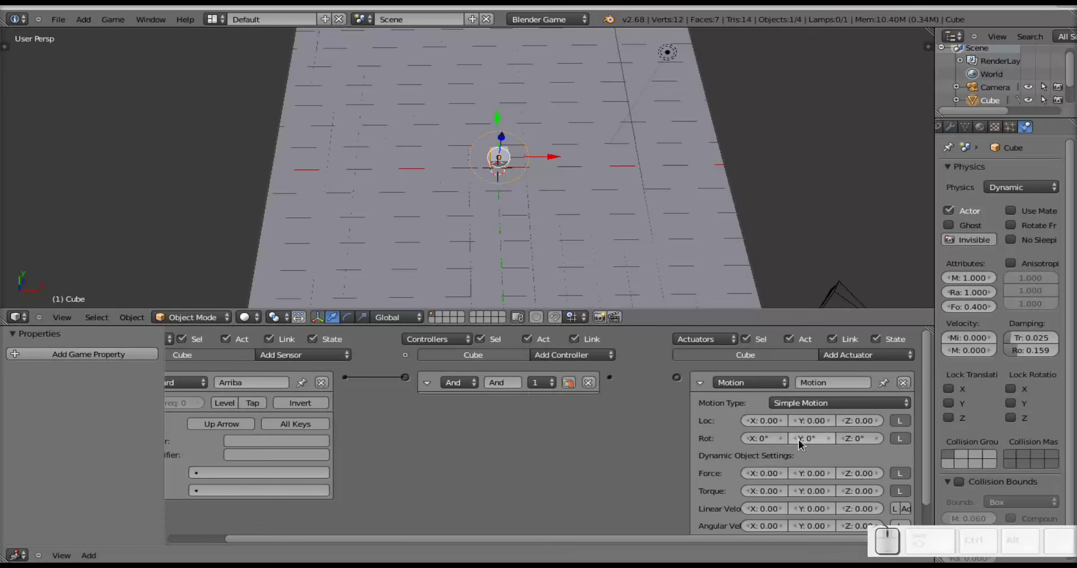
scroll("down", 3)
scroll("up", 3)
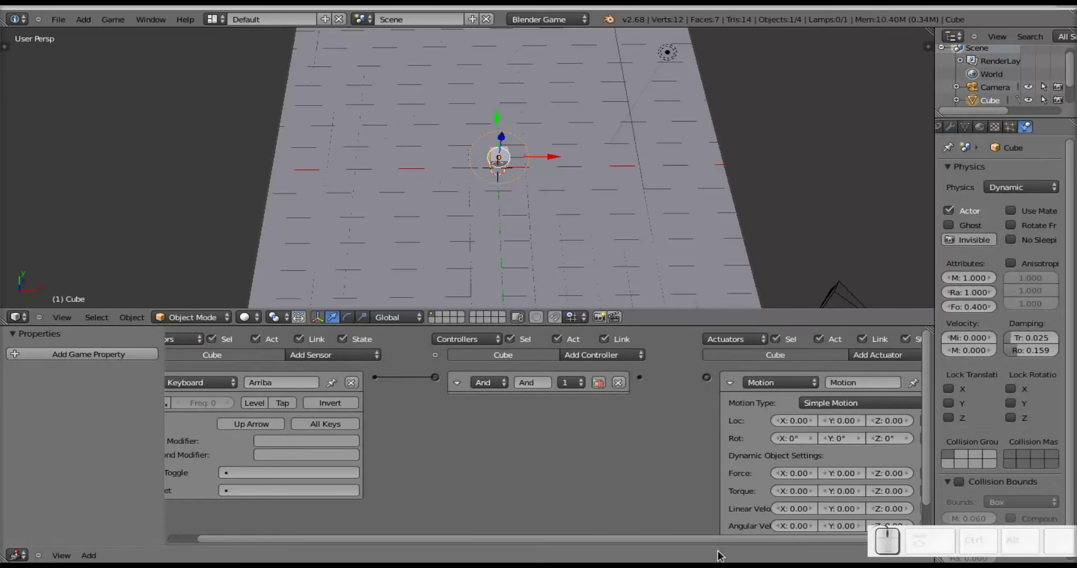
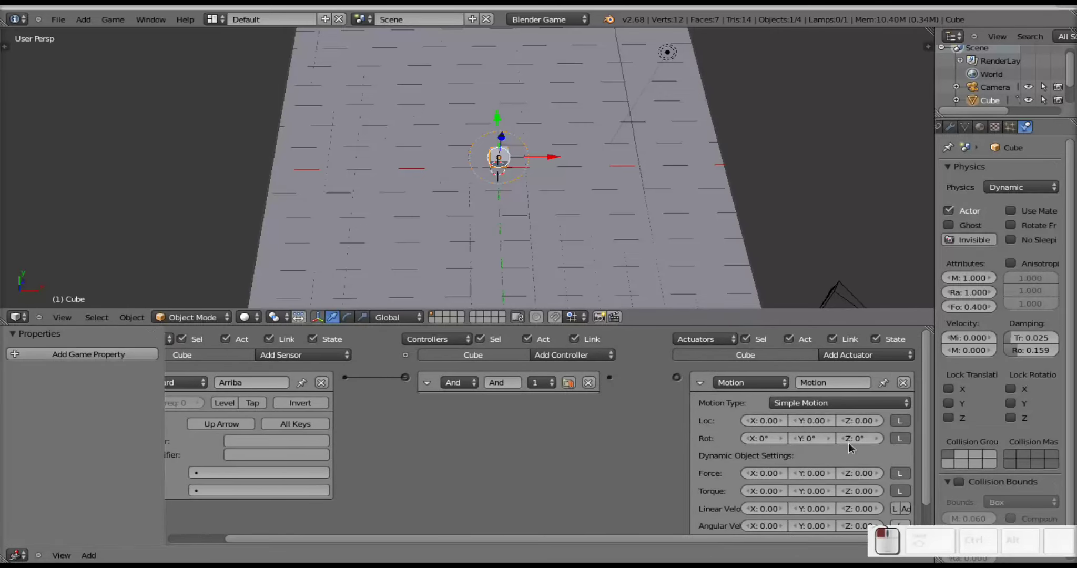
Switch the Motion actuator to Servo Control with Y linear velocity 5.
left_click(827, 407)
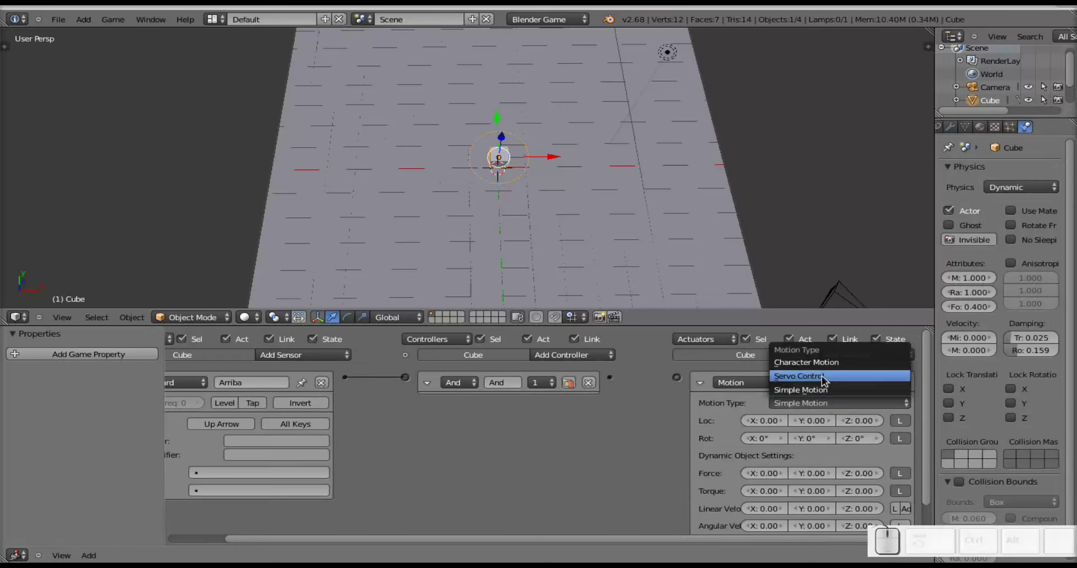
left_click(823, 383)
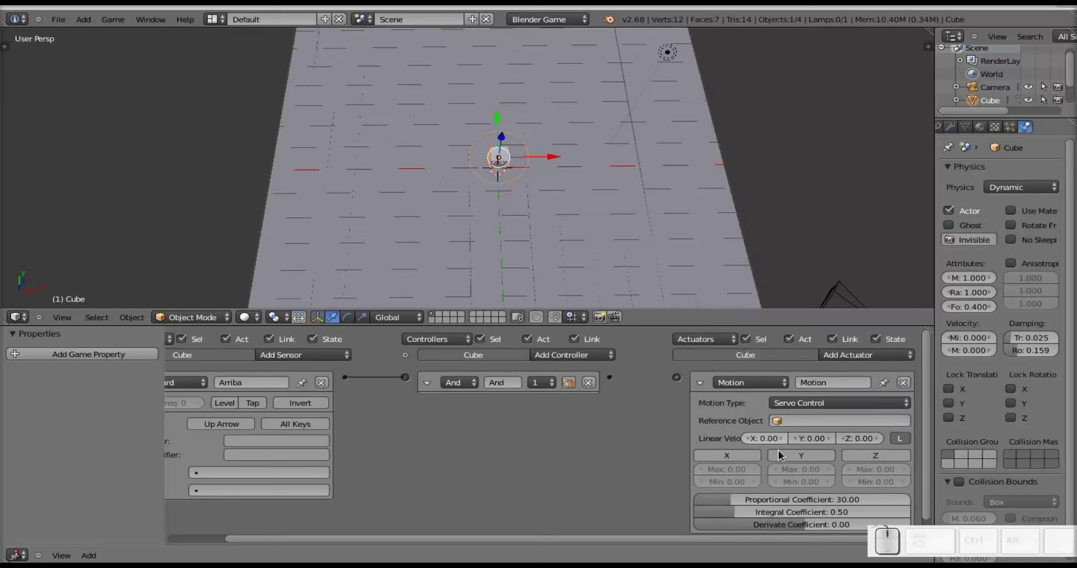
left_click(811, 444)
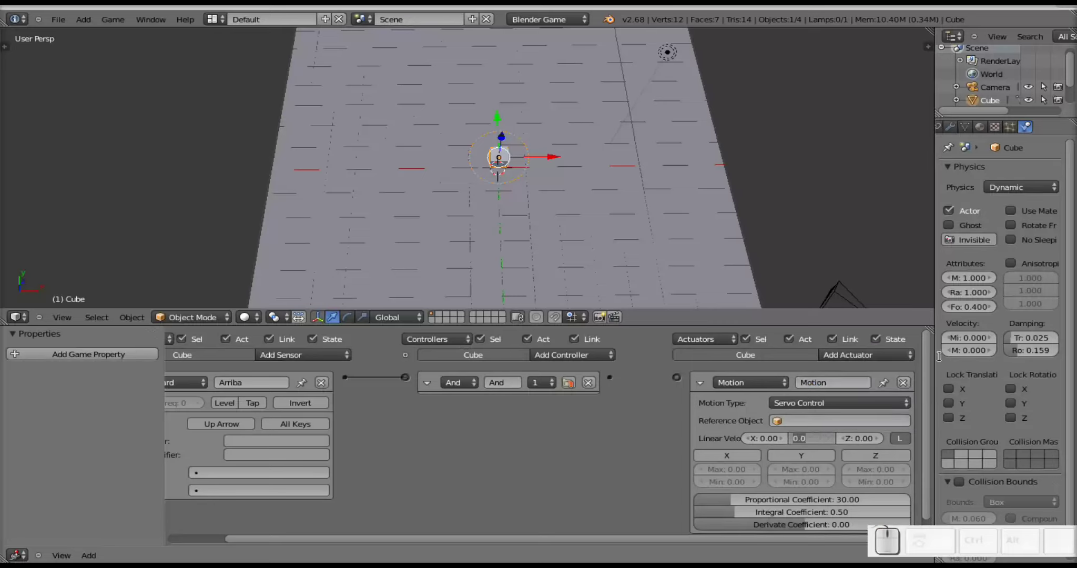
key("KP_5")
key("KP_Enter")
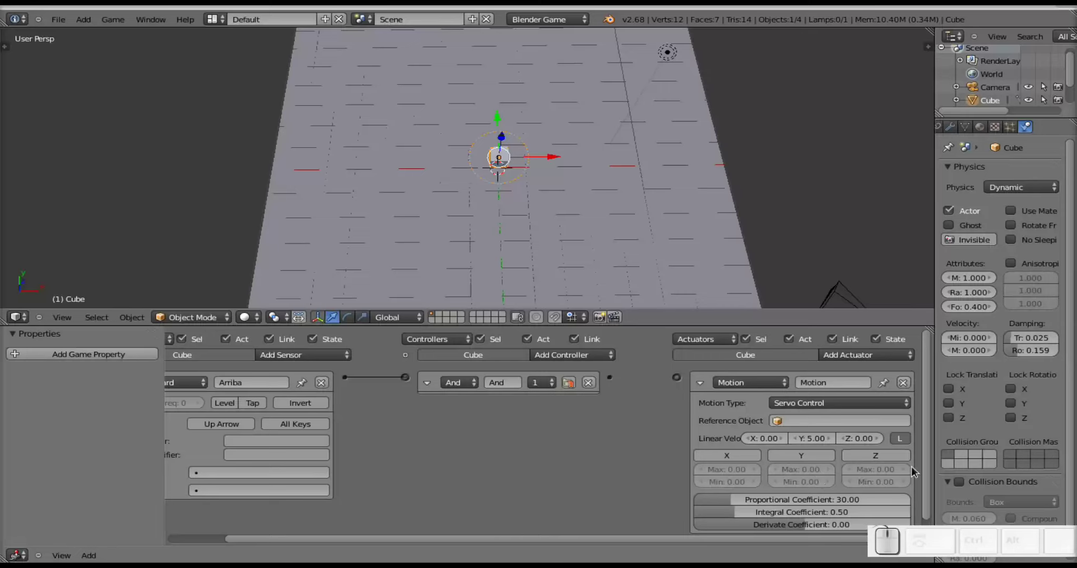
Enable the Y axis limit and set its maximum to 100.
left_click(805, 458)
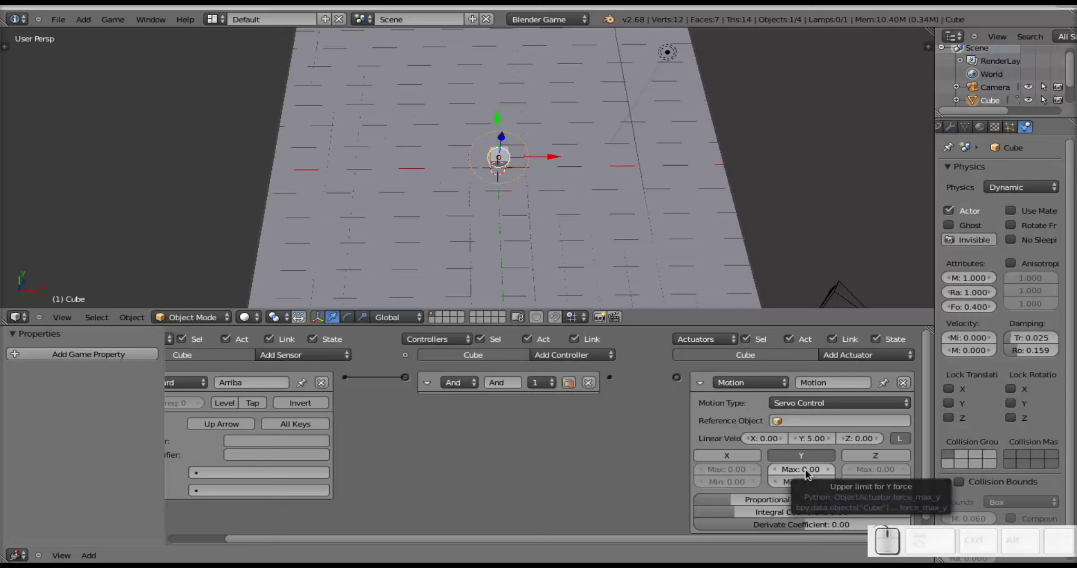
left_click(807, 475)
key("KP_1")
key("KP_0")
key("KP_Enter")
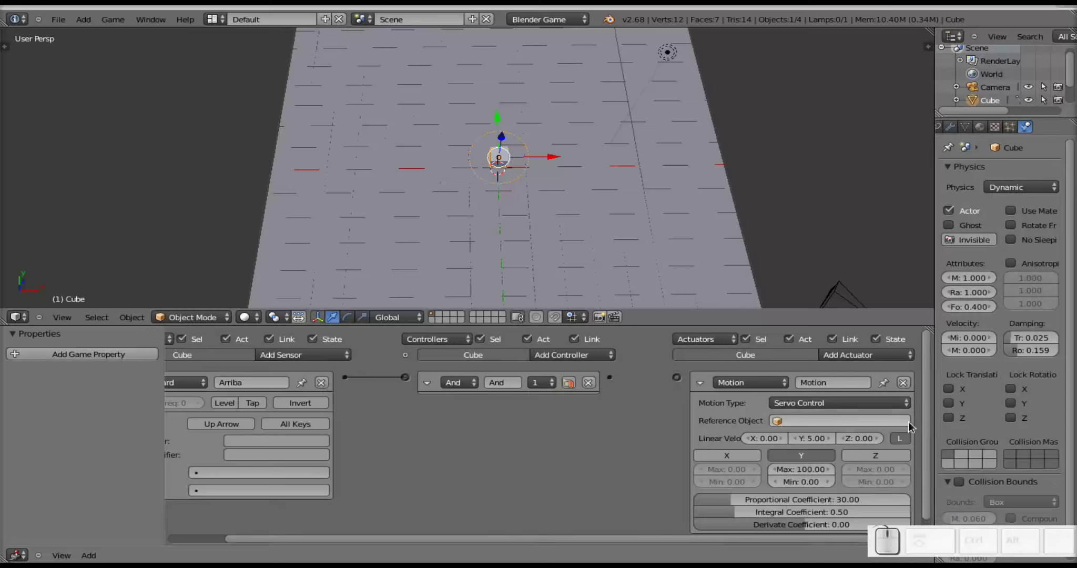
left_click(883, 453)
left_click(878, 467)
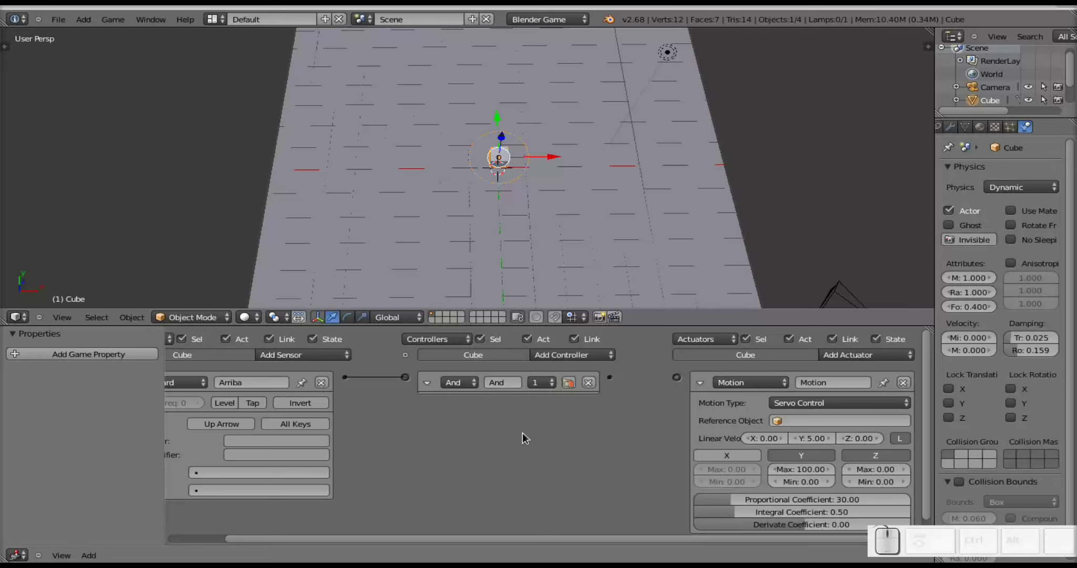
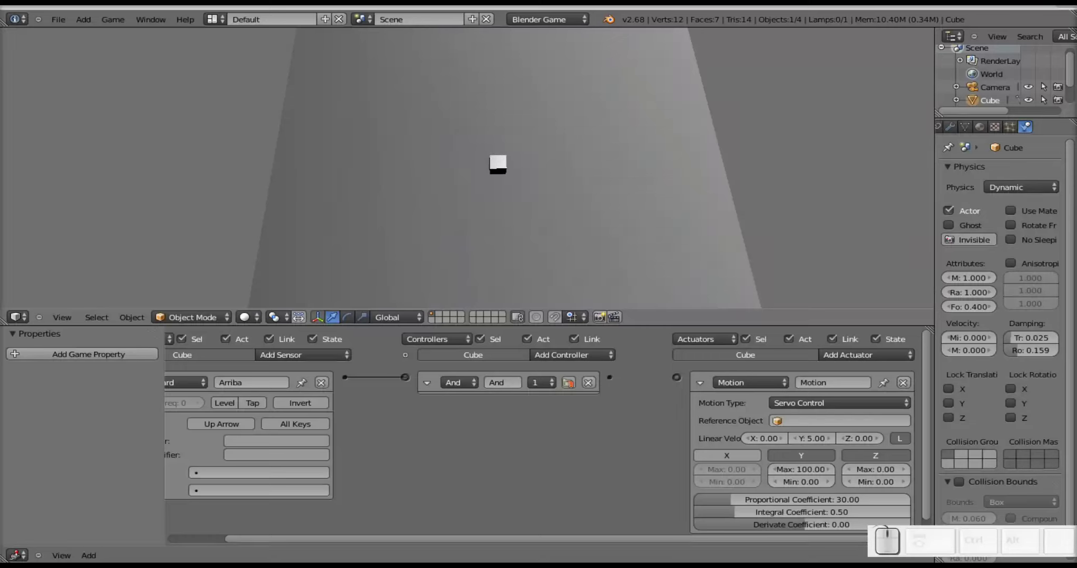
key("Up")
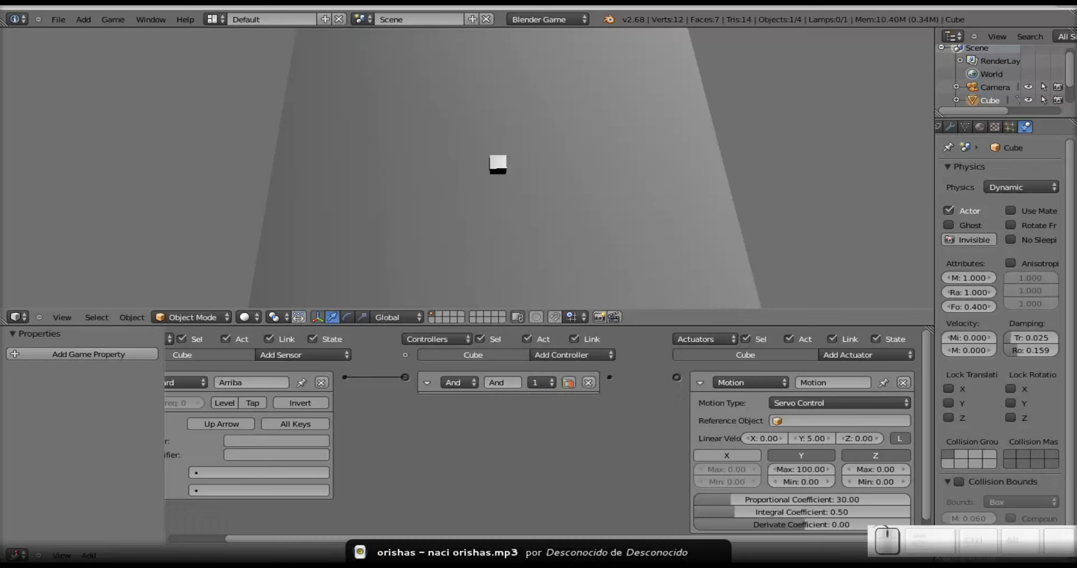
key("Up")
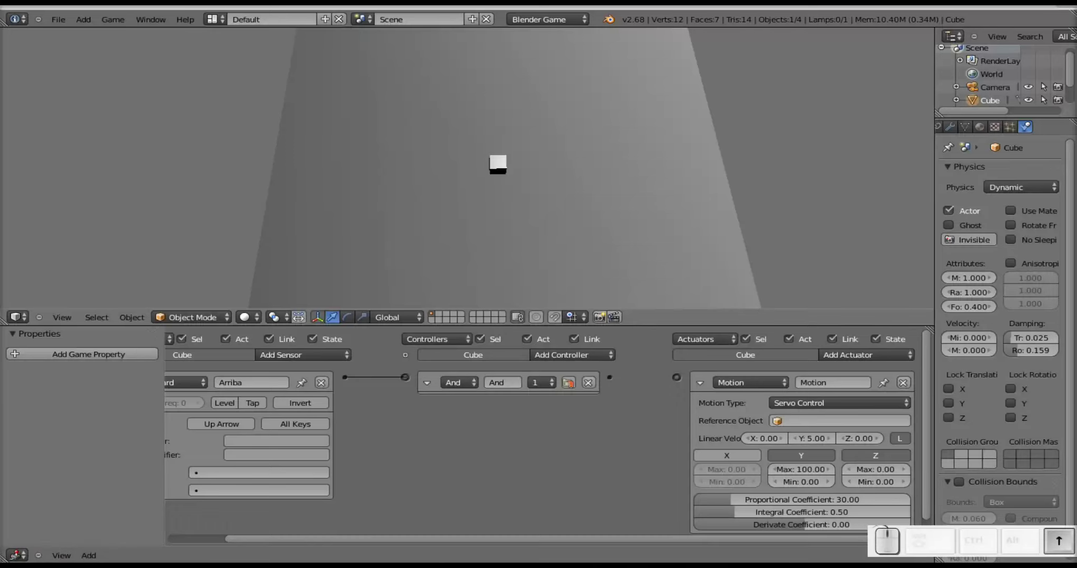
key("Escape")
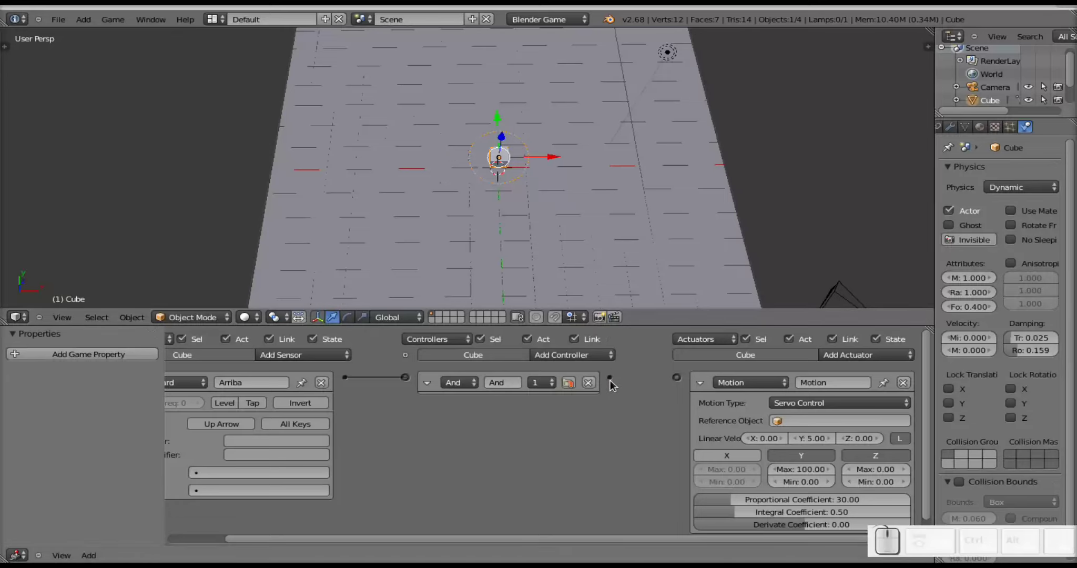
Wire the And controller to the Motion actuator and test-run the game driving the cube forward with Up Arrow.
left_click_drag(614, 384, 606, 429)
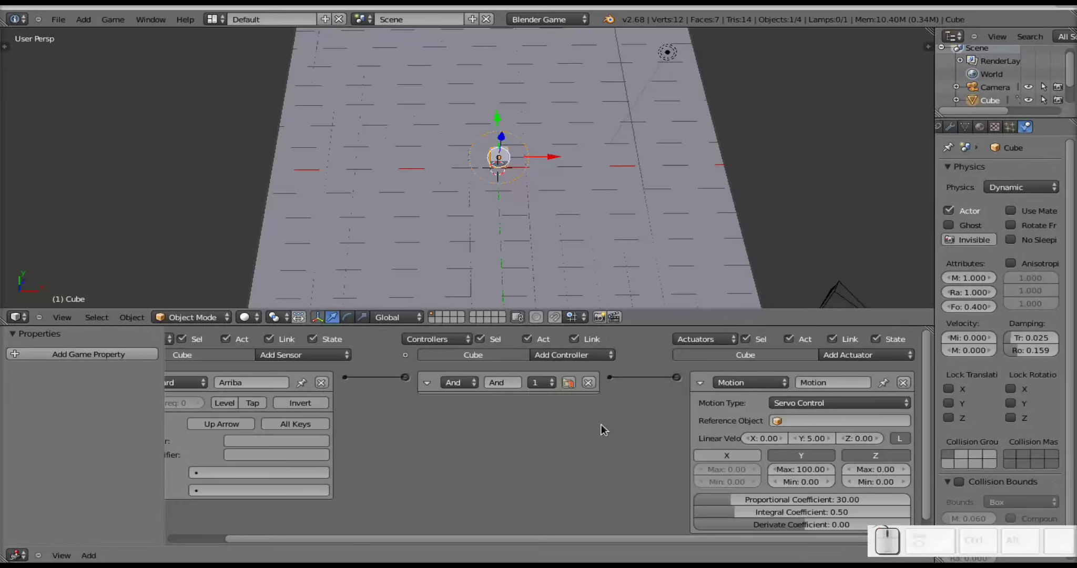
key("p")
key("Up")
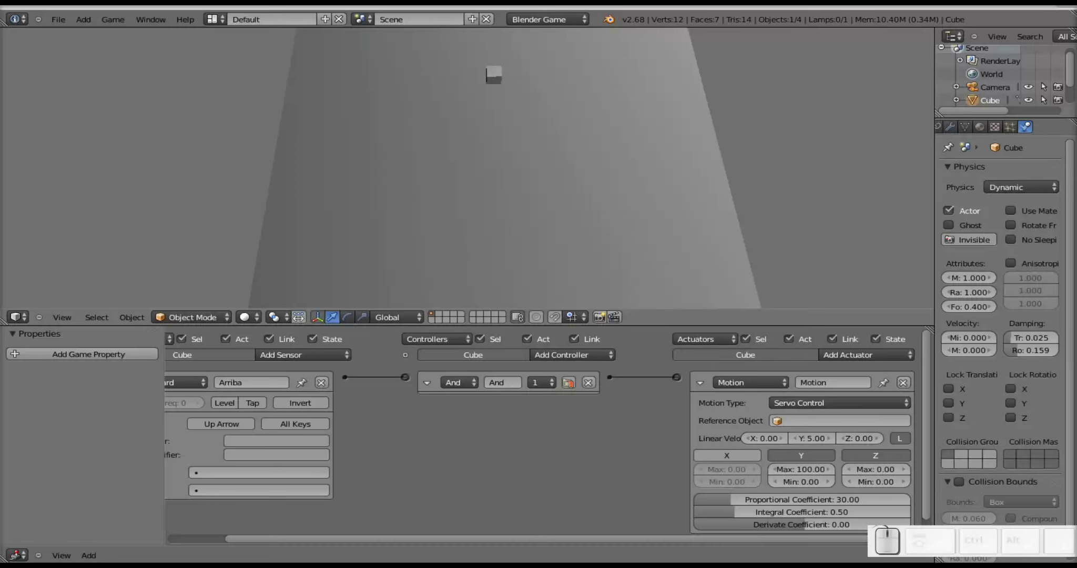
key("Escape")
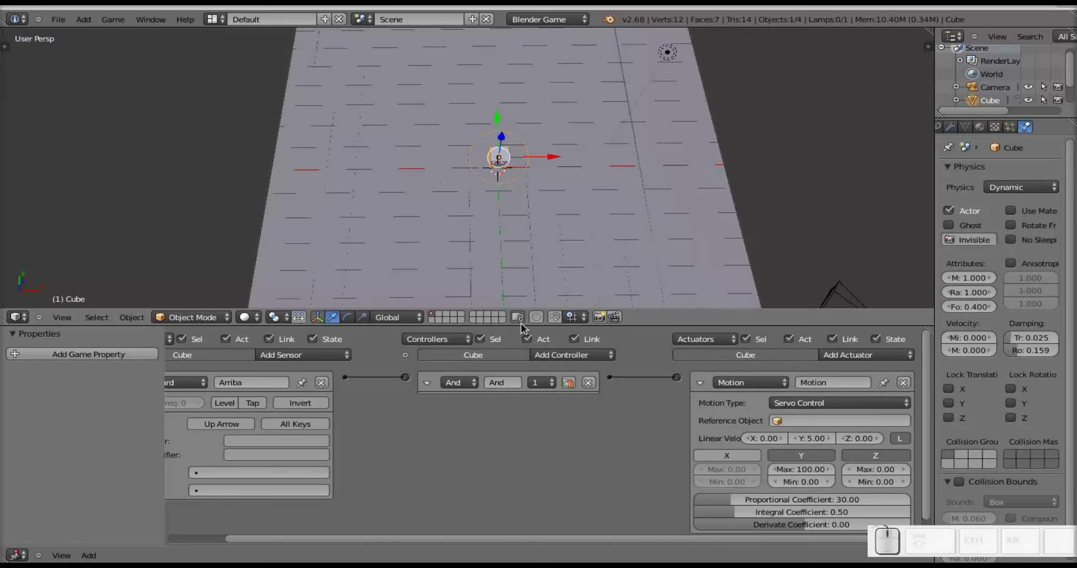
Collapse the existing logic bricks and add a second Keyboard sensor to the cube.
left_click(705, 384)
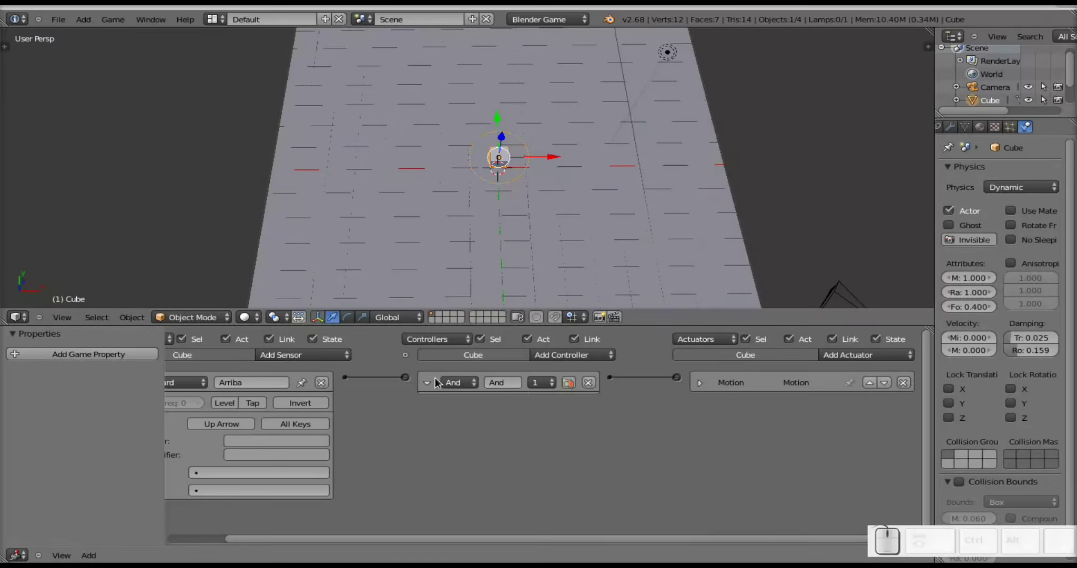
left_click(430, 388)
left_click(452, 540)
left_click(186, 388)
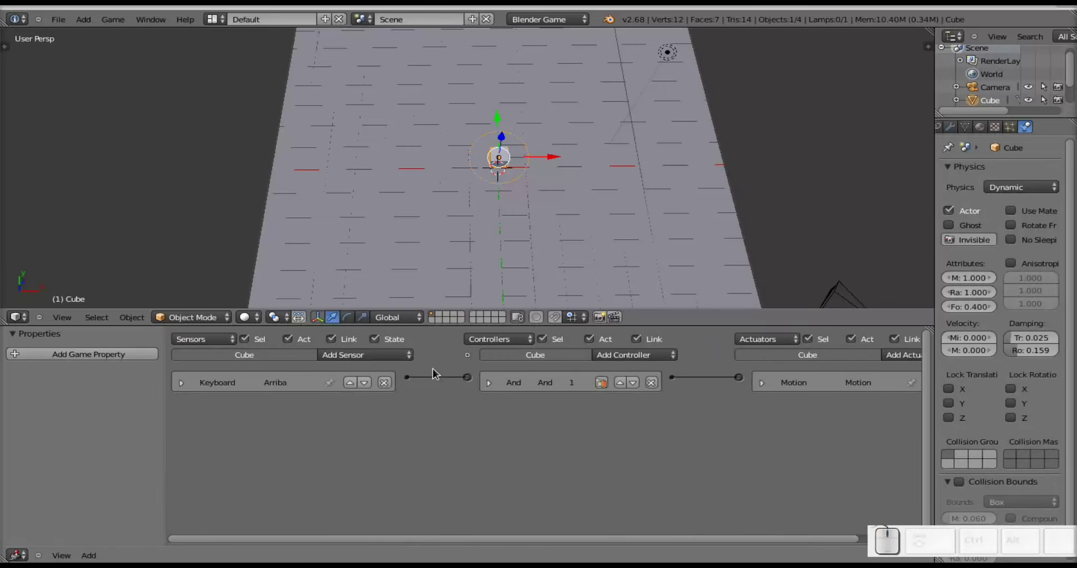
left_click(403, 358)
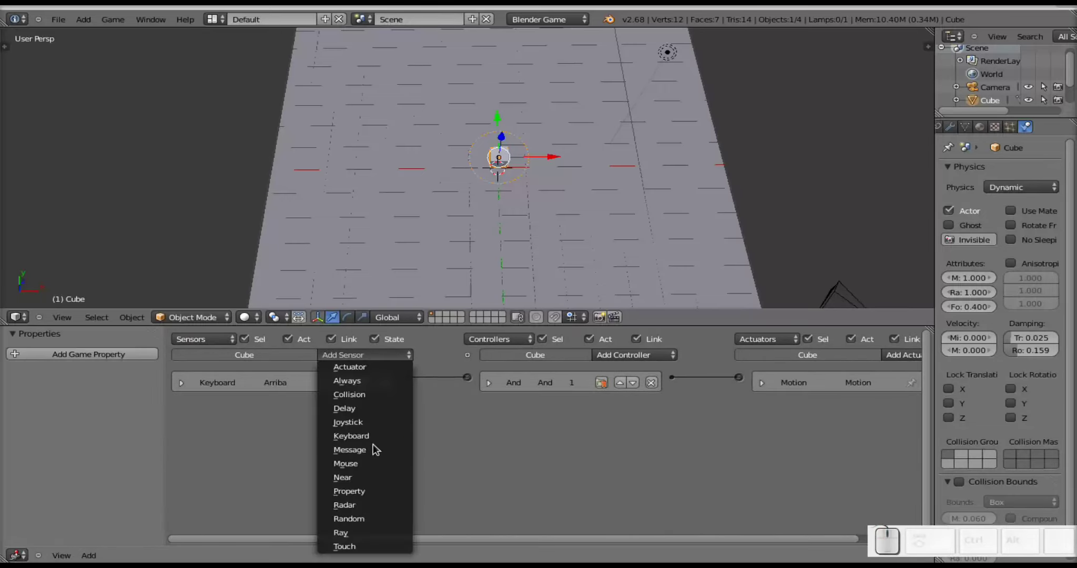
left_click(366, 443)
Name the new sensor Abajo and assign Down Arrow as its trigger key.
left_click(325, 411)
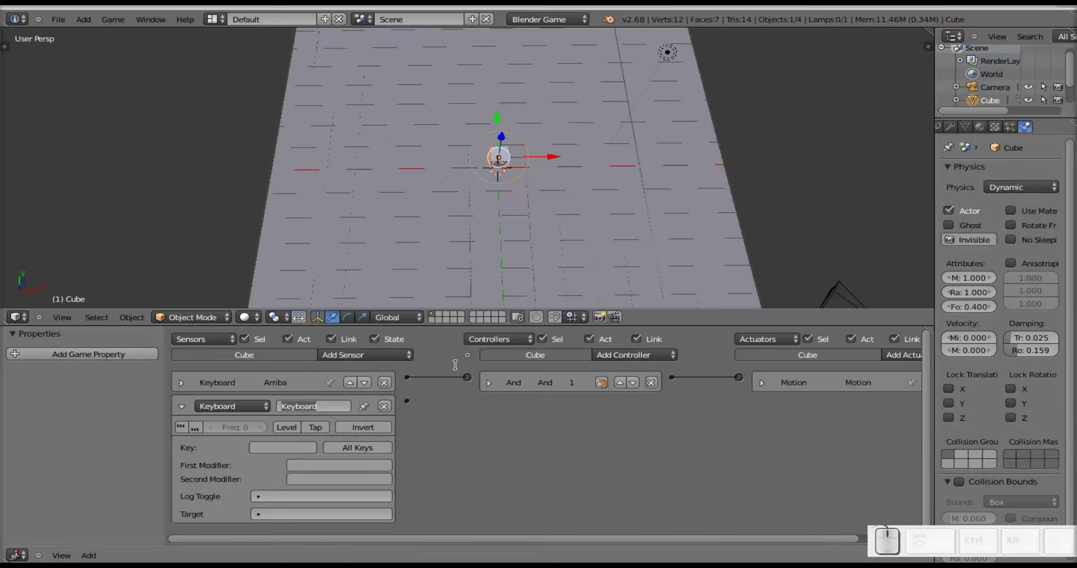
key("shift+a")
key("shift+b")
key("shift+a")
key("shift+j")
key("shift+o")
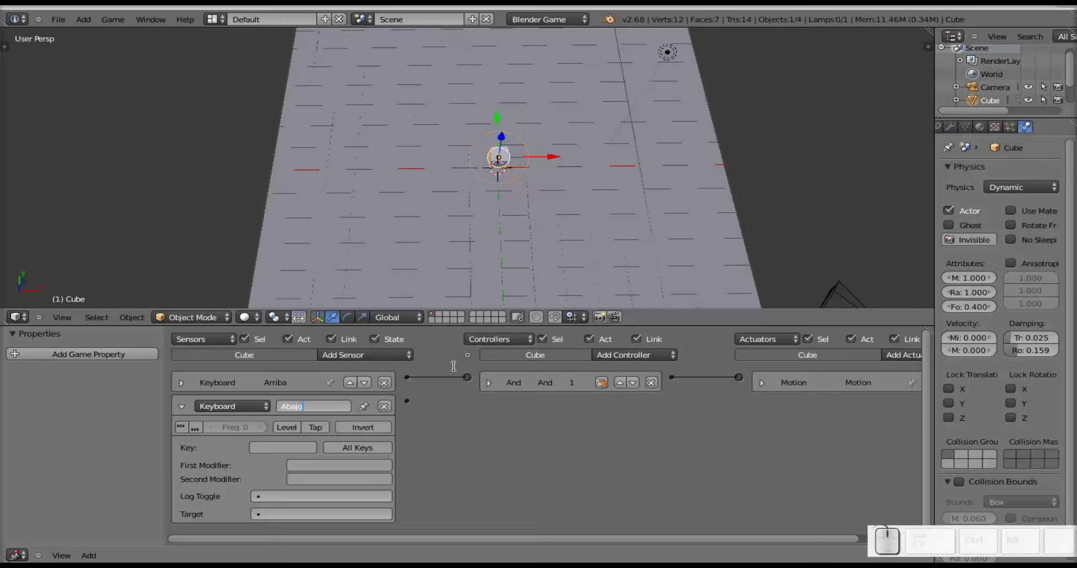
left_click(338, 406)
left_click(342, 425)
left_click(289, 455)
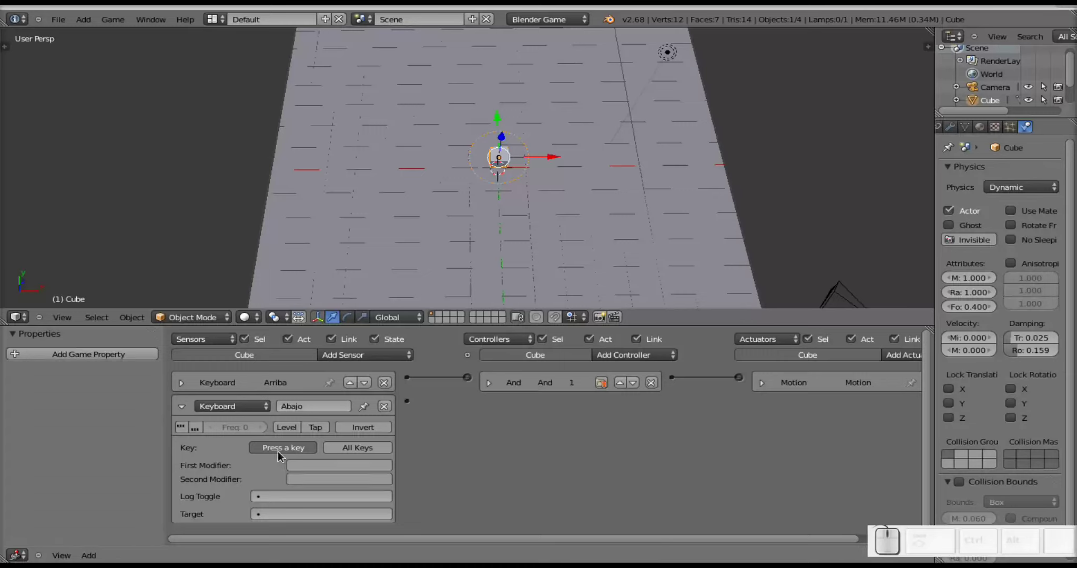
key("Down")
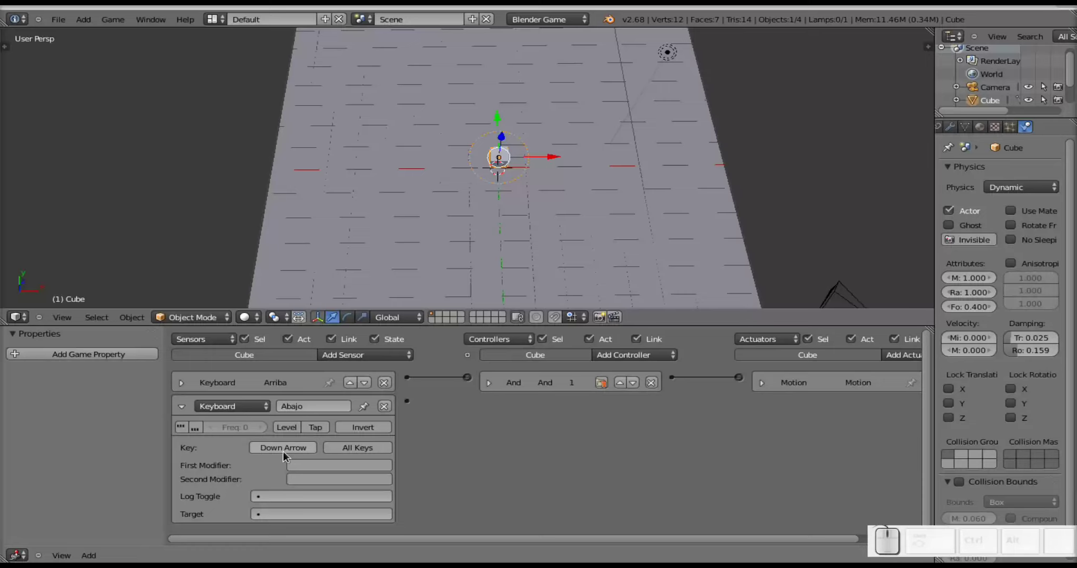
Add a second And controller, And1, and wire the Abajo sensor into it.
left_click(648, 360)
left_click(642, 372)
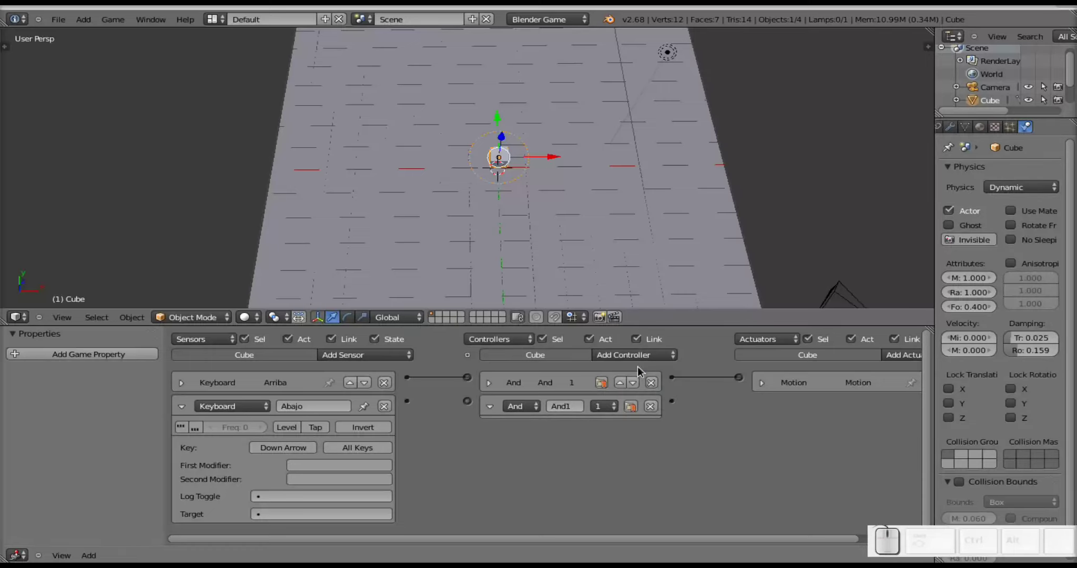
left_click_drag(410, 407, 477, 435)
left_click(482, 544)
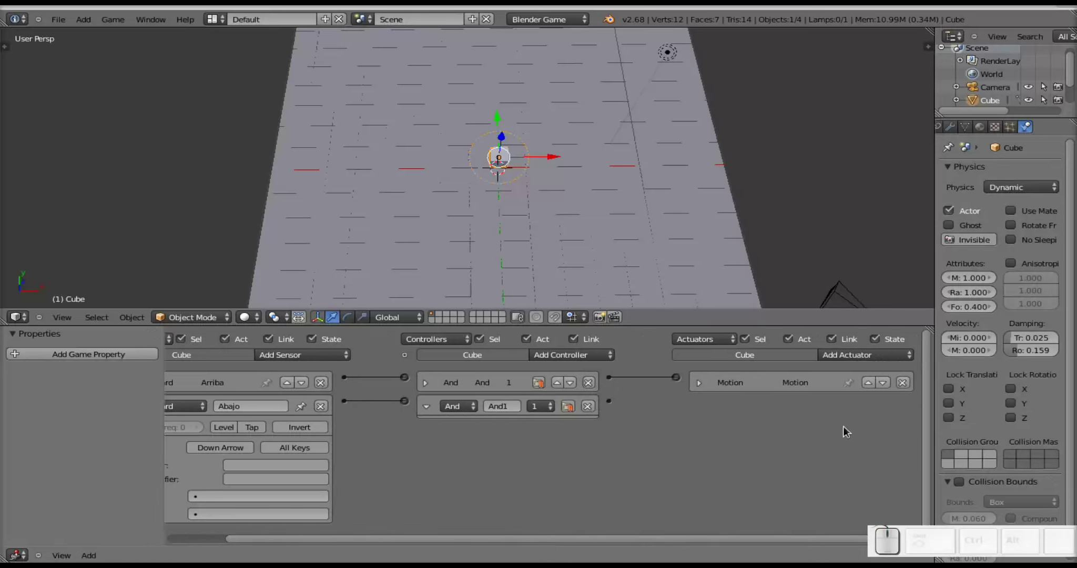
Add a second Motion actuator, Motion1, and switch its type to Servo Control.
left_click_drag(874, 357, 871, 248)
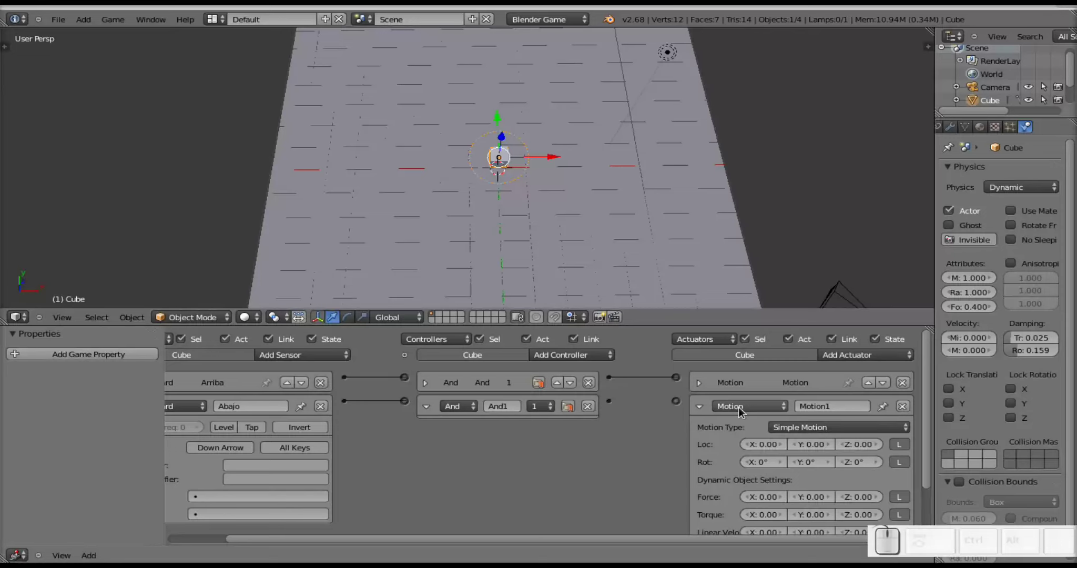
left_click(793, 440)
left_click(793, 430)
left_click(809, 404)
scroll("down", 3)
scroll("up", 3)
left_click(845, 467)
left_click(767, 546)
left_click(767, 542)
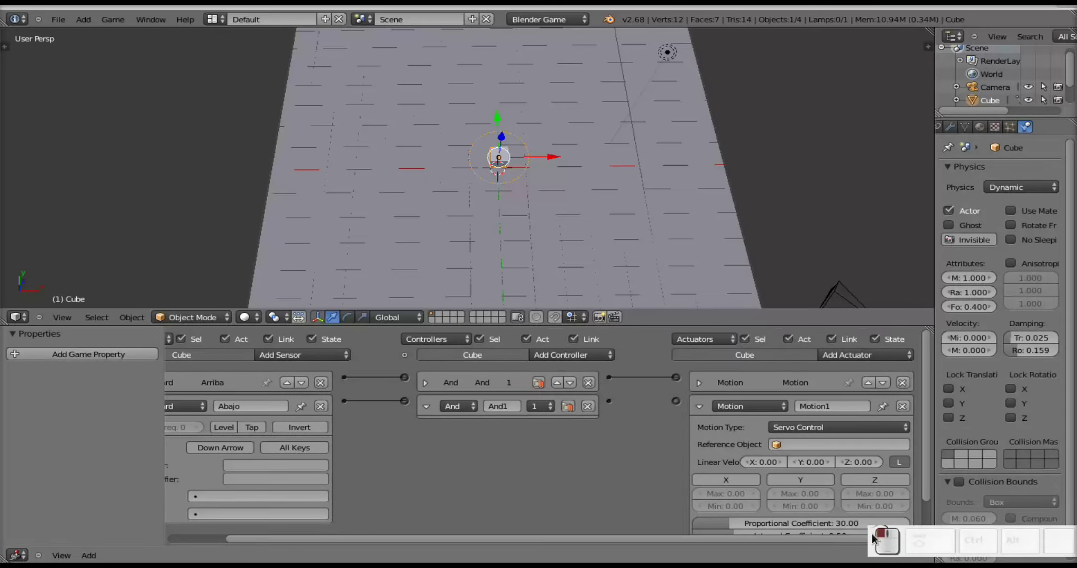
Set Motion1's Y linear velocity to -5 for backward movement.
left_click(812, 465)
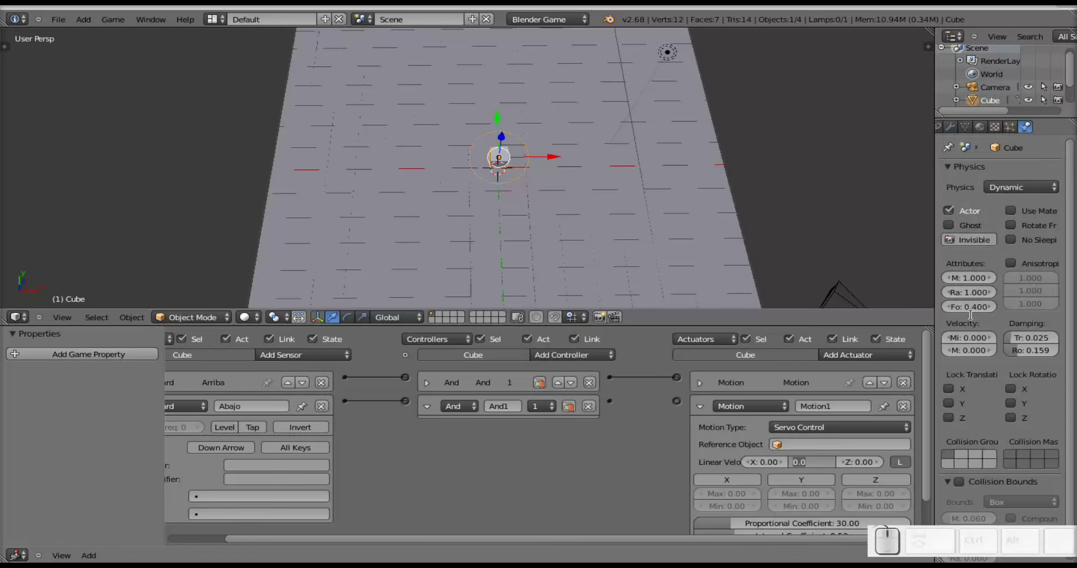
key("KP_Subtract")
key("KP_5")
key("KP_Enter")
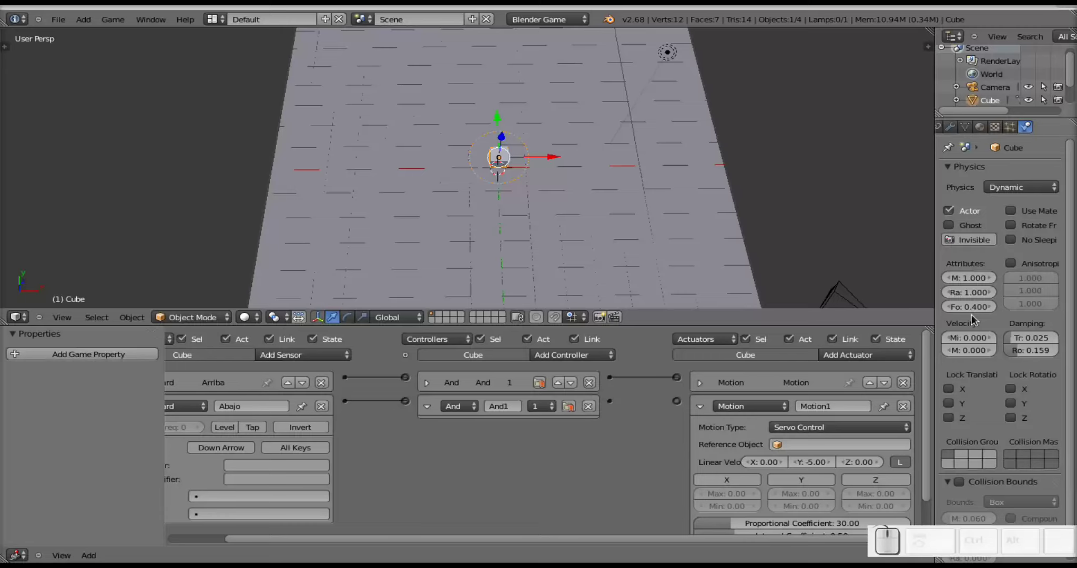
Enable the Y force limit with a minimum of -10, then start the game to test the controls.
left_click(801, 478)
left_click(878, 485)
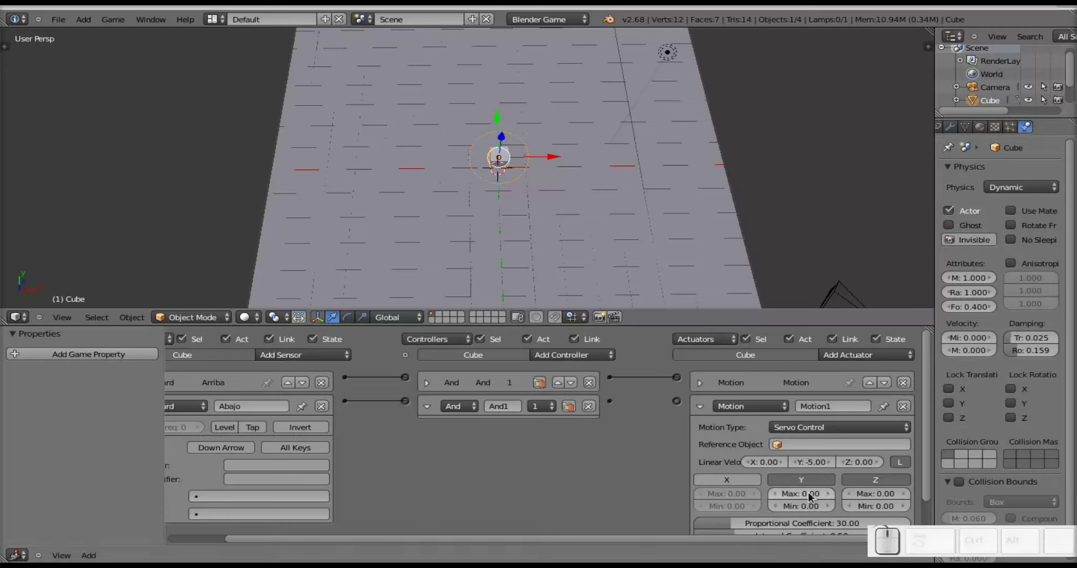
left_click(813, 496)
left_click(812, 509)
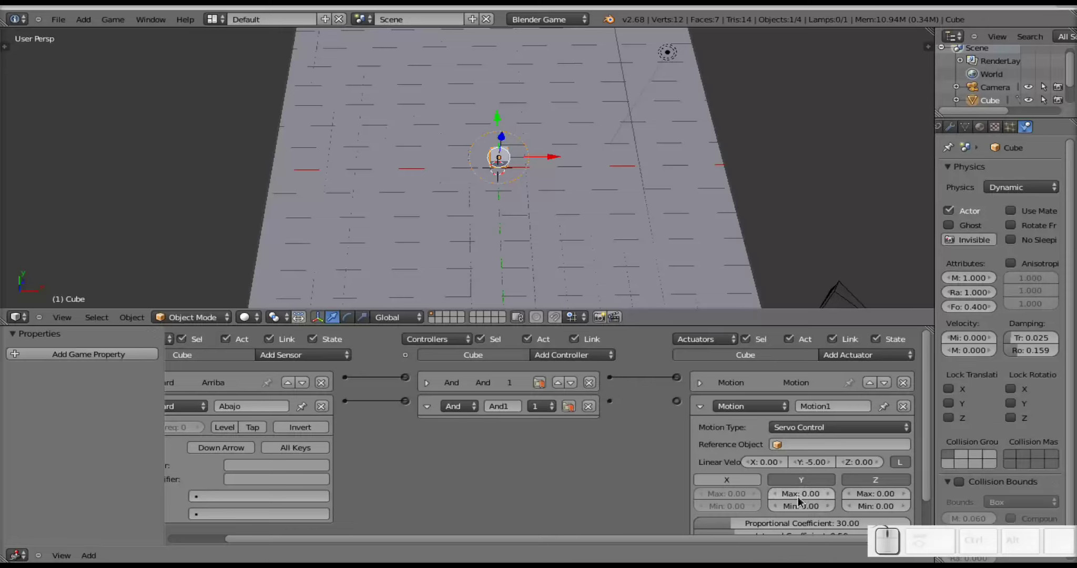
left_click(799, 512)
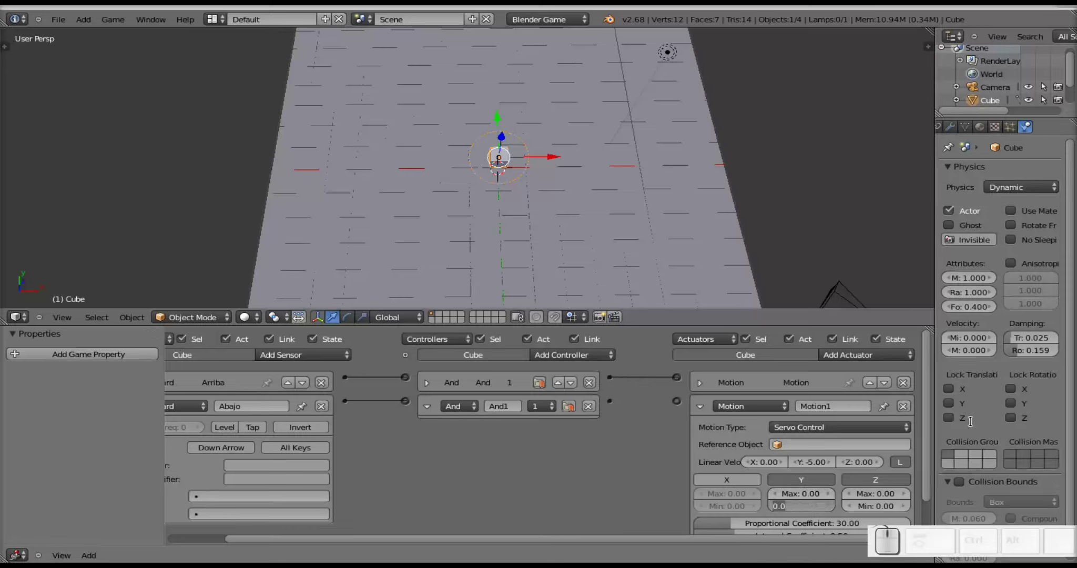
key("KP_Subtract")
key("KP_1")
key("KP_0")
key("KP_Enter")
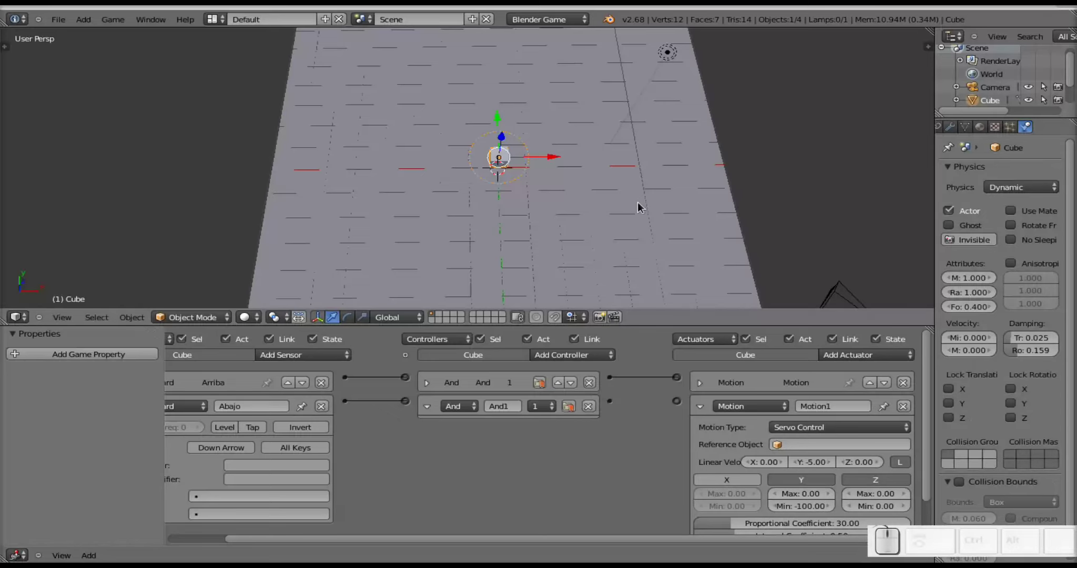
key("p")
key("Up")
key("Down")
key("Down")
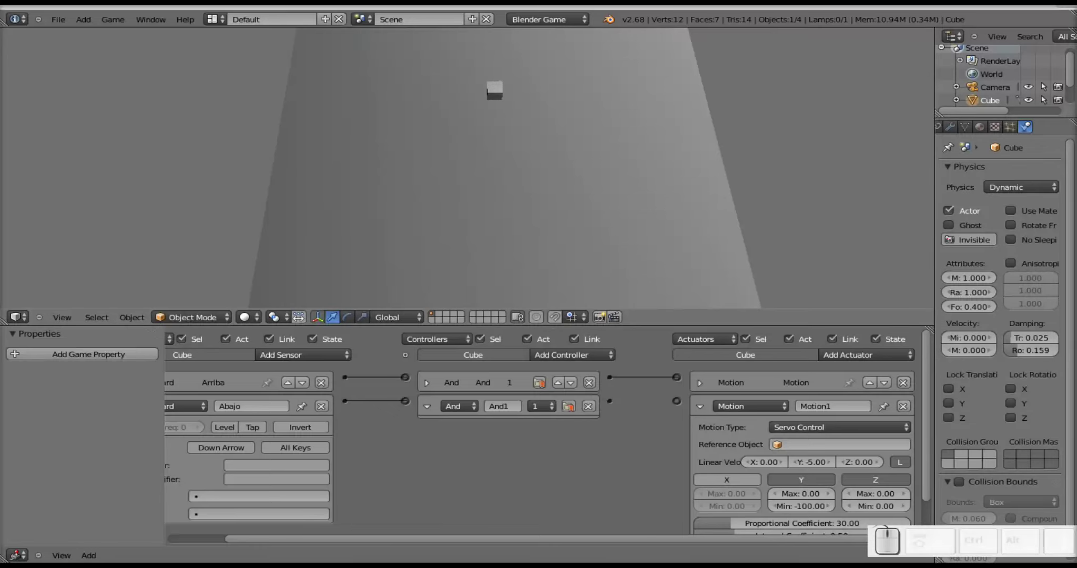
key("Escape")
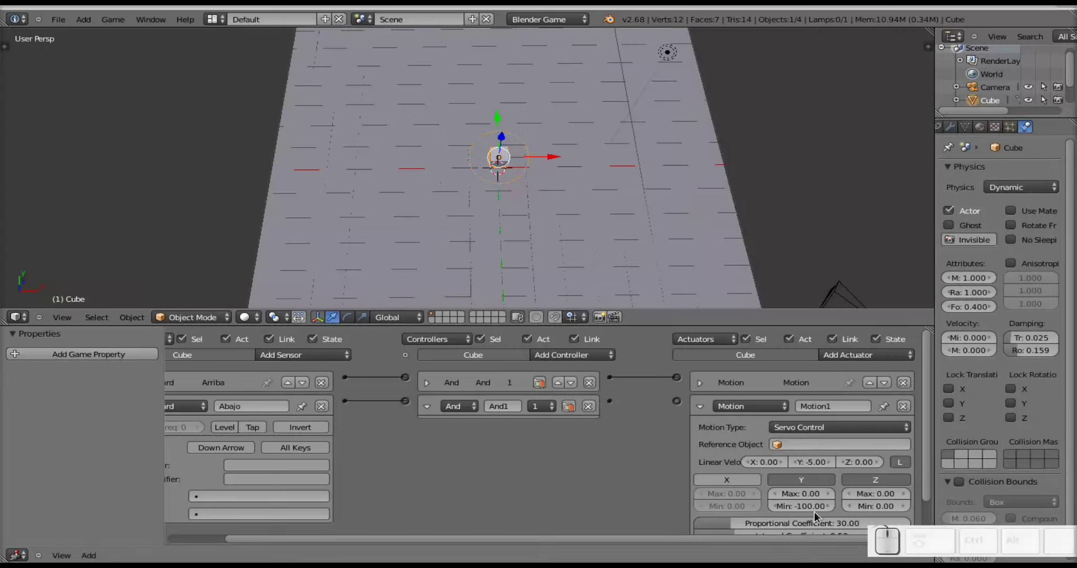
left_click(807, 513)
key("KP_0")
key("shift+Tab")
key("KP_Subtract")
key("KP_1")
key("KP_0")
key("KP_Enter")
key("p")
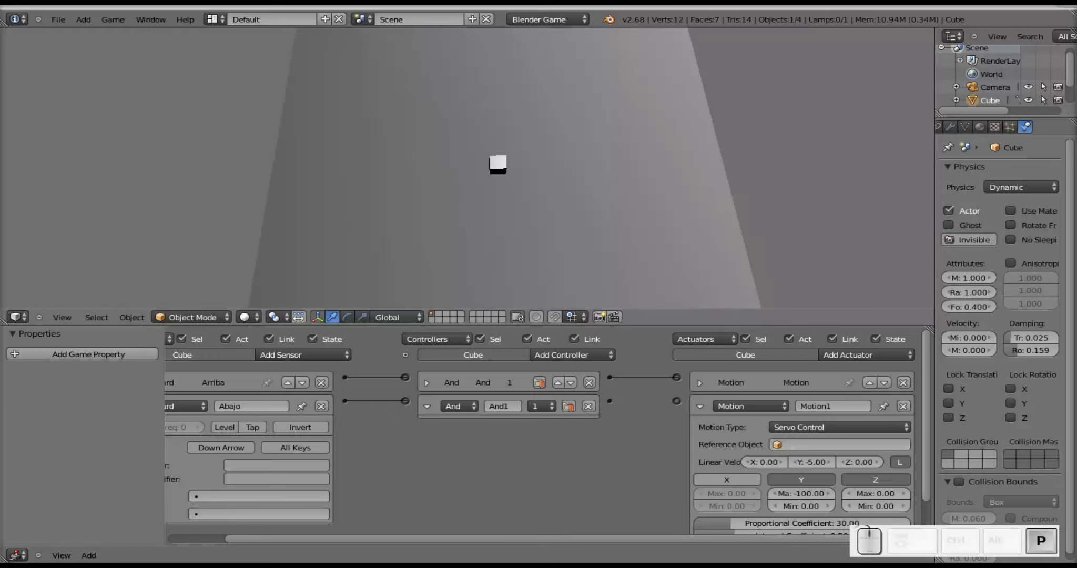
key("Down")
key("Down")
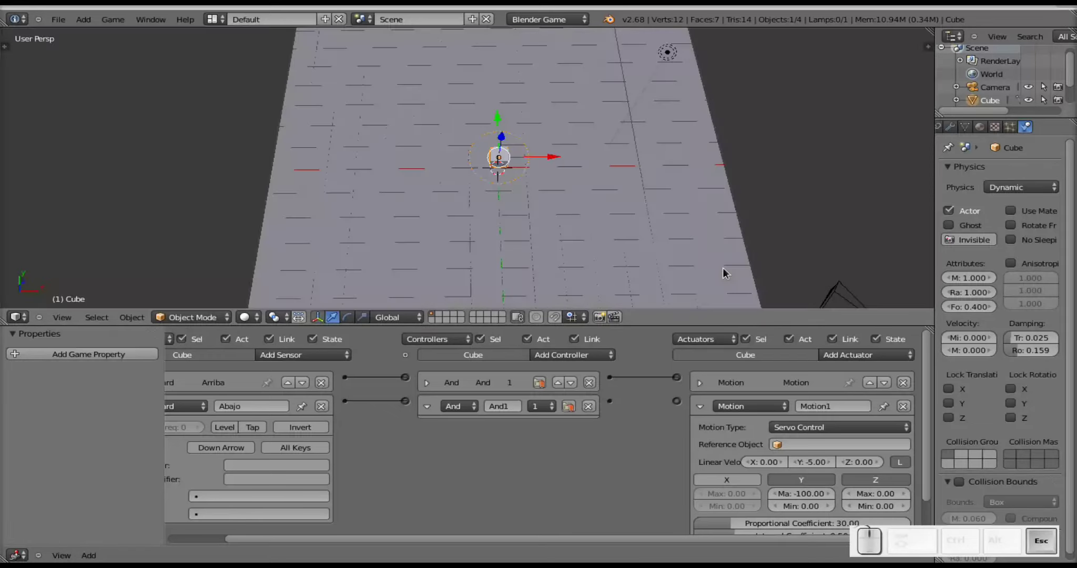
left_click(809, 501)
key("KP_0")
key("Tab")
key("KP_Subtract")
key("KP_1")
key("KP_0")
key("KP_Enter")
left_click_drag(613, 405, 681, 404)
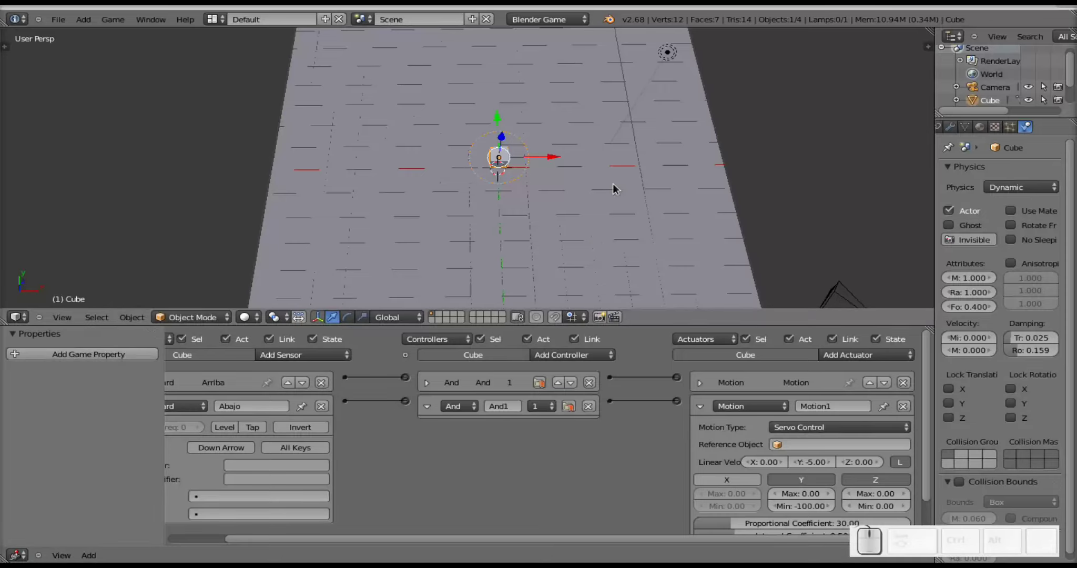
key("p")
key("Down")
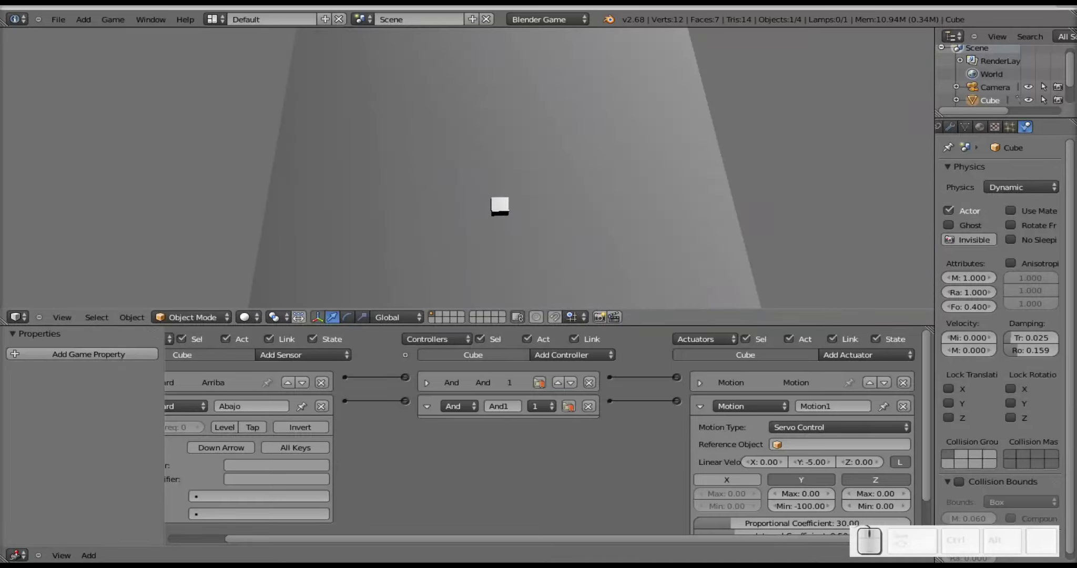
key("Up")
key("Down")
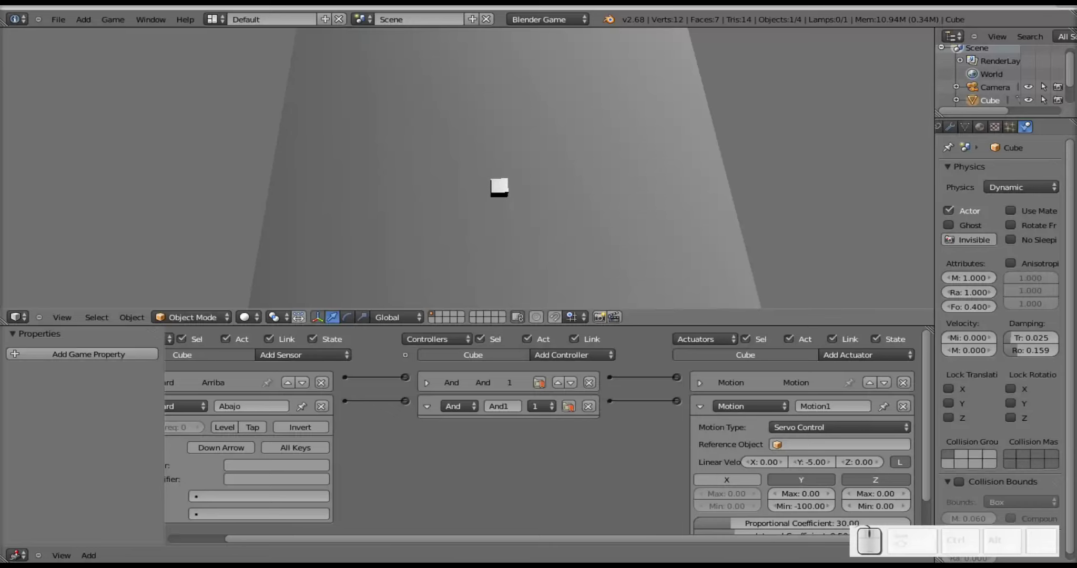
key("Escape")
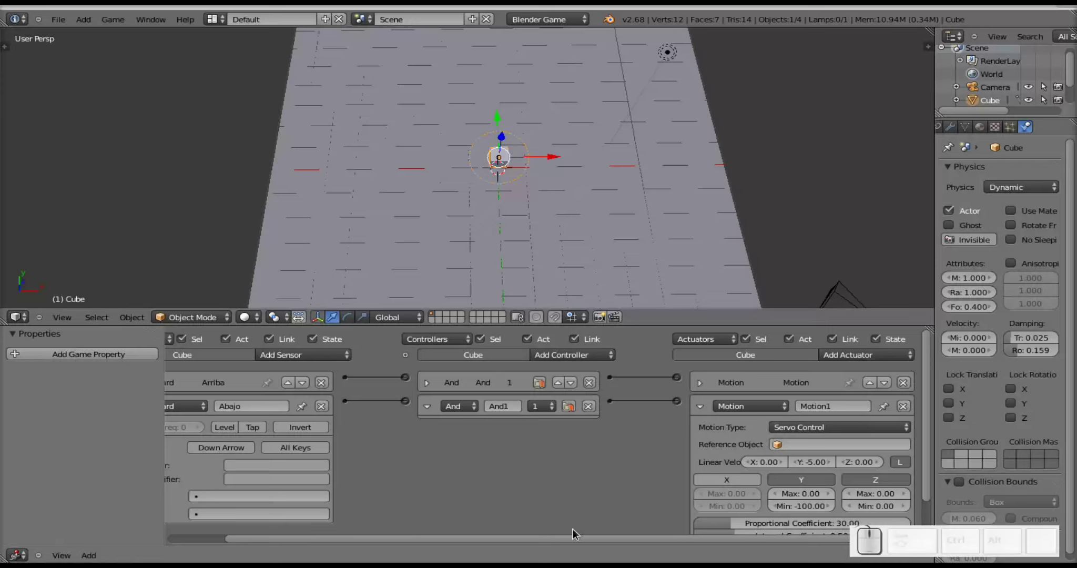
Collapse the Abajo bricks and add a third Keyboard sensor to the cube.
left_click_drag(579, 541, 333, 478)
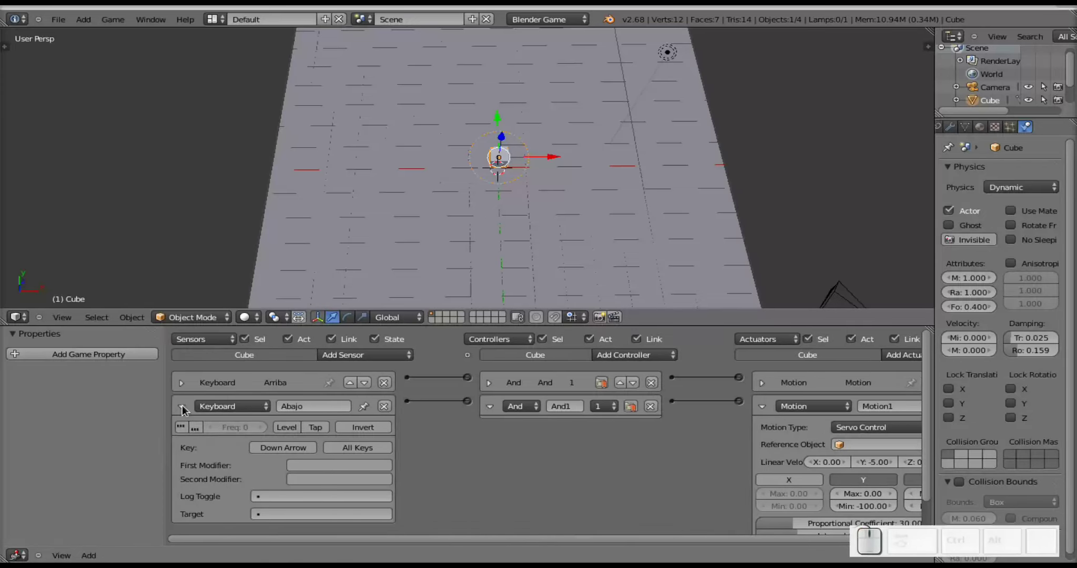
left_click(186, 409)
left_click(491, 412)
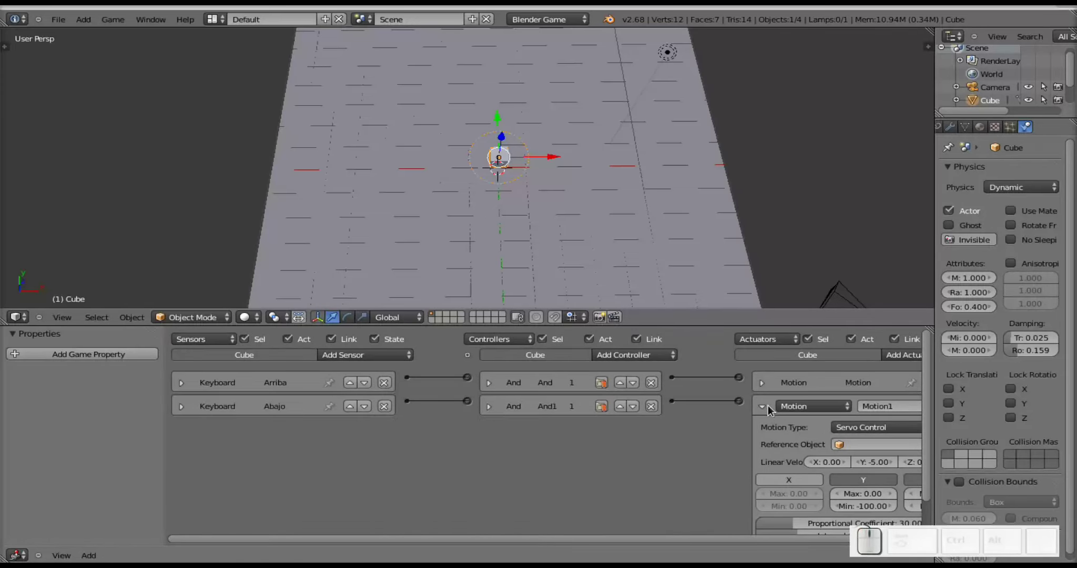
left_click(765, 410)
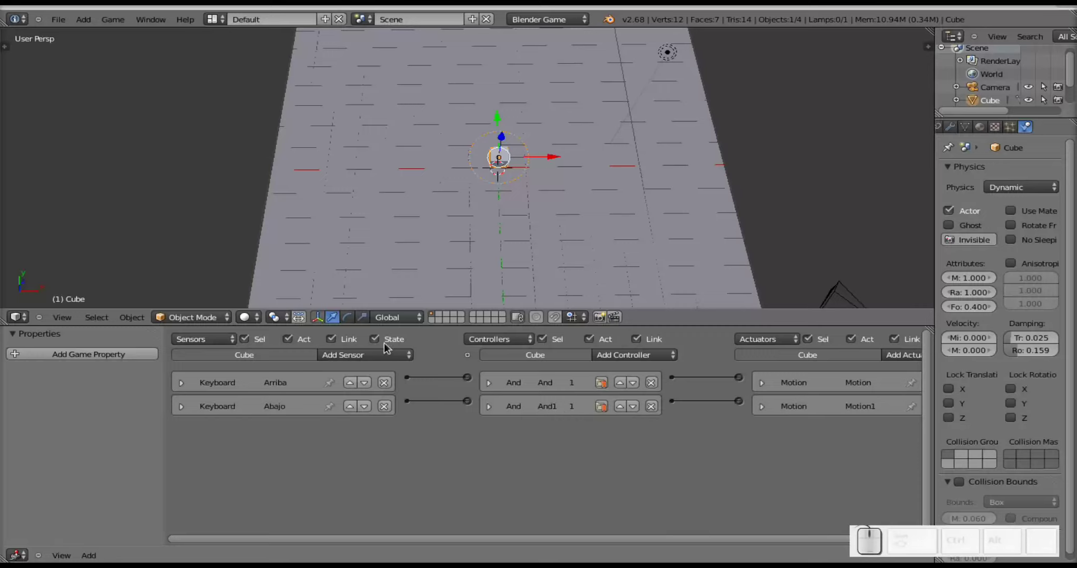
left_click(390, 359)
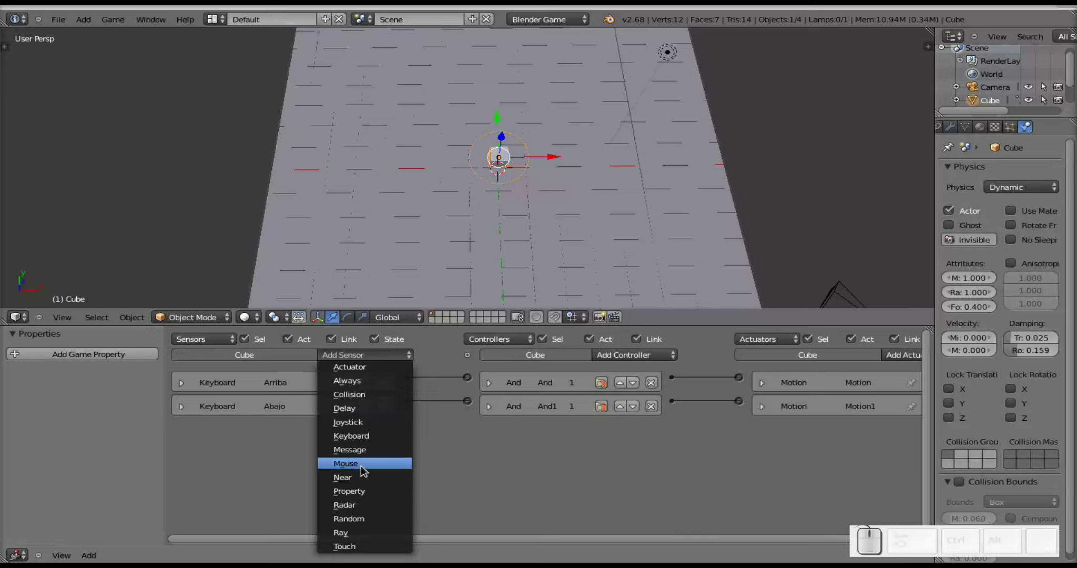
left_click(361, 443)
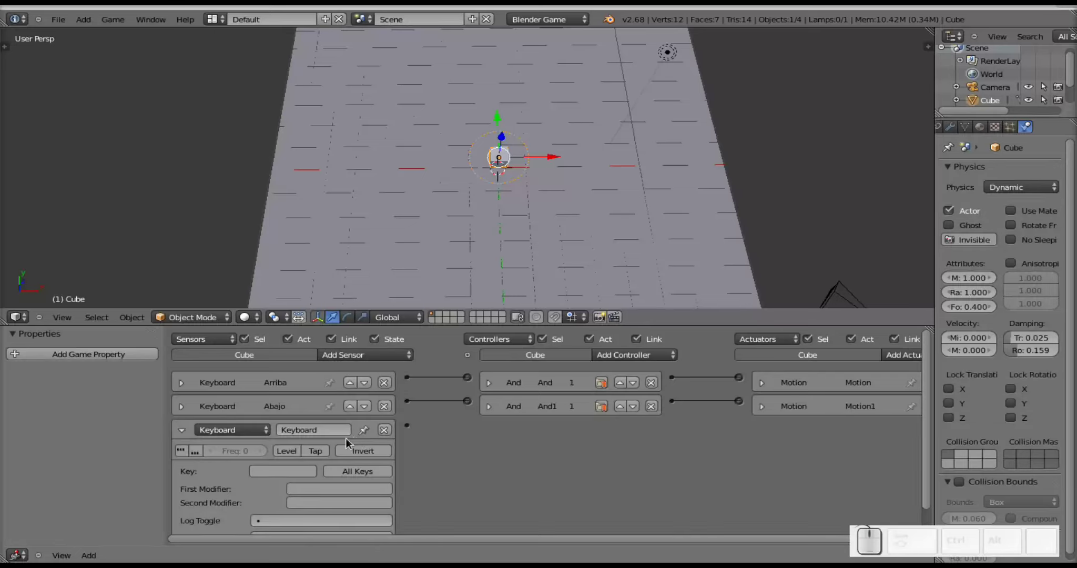
Name the new sensor Izquierda and make Left Arrow its trigger key.
left_click(316, 430)
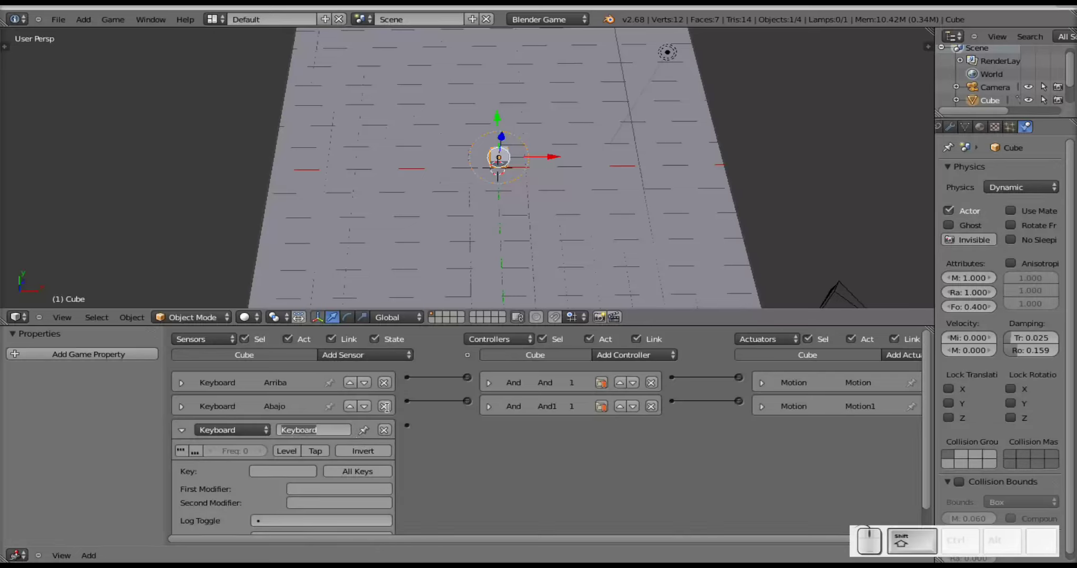
key("shift+i")
key("shift+z")
key("shift+q")
key("shift+e")
key("shift+r")
key("shift+d")
key("shift+a")
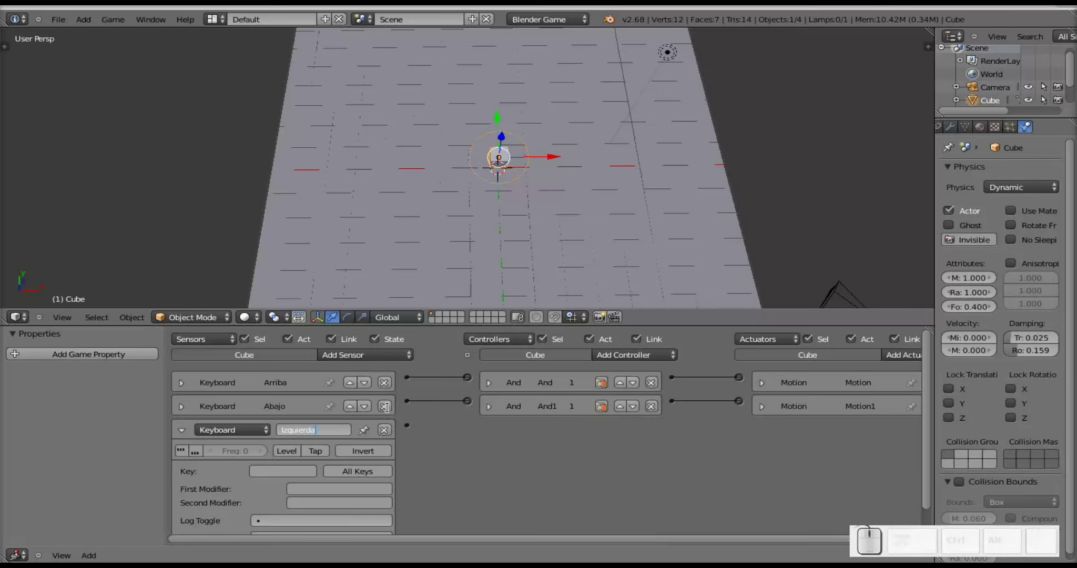
key("Return")
left_click(301, 474)
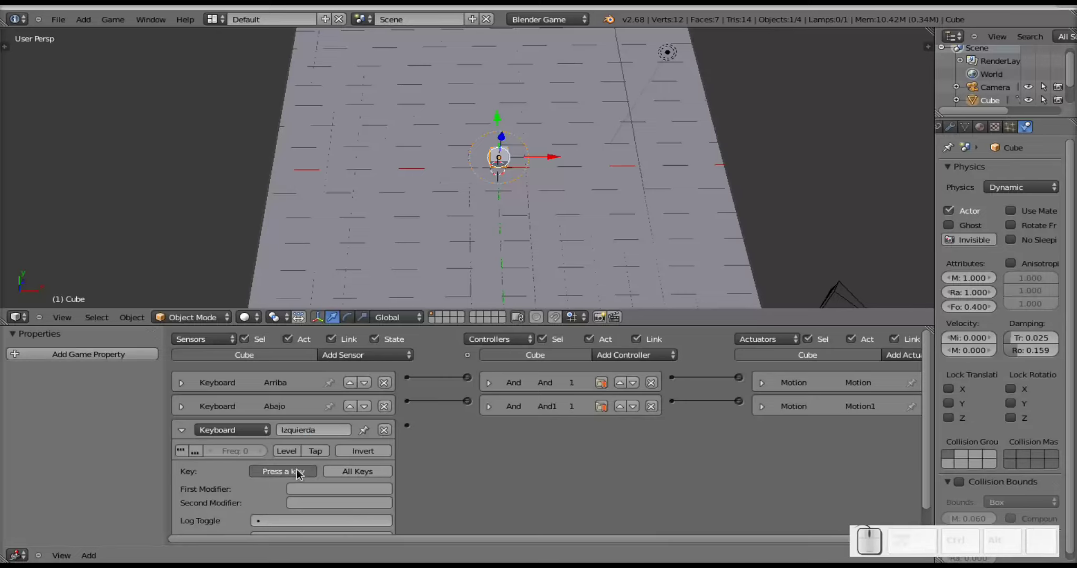
key("Left")
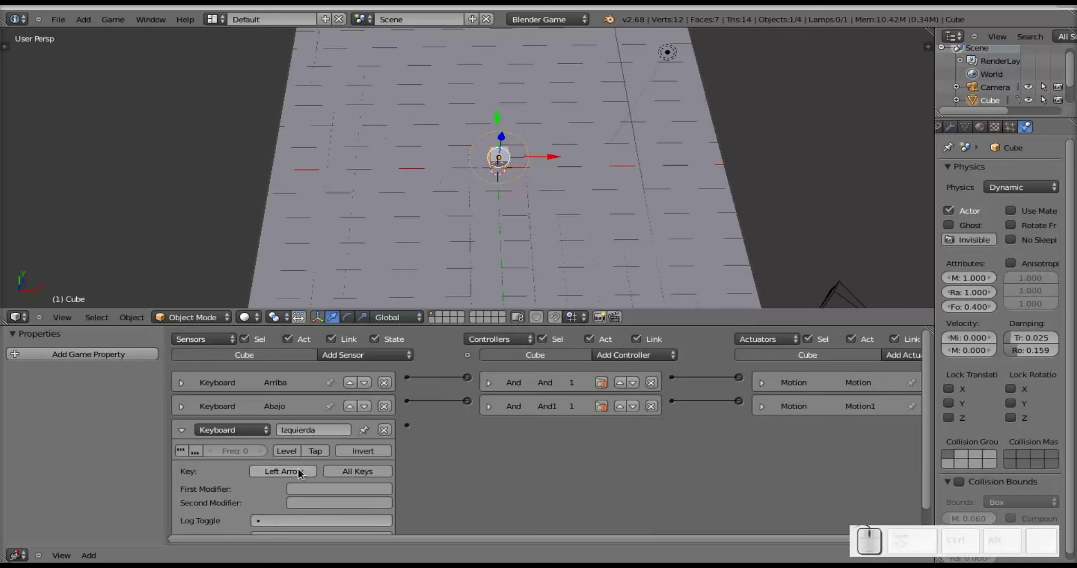
Add an And2 controller and a Servo Control Motion2 actuator, linking Izquierda to its controller.
left_click(656, 362)
left_click(649, 373)
left_click(414, 430)
left_click(904, 361)
left_click(922, 249)
left_click(706, 543)
left_click_drag(809, 459, 805, 428)
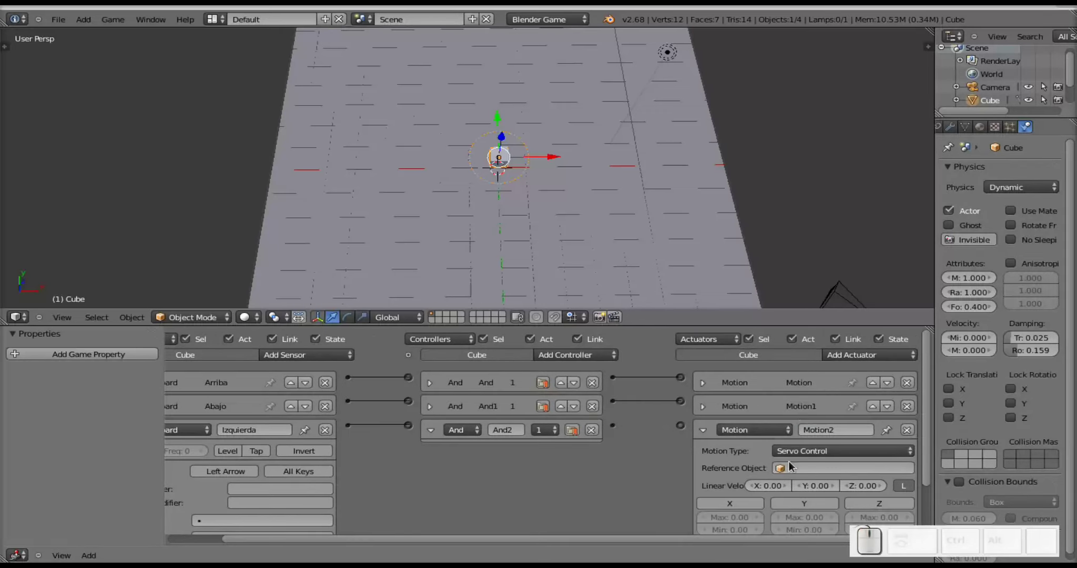
Enable X velocity limits on Motion2 and set its X linear velocity to -5.
scroll("down", 3)
scroll("up", 3)
left_click(930, 460)
left_click(742, 542)
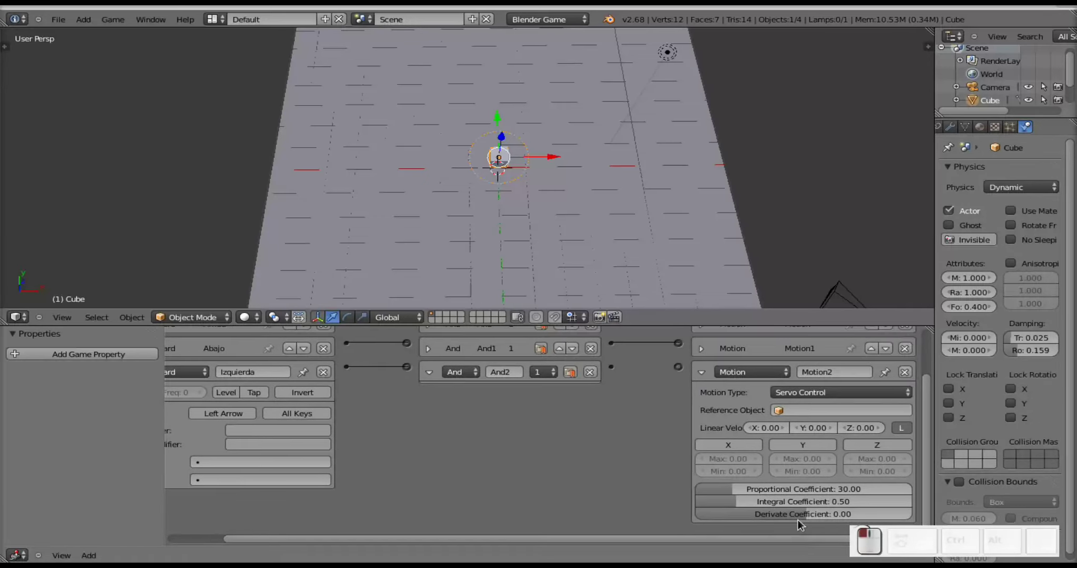
left_click(874, 452)
left_click(749, 450)
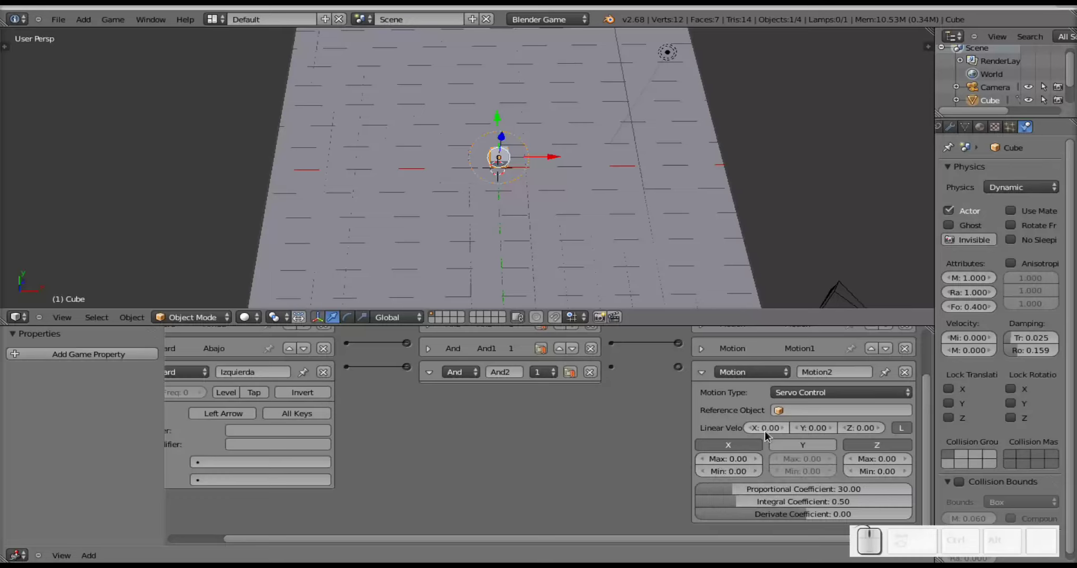
left_click(770, 436)
key("KP_Subtract")
key("KP_5")
key("KP_Enter")
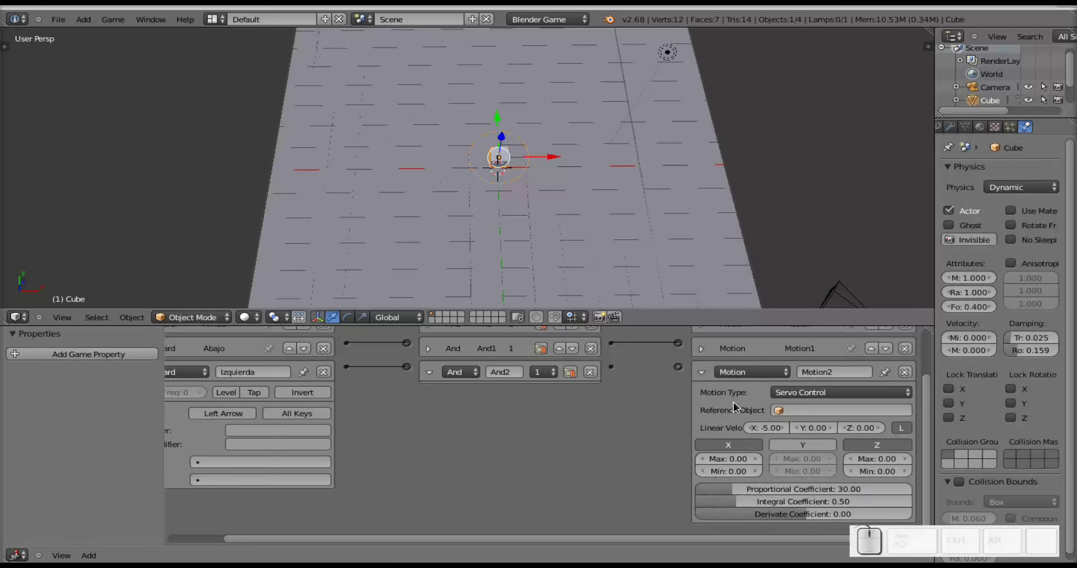
Set the X minimum to -100 and connect the And2 controller to Motion2.
left_click(738, 475)
key("KP_Subtract")
key("KP_1")
key("KP_0")
key("KP_Enter")
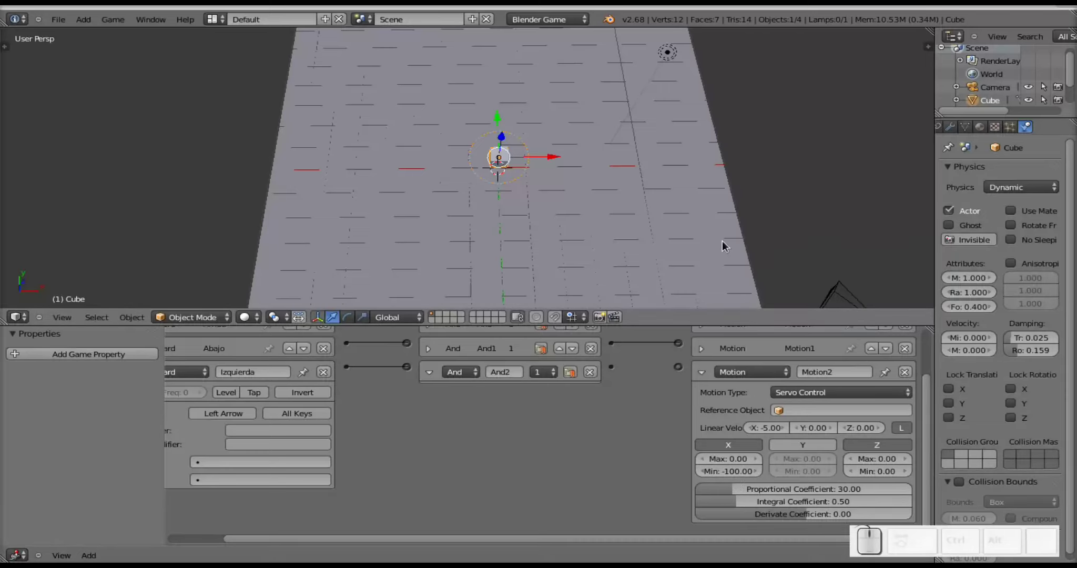
left_click_drag(617, 374, 742, 382)
Run the game and drive the cube left with Left Arrow, then stop and return to editing.
key("p")
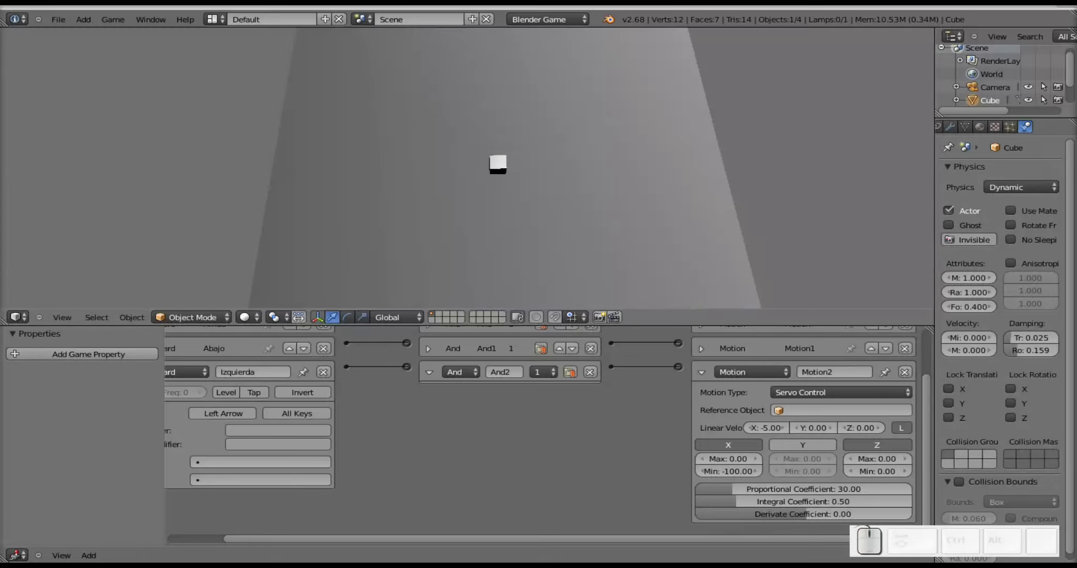
key("Left")
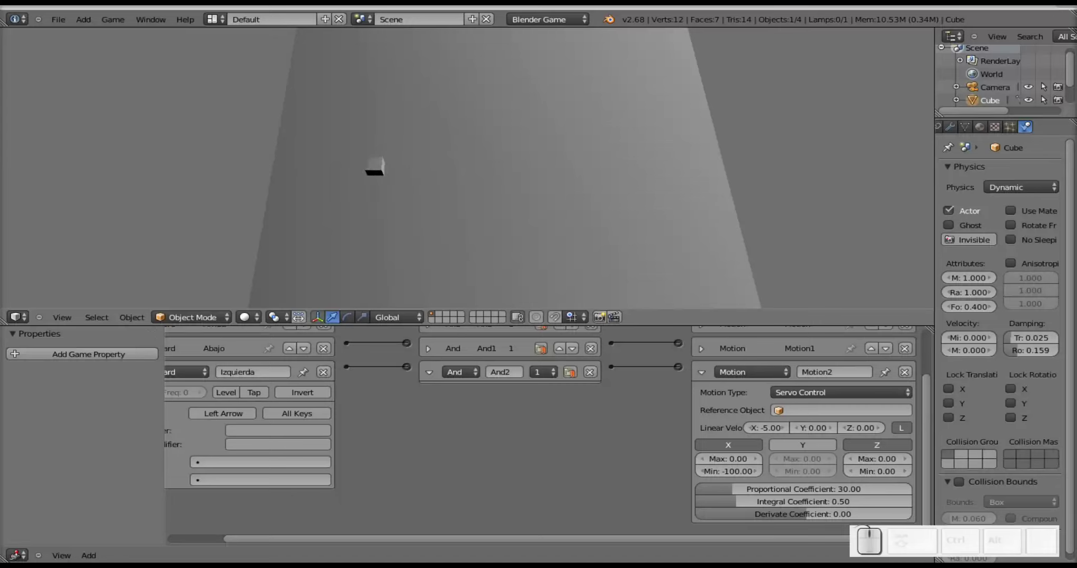
key("Right")
key("Right")
key("Escape")
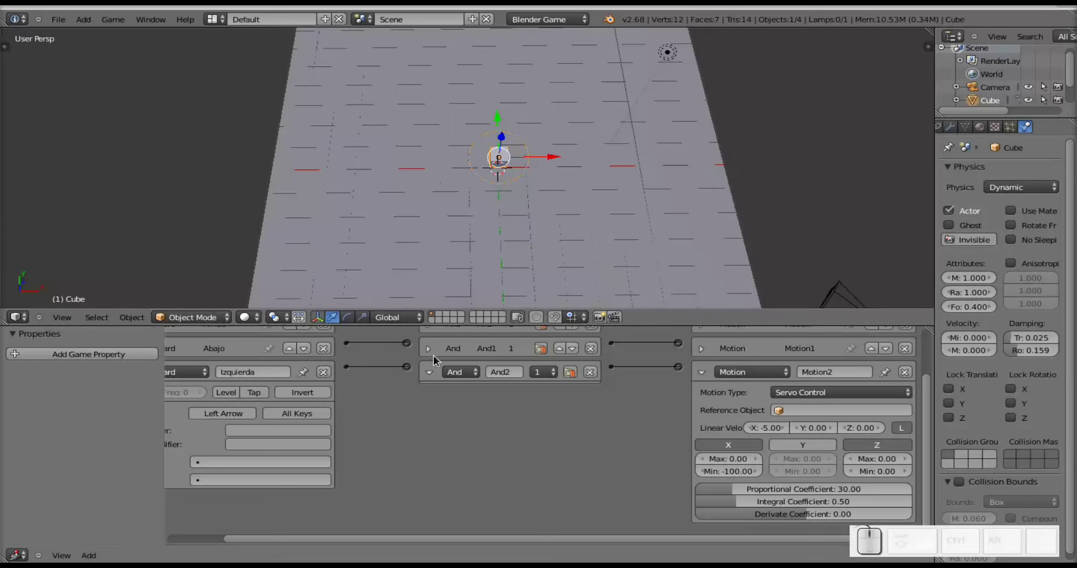
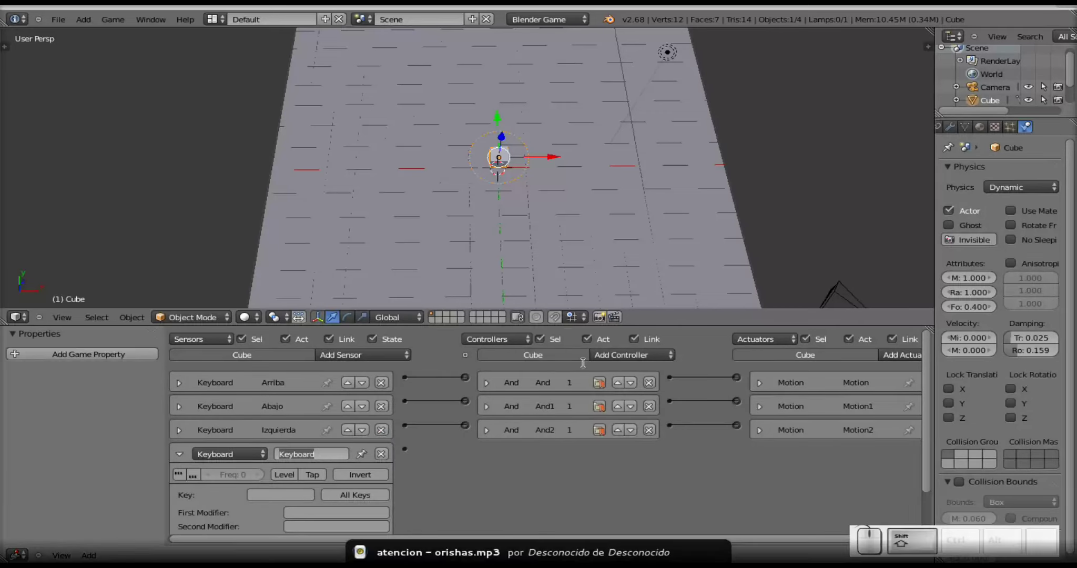
Name the fourth sensor Derecha and make Right Arrow its trigger key.
key("shift+d")
key("shift+e")
key("shift+r")
key("shift+e")
key("shift+c")
key("shift+a")
key("Return")
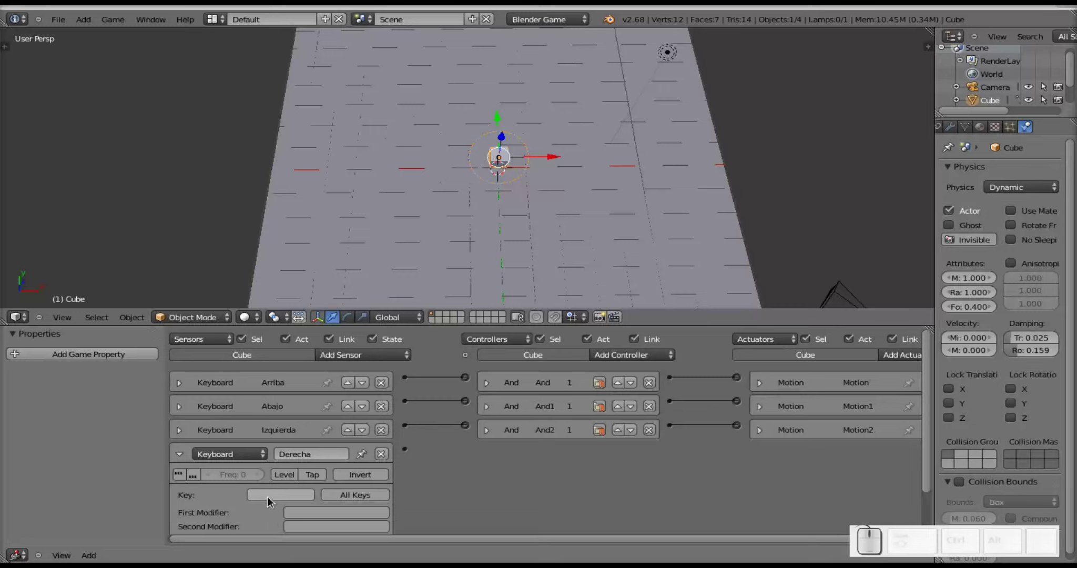
left_click(273, 499)
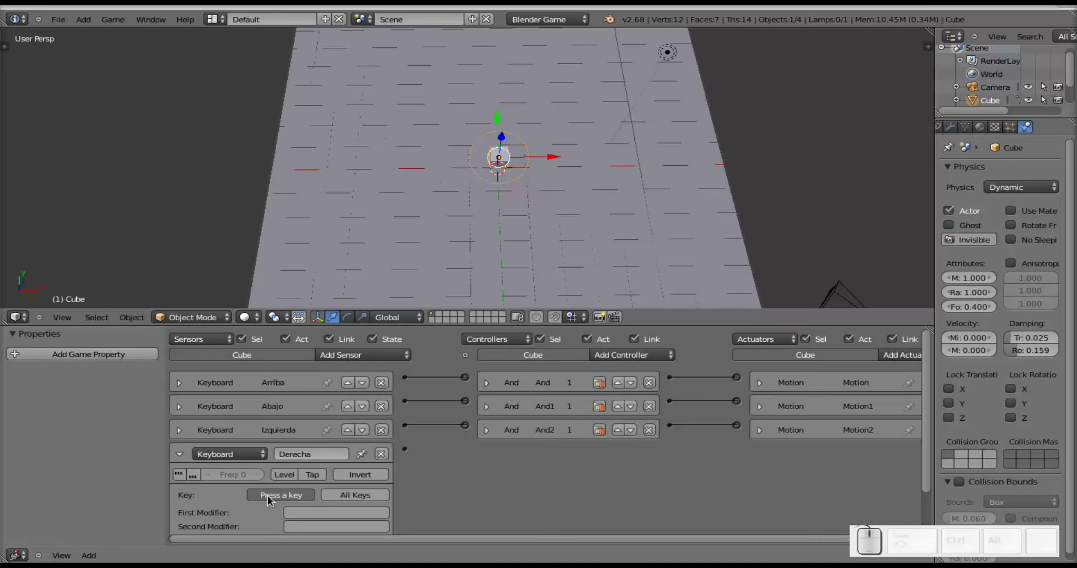
key("Right")
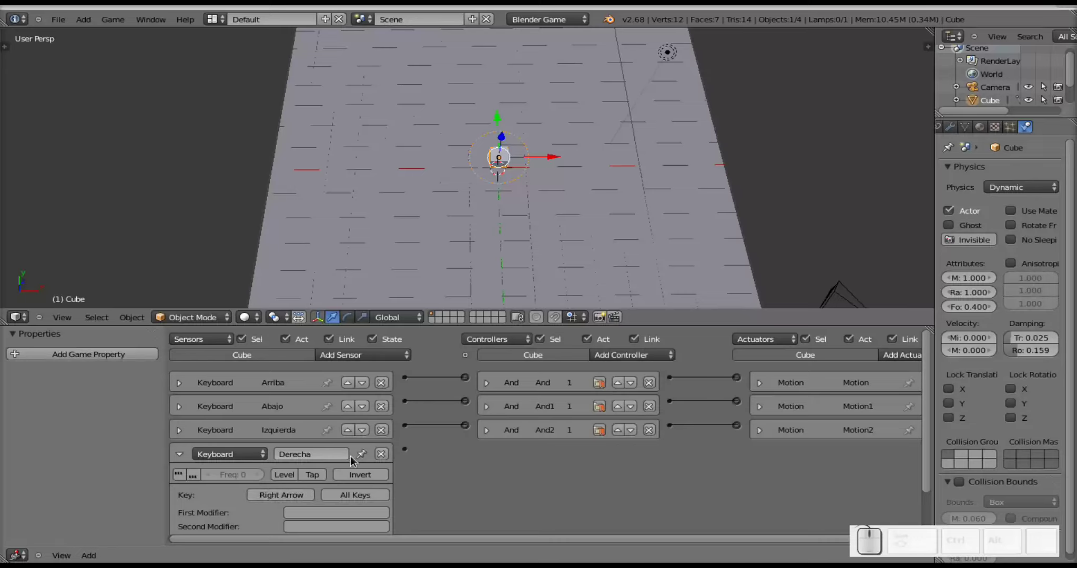
Add And3 and a Servo Control Motion3 actuator, wiring Derecha to And3 and And3 to Motion3.
left_click(620, 359)
left_click(618, 370)
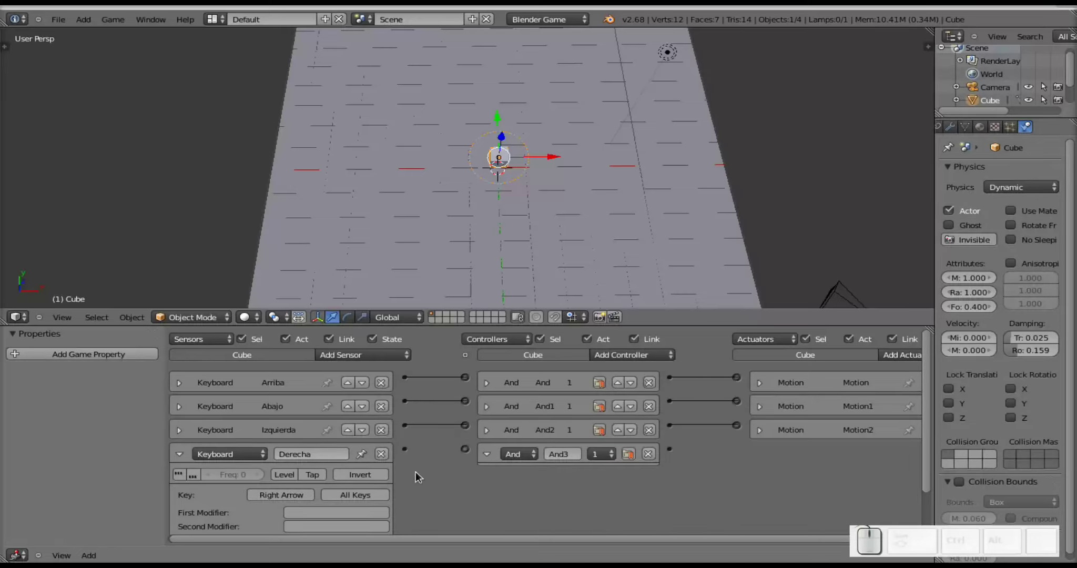
left_click_drag(409, 453, 491, 482)
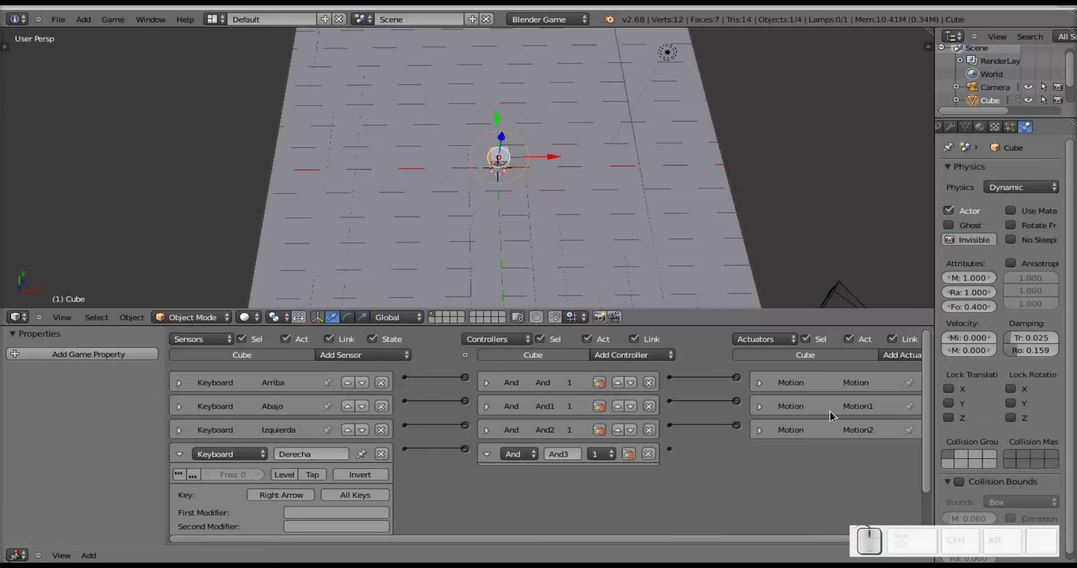
left_click(906, 361)
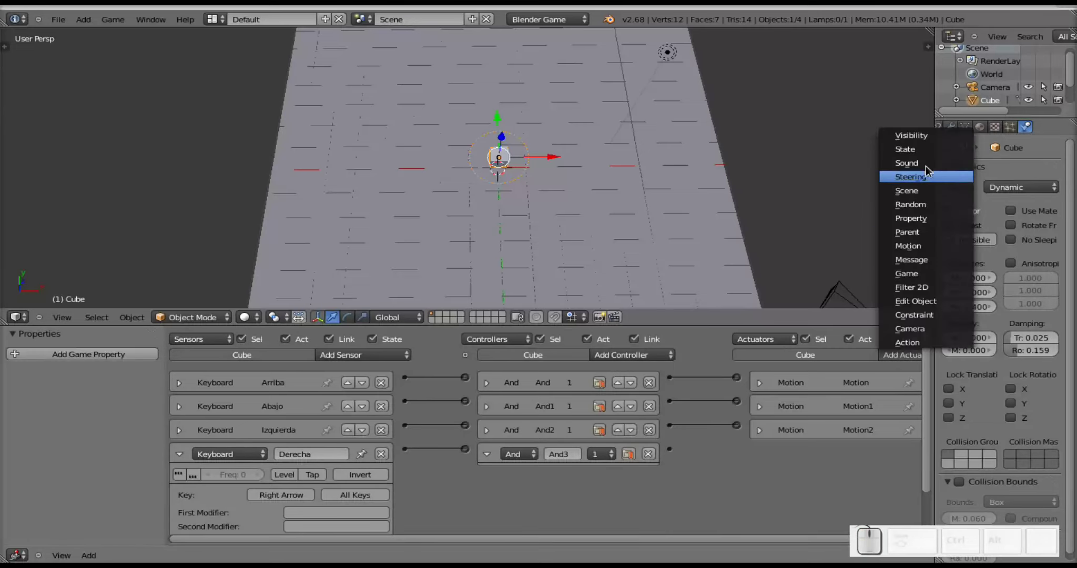
left_click(924, 248)
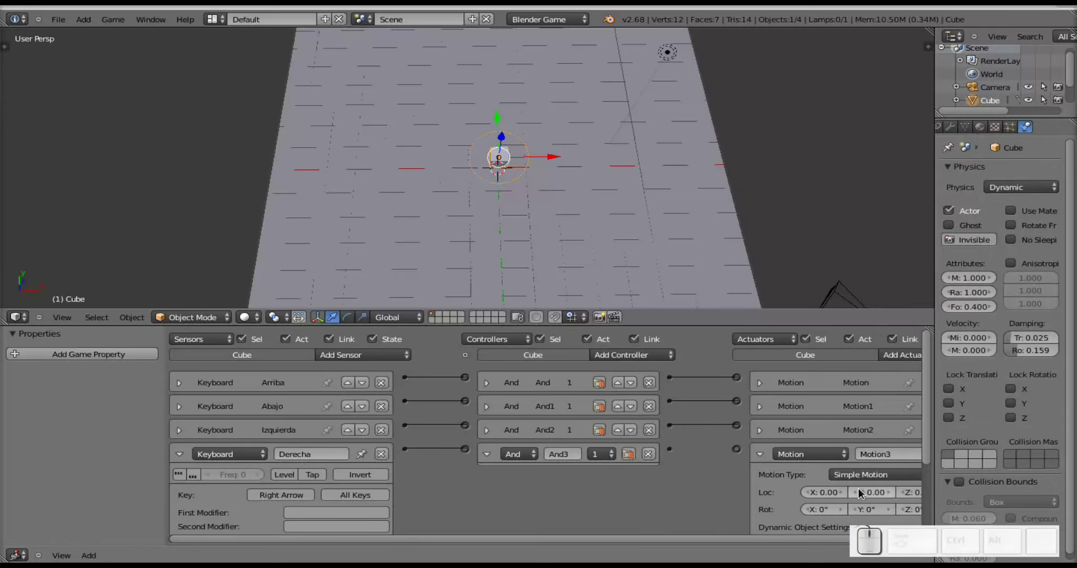
left_click(863, 483)
left_click(866, 453)
left_click_drag(675, 454, 805, 464)
Enable X velocity limits on Motion3 with X velocity 5 and X maximum 100.
left_click_drag(728, 546, 908, 468)
left_click_drag(932, 446, 795, 453)
left_click(744, 444)
left_click(897, 444)
left_click(778, 429)
key("KP_5")
key("KP_Enter")
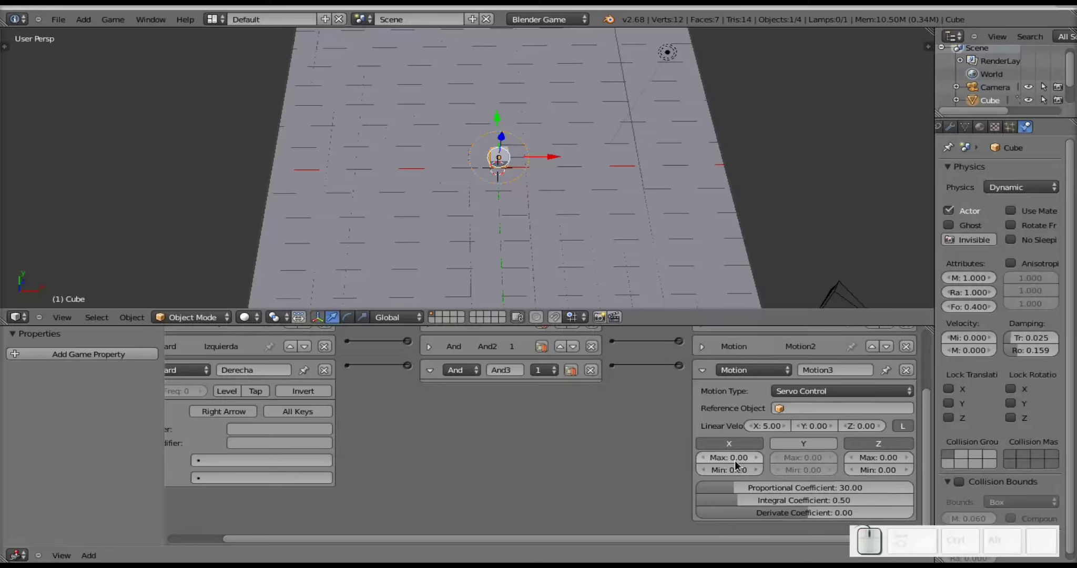
left_click(738, 463)
key("KP_1")
key("KP_0")
key("KP_Enter")
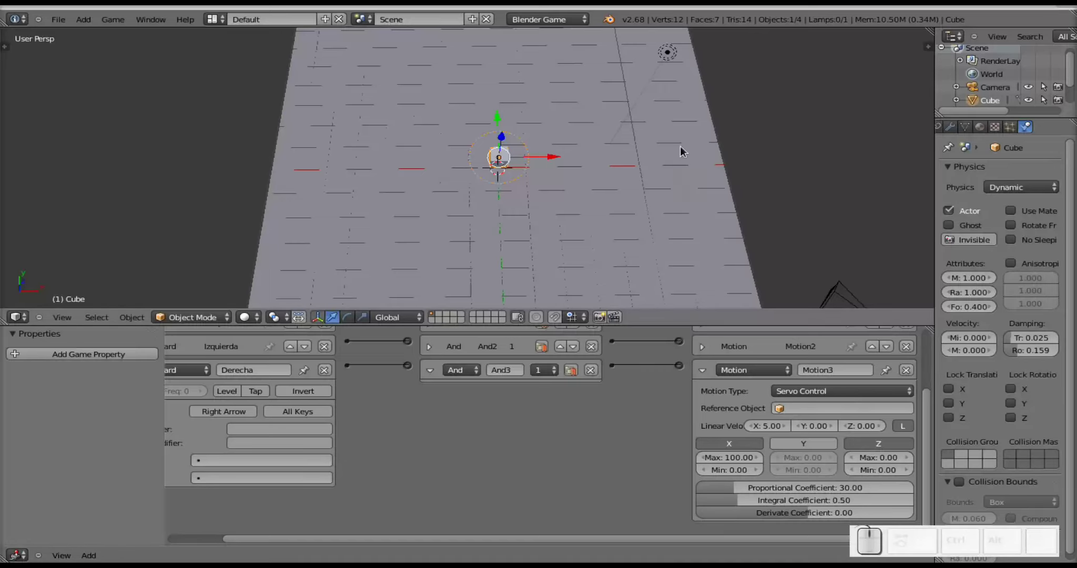
Play the game (P) and test the arrow keys, confirming the cube moves right, then exit with Esc.
key("p")
key("Up")
key("Down")
key("Left")
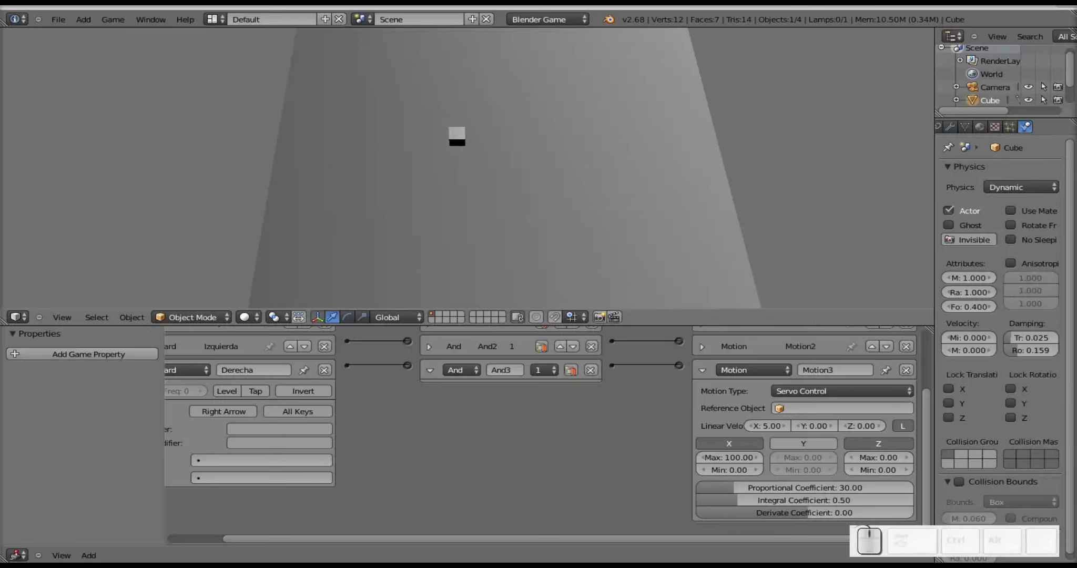
key("Right")
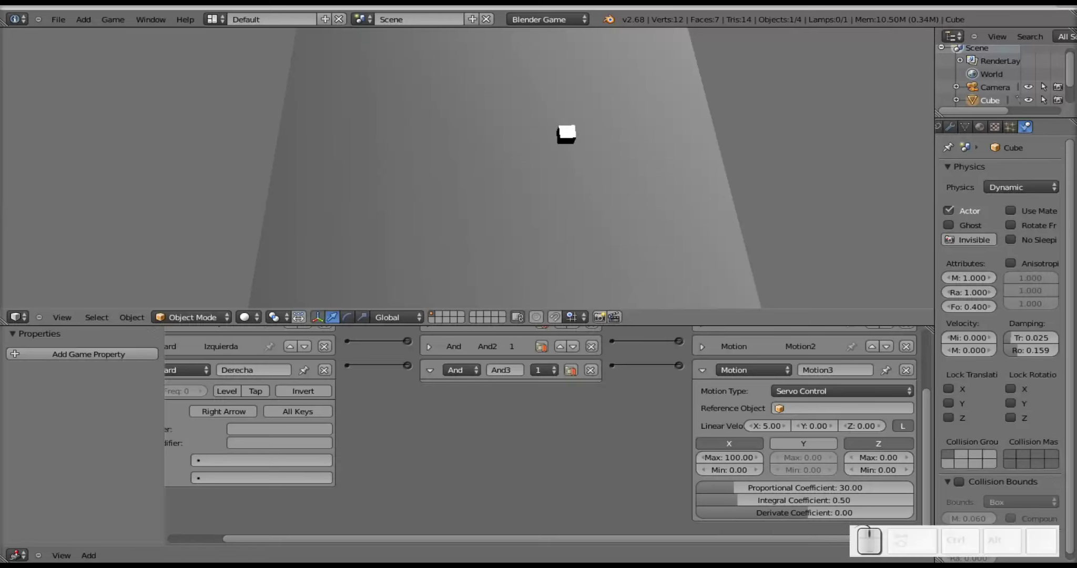
key("Escape")
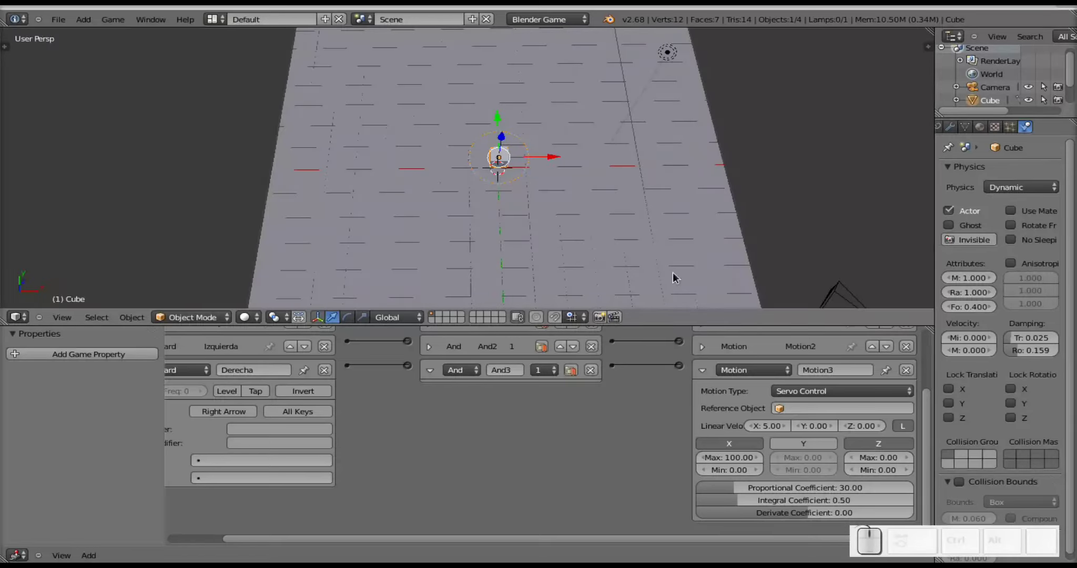
Collapse the Motion3 actuator, And3 controller and Derecha sensor into compact rows.
left_click(706, 377)
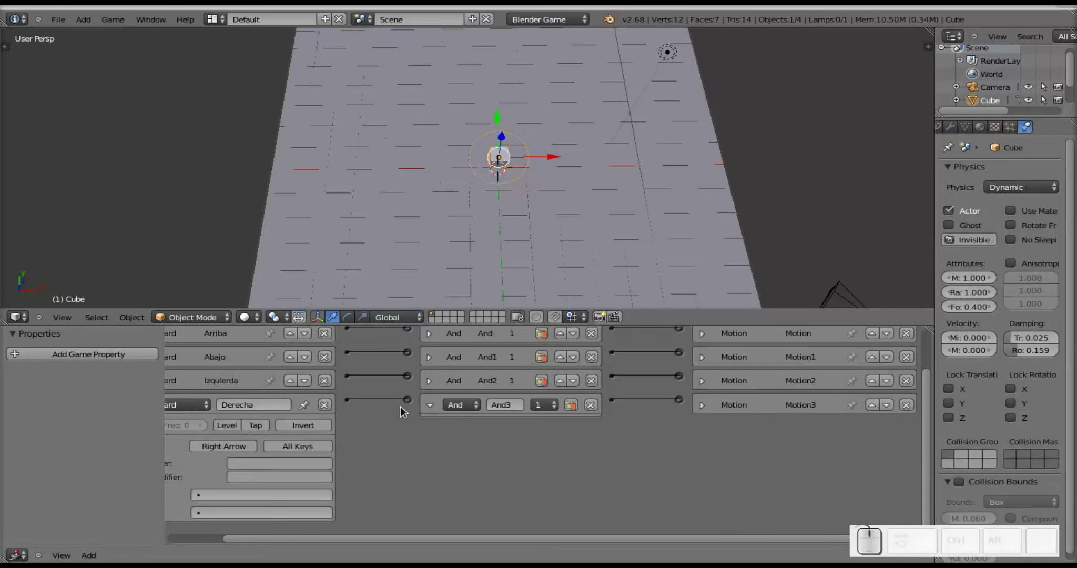
left_click(432, 409)
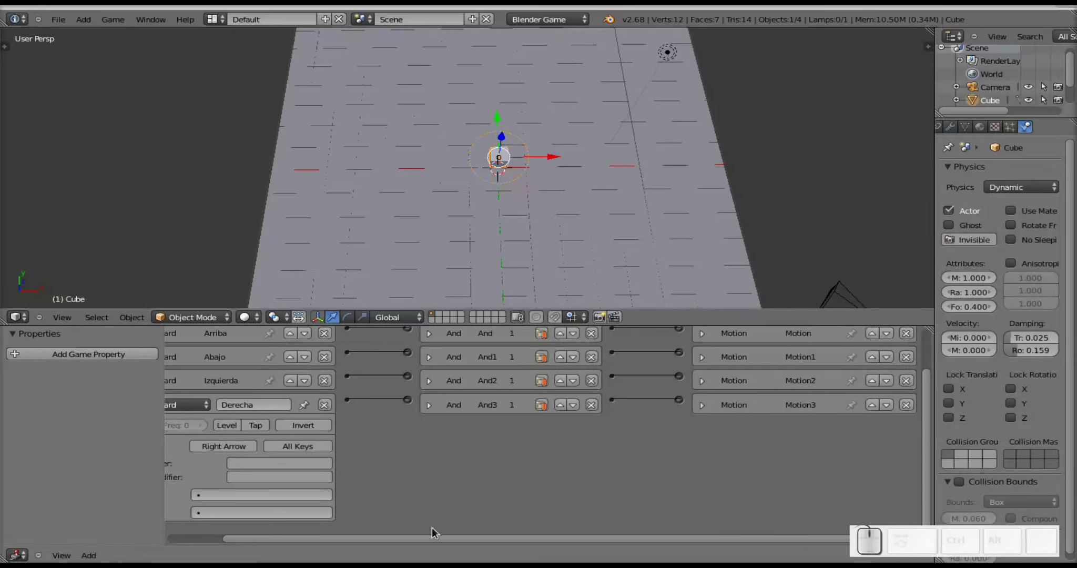
left_click(439, 546)
left_click(184, 412)
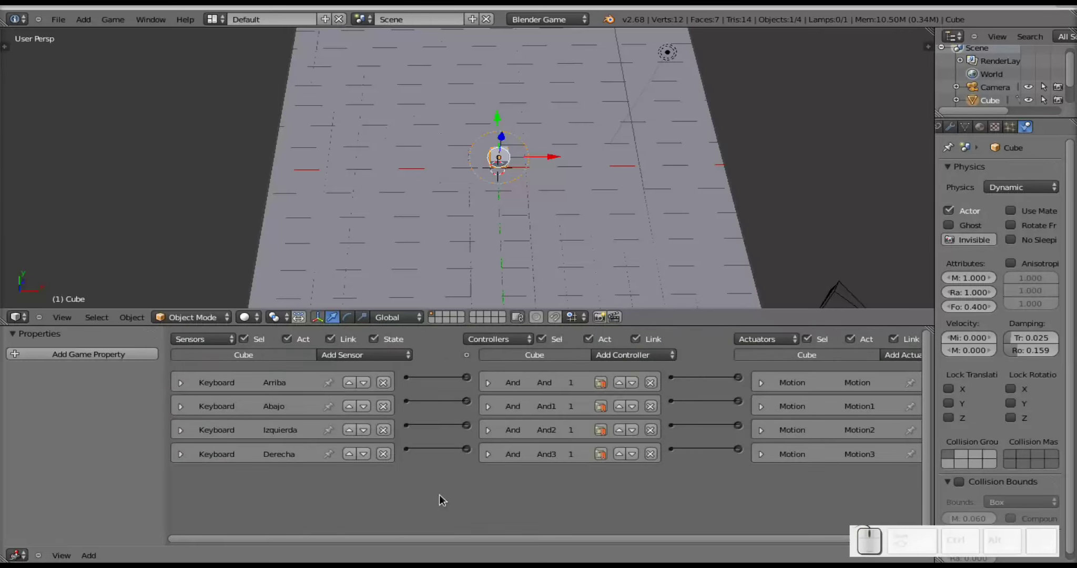